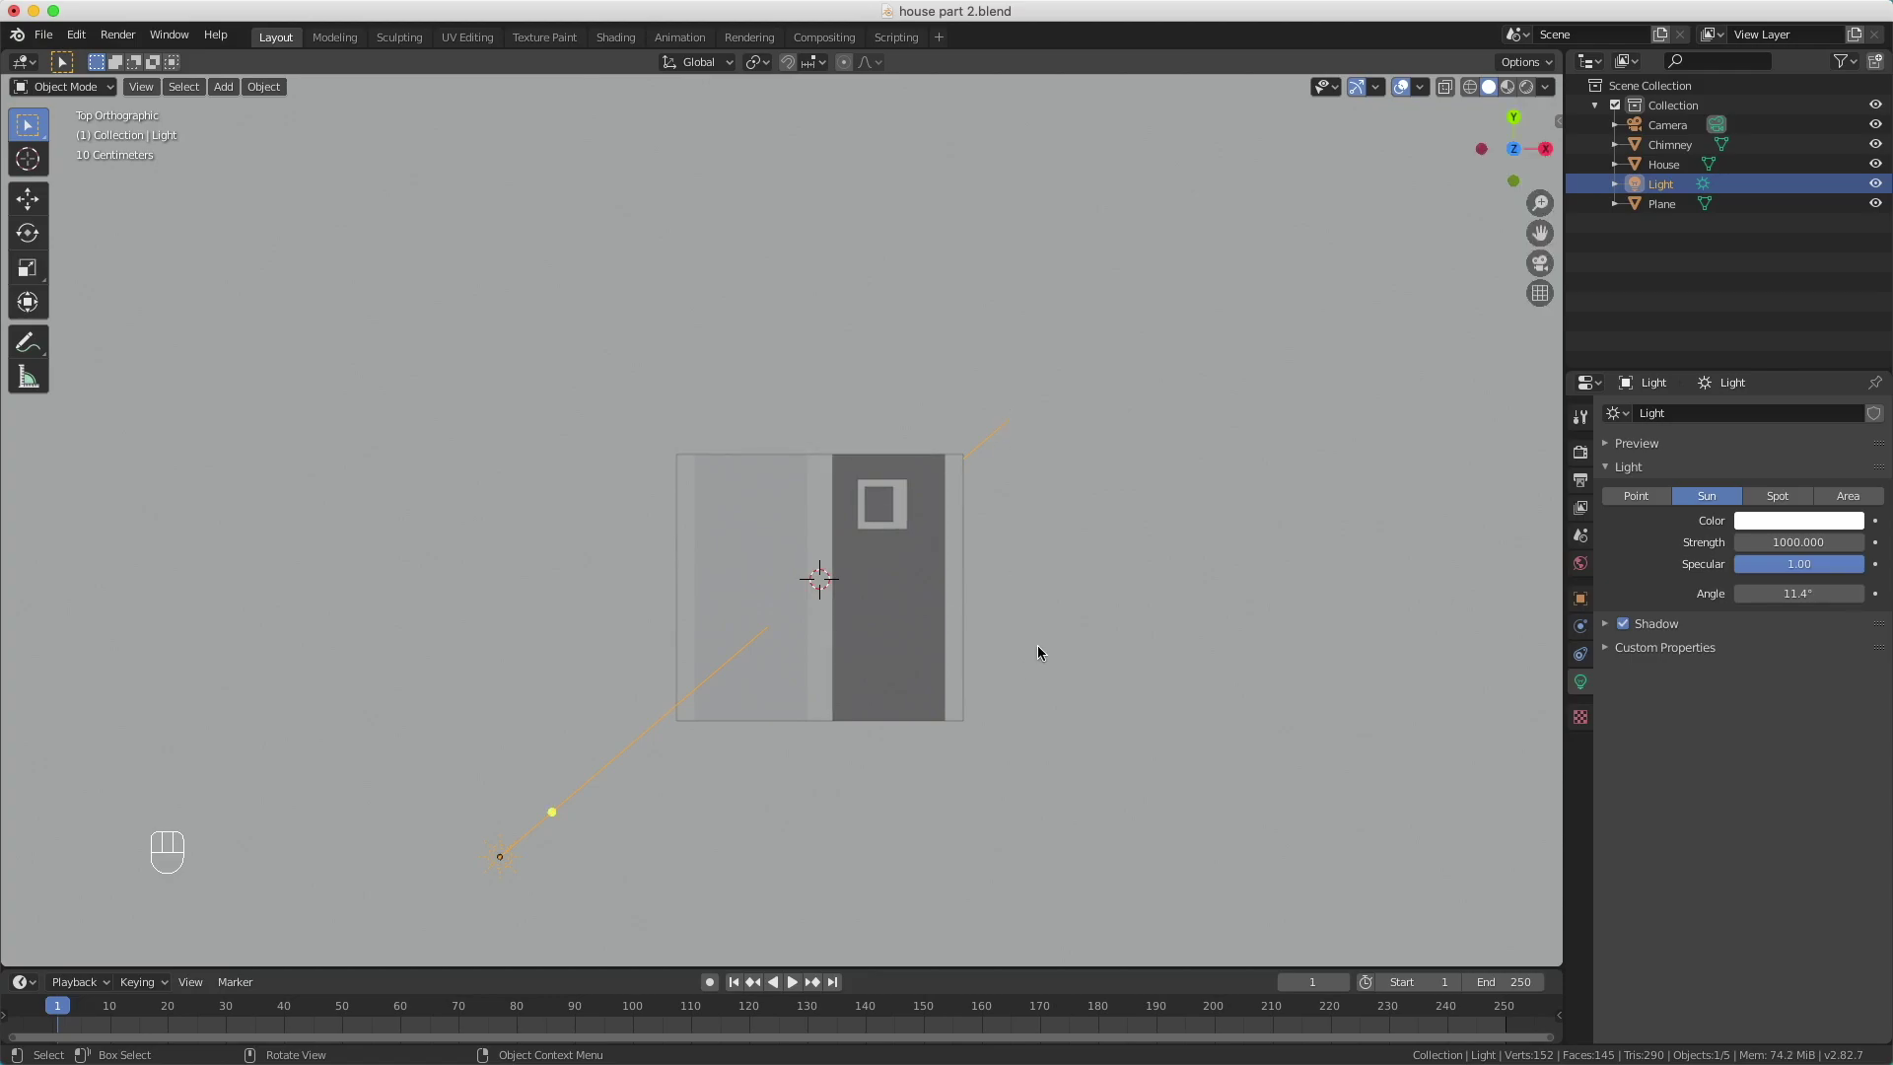
Step: View the scene from the right orthographic side and adjust the sun lamp's downward angle
key("KP_3")
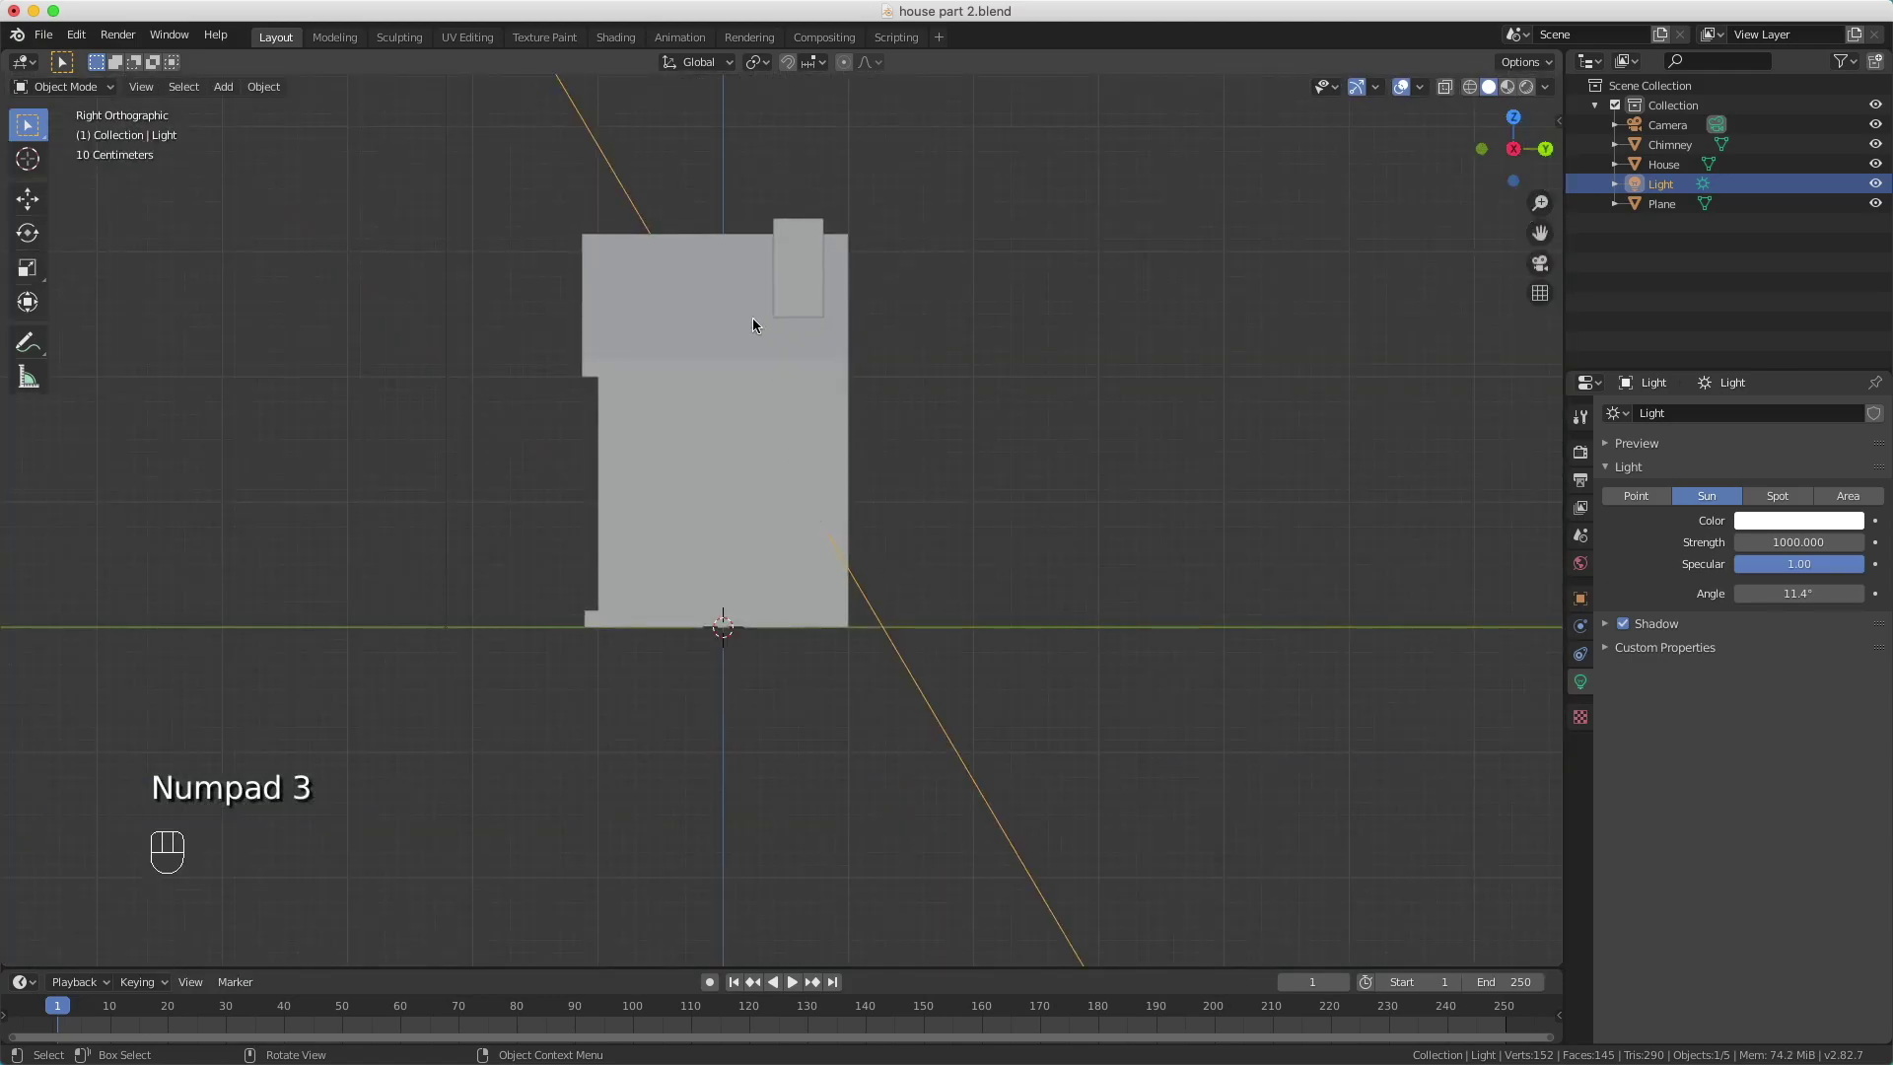
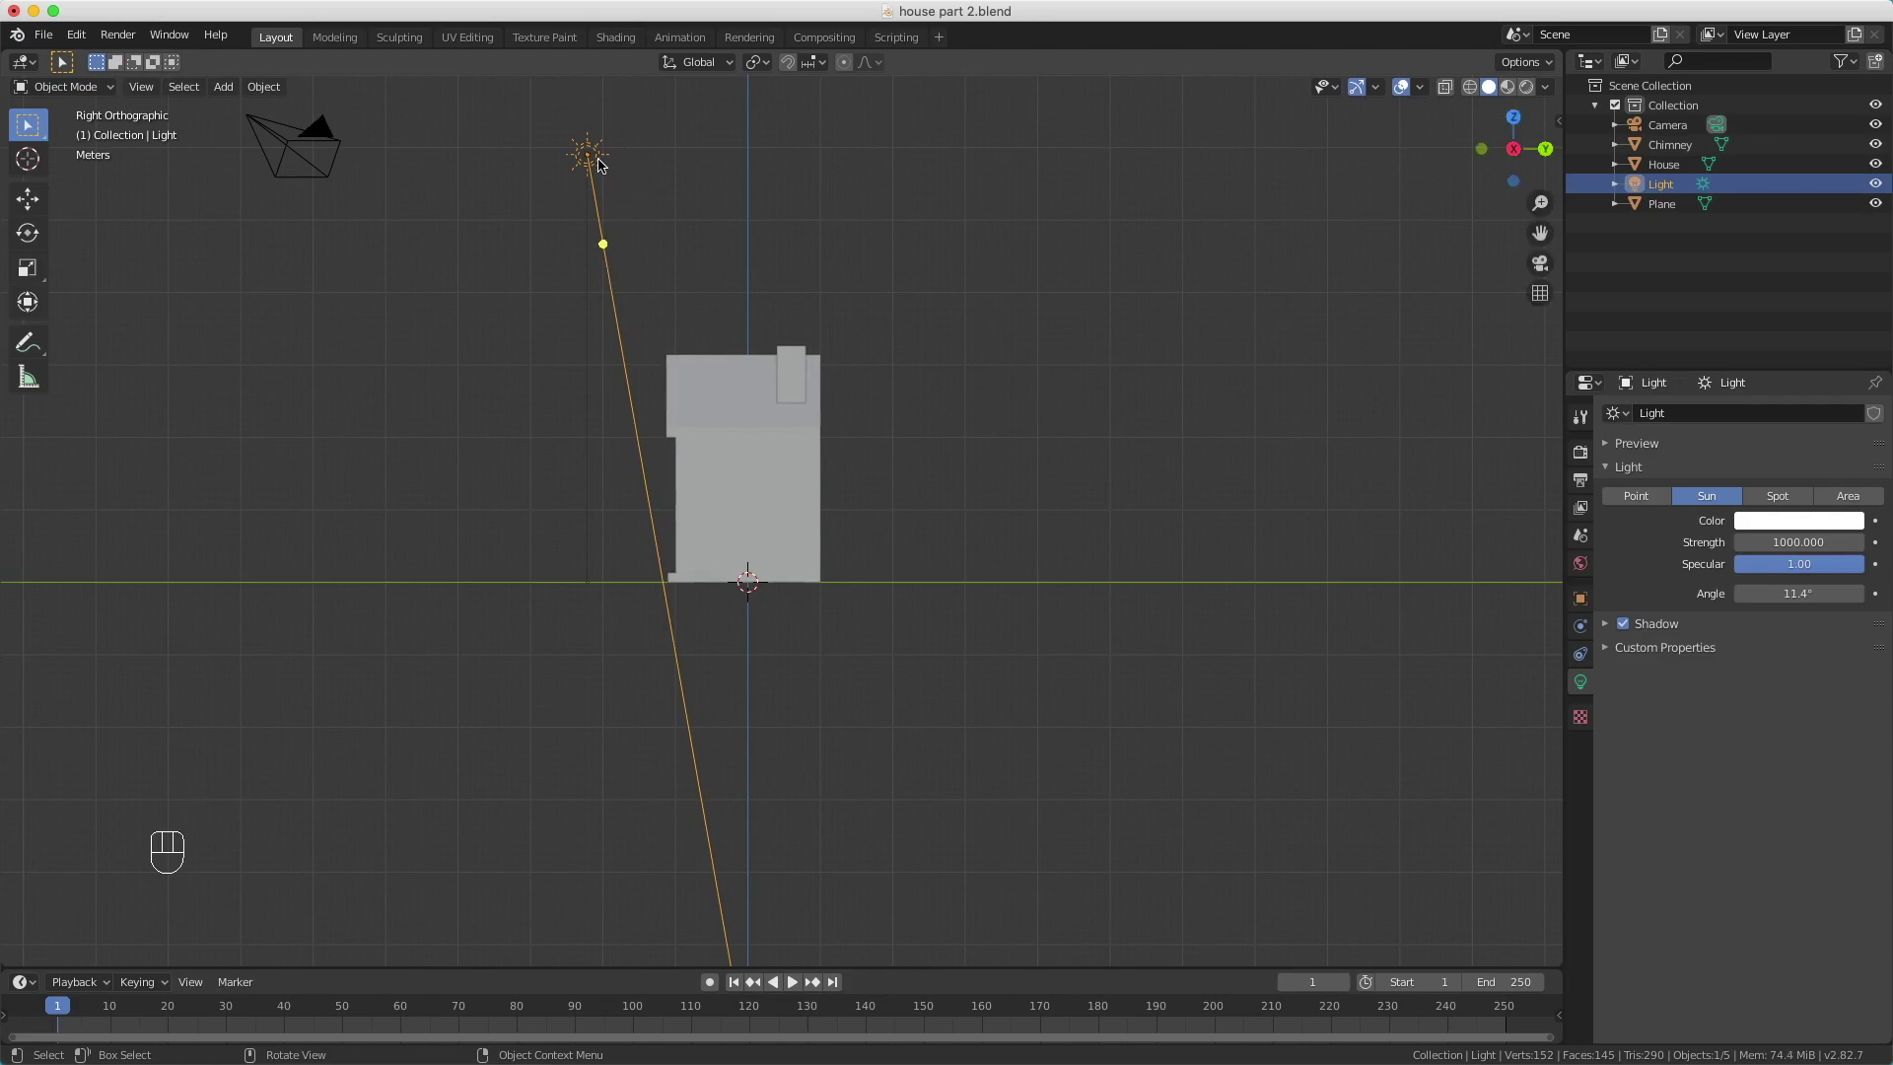
left_click(592, 159)
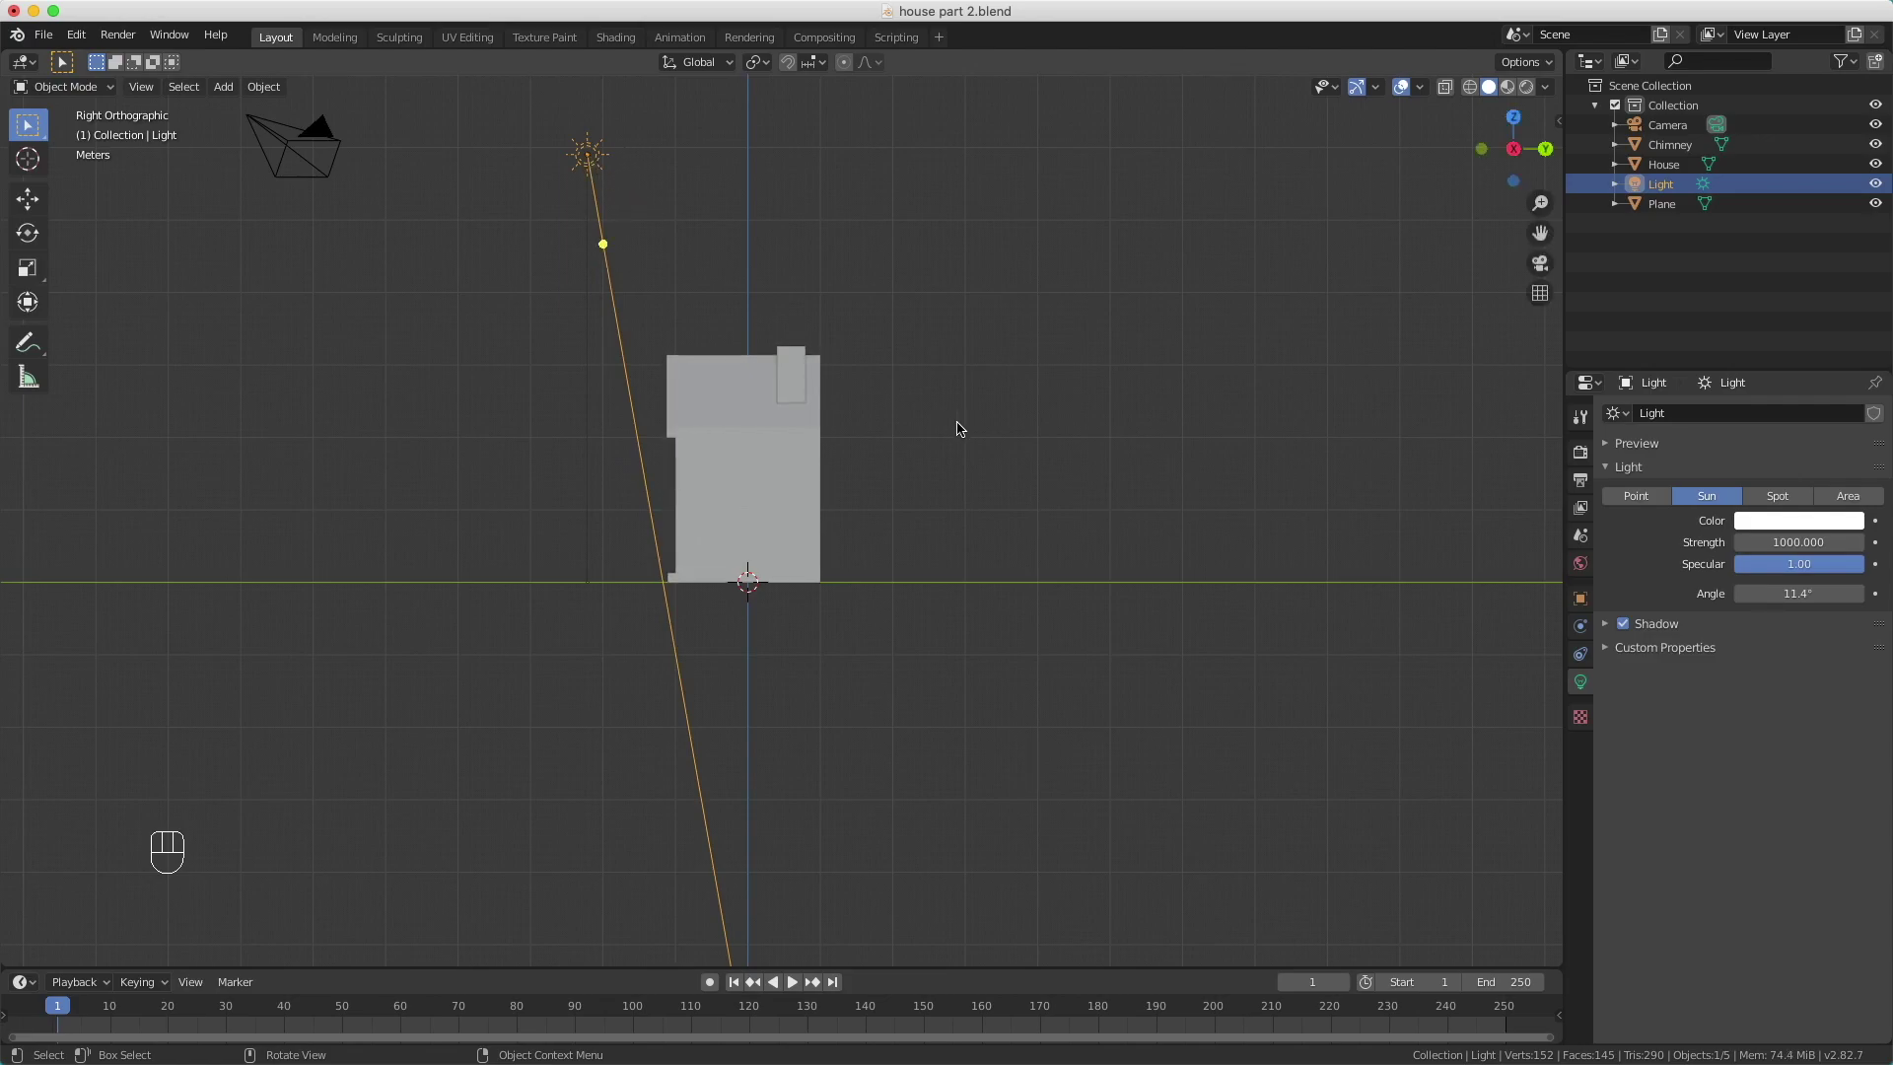
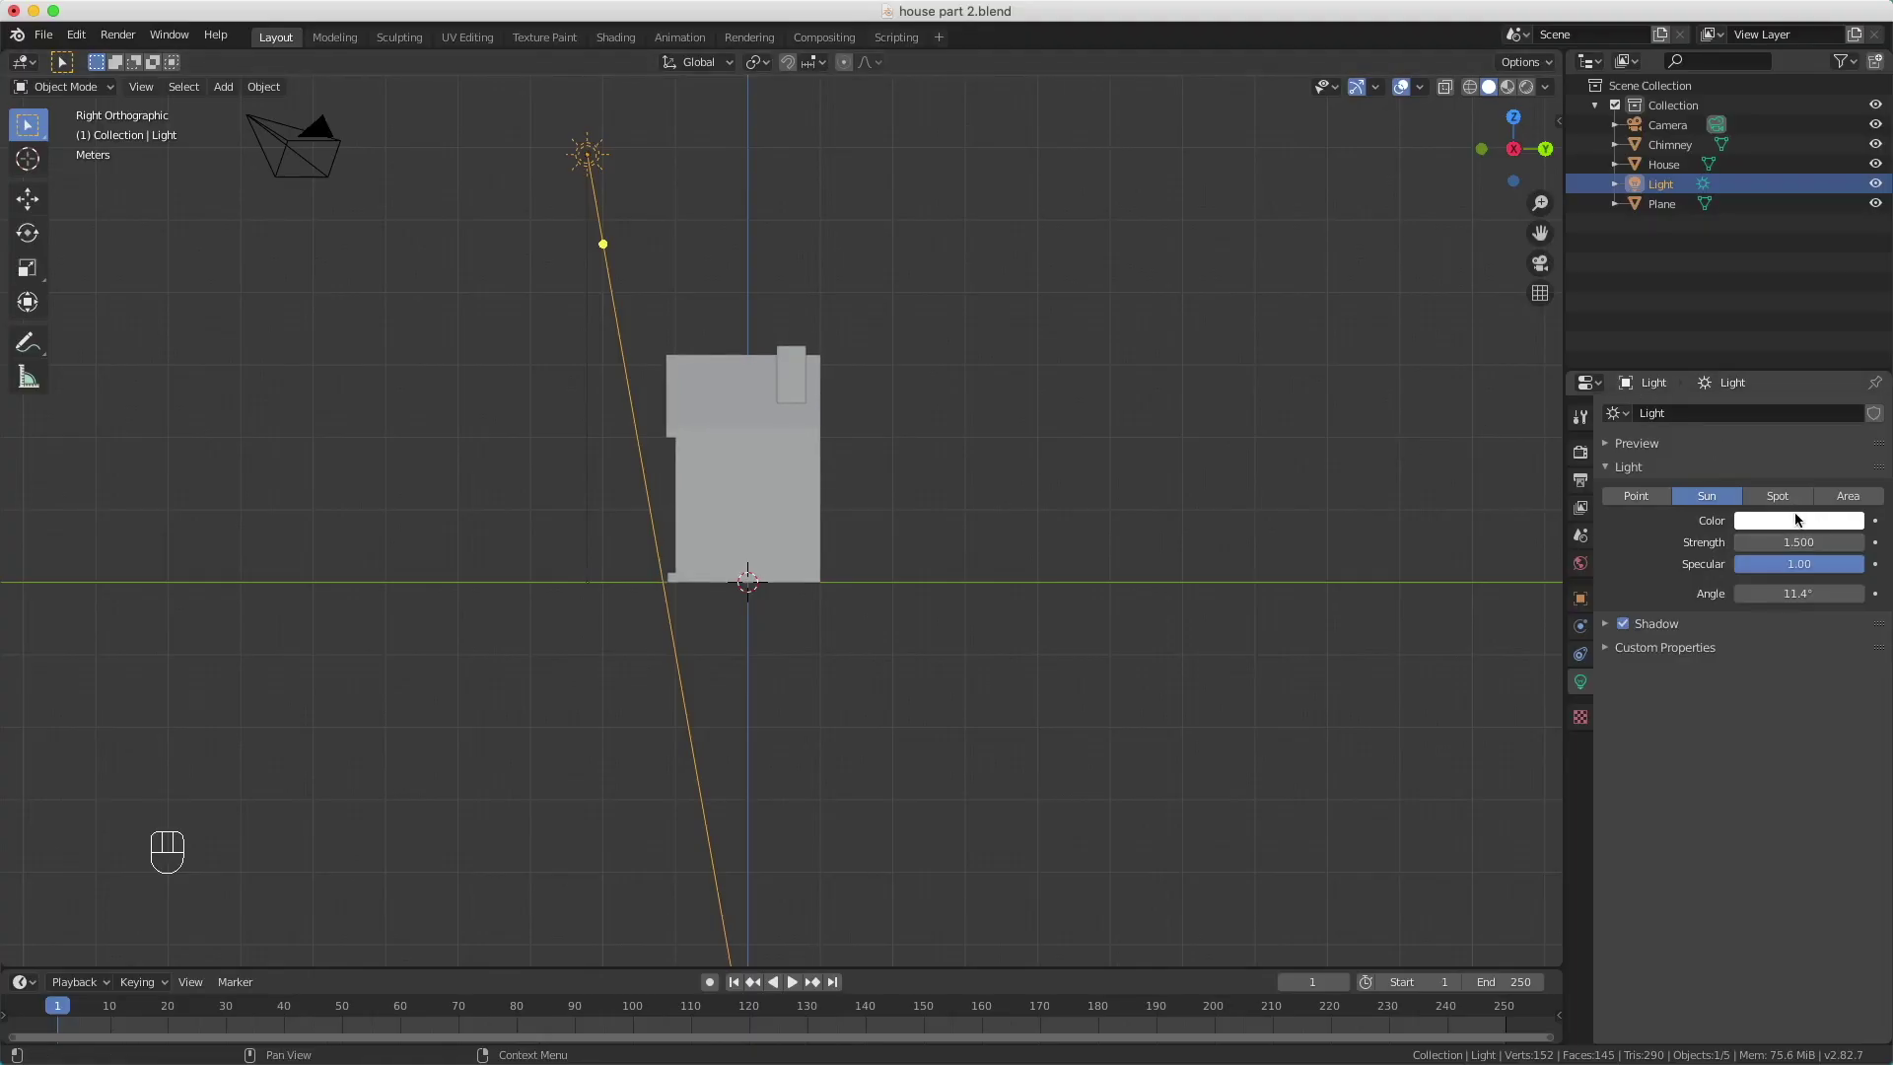
Step: Set the Sun light's strength to 2 and render a test image
left_click(1814, 545)
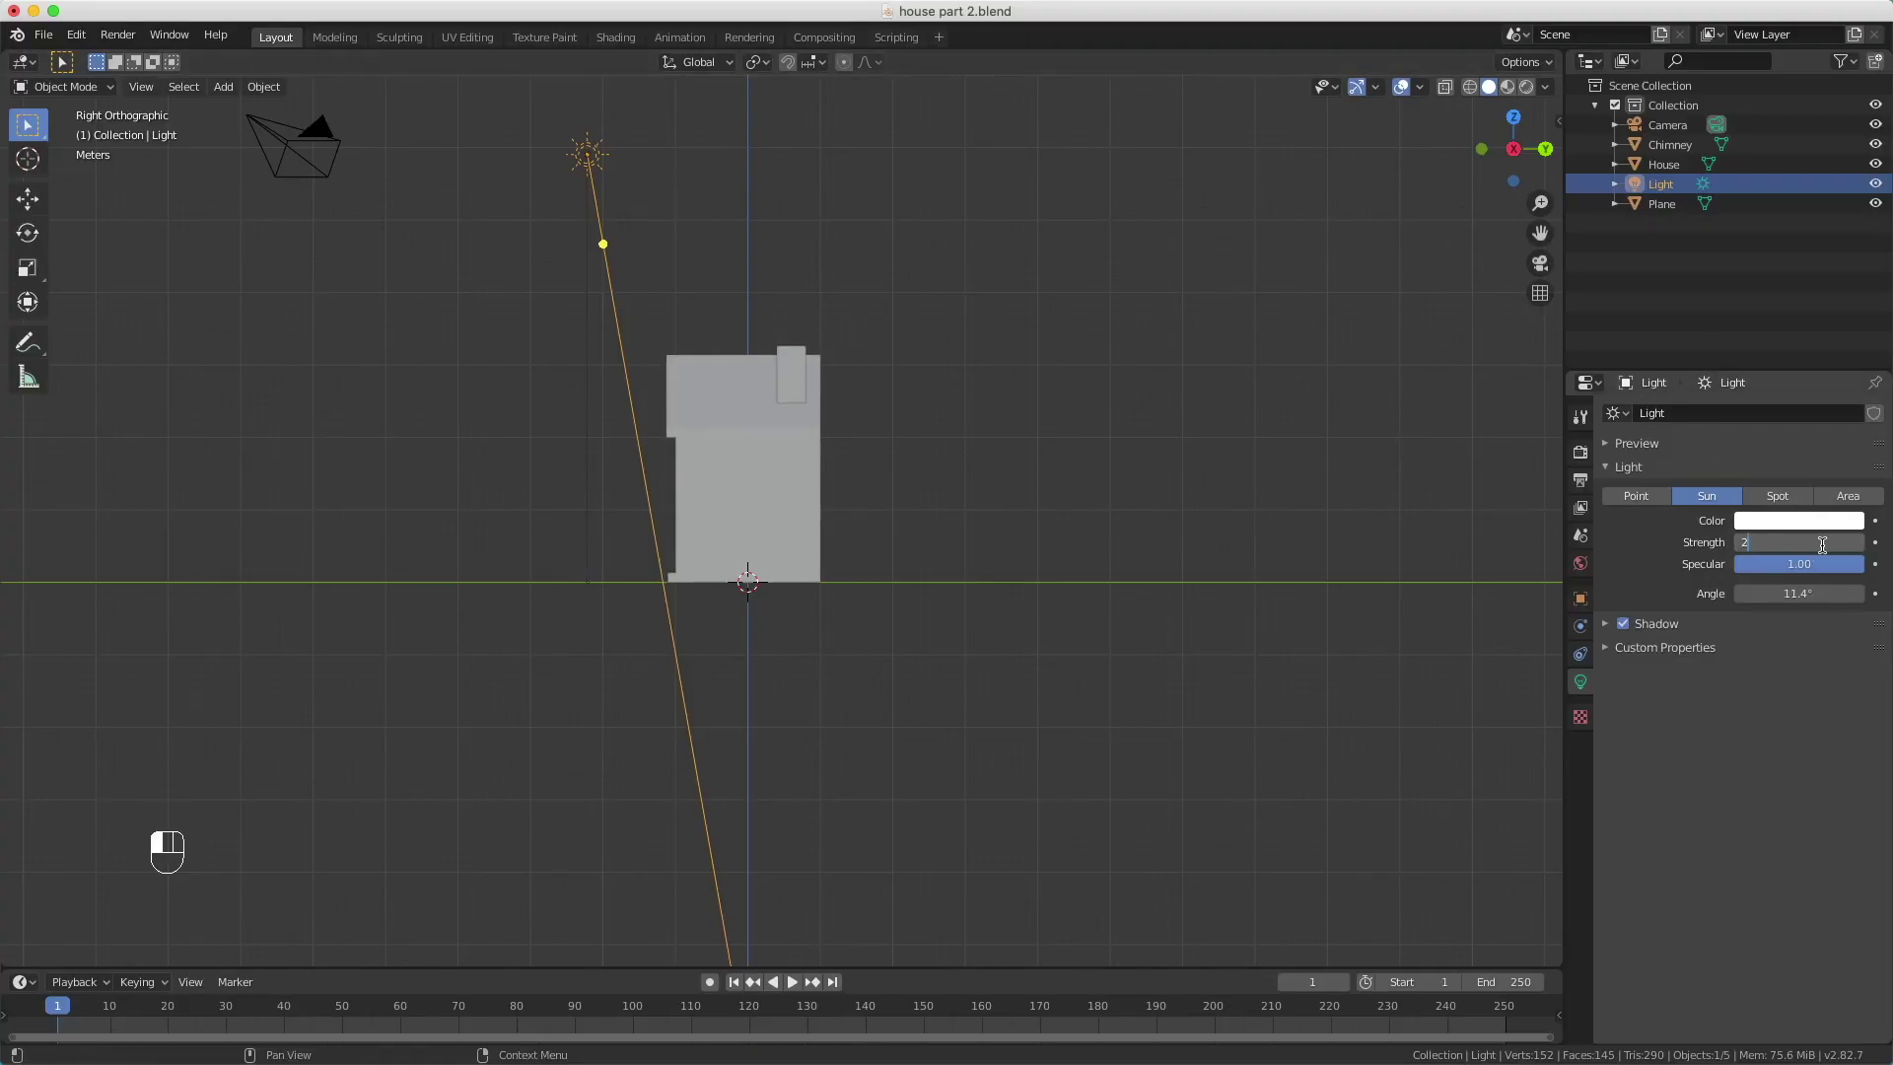
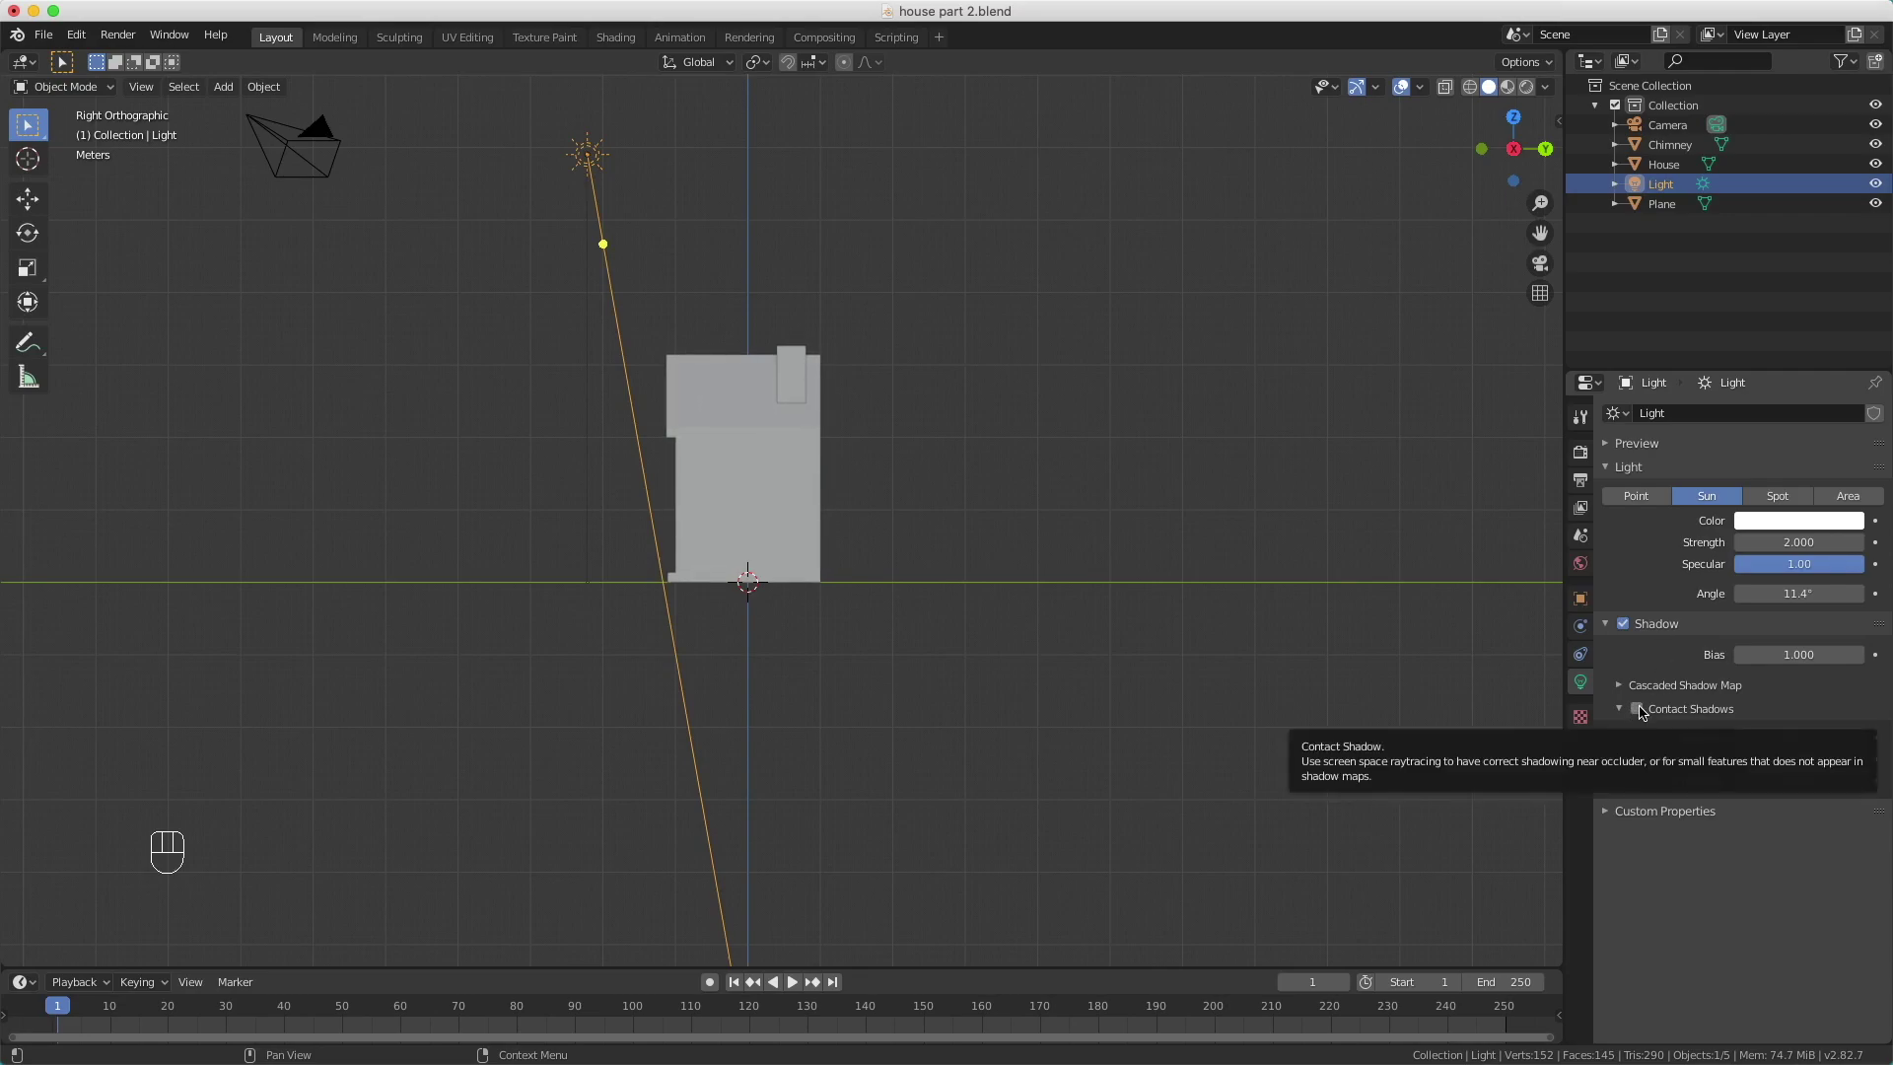
Step: Enable Contact Shadows on the sun light and render the scene again
left_click(1642, 709)
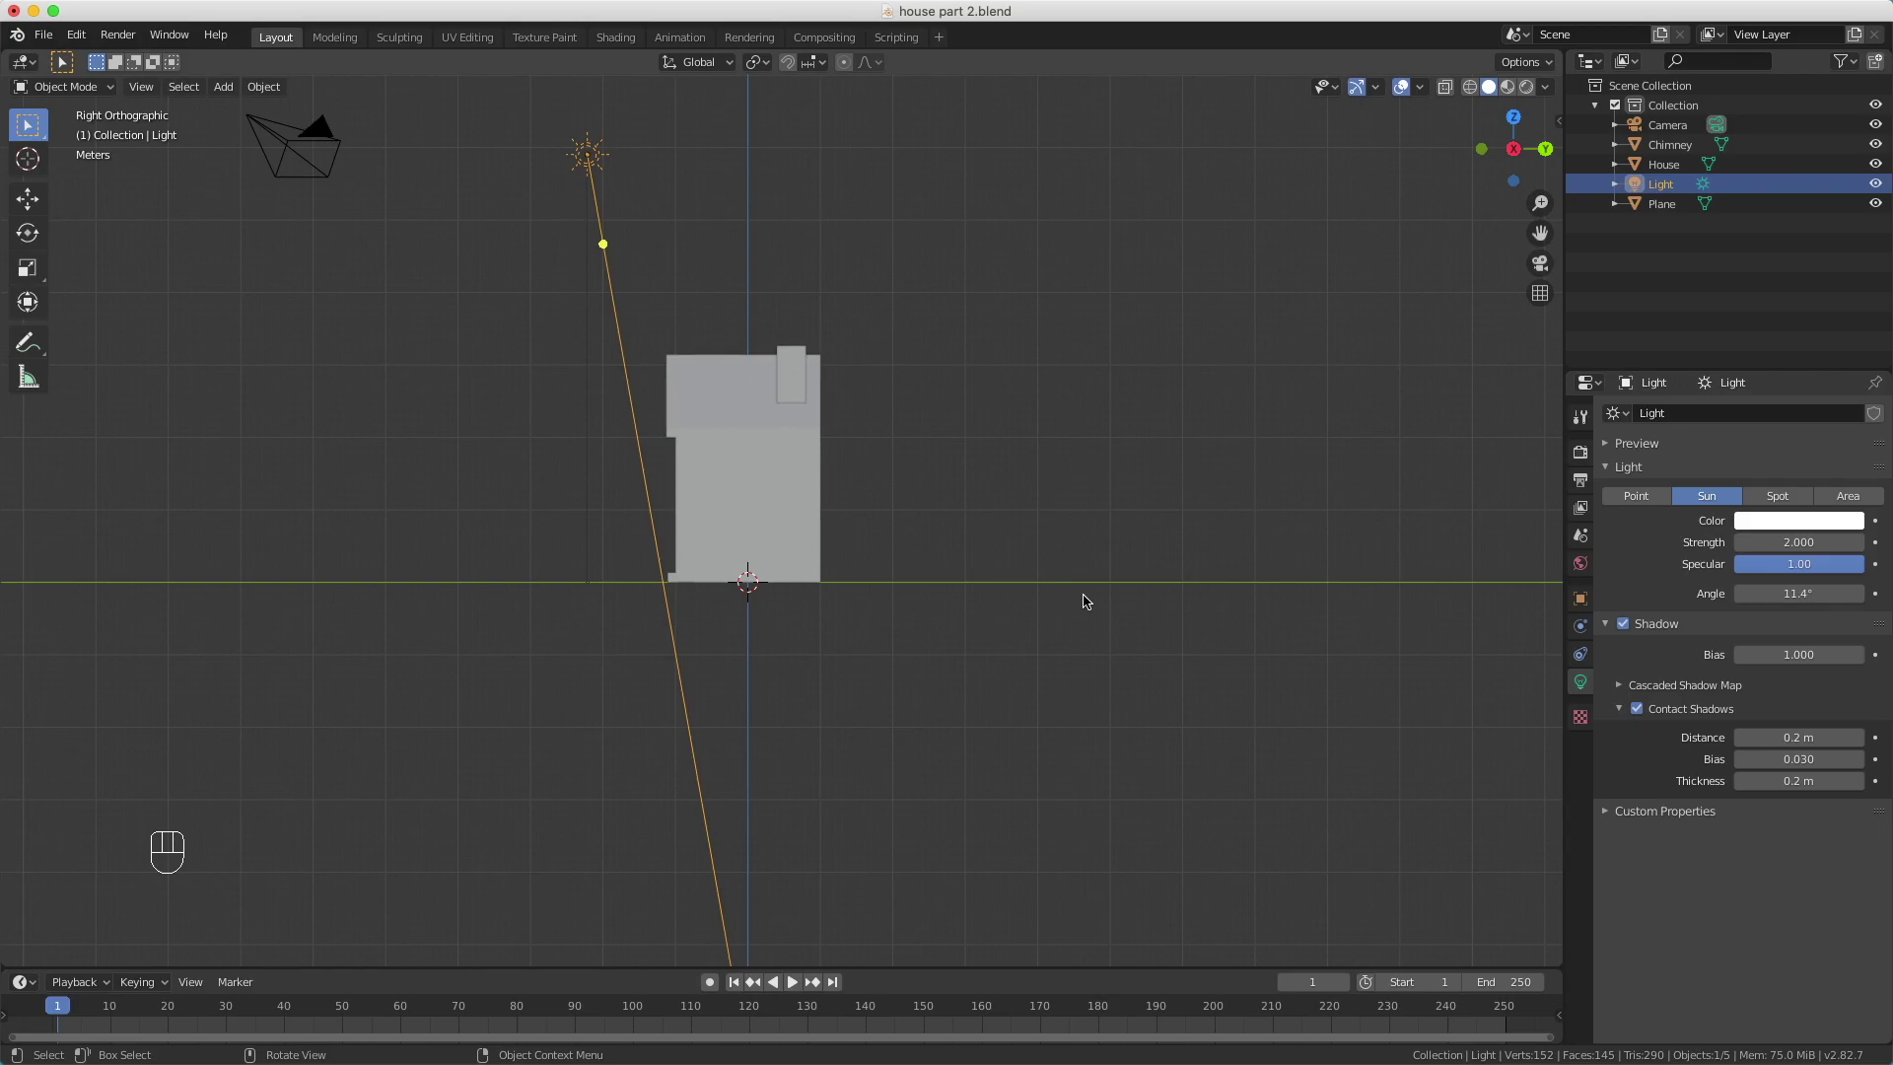
key("F12")
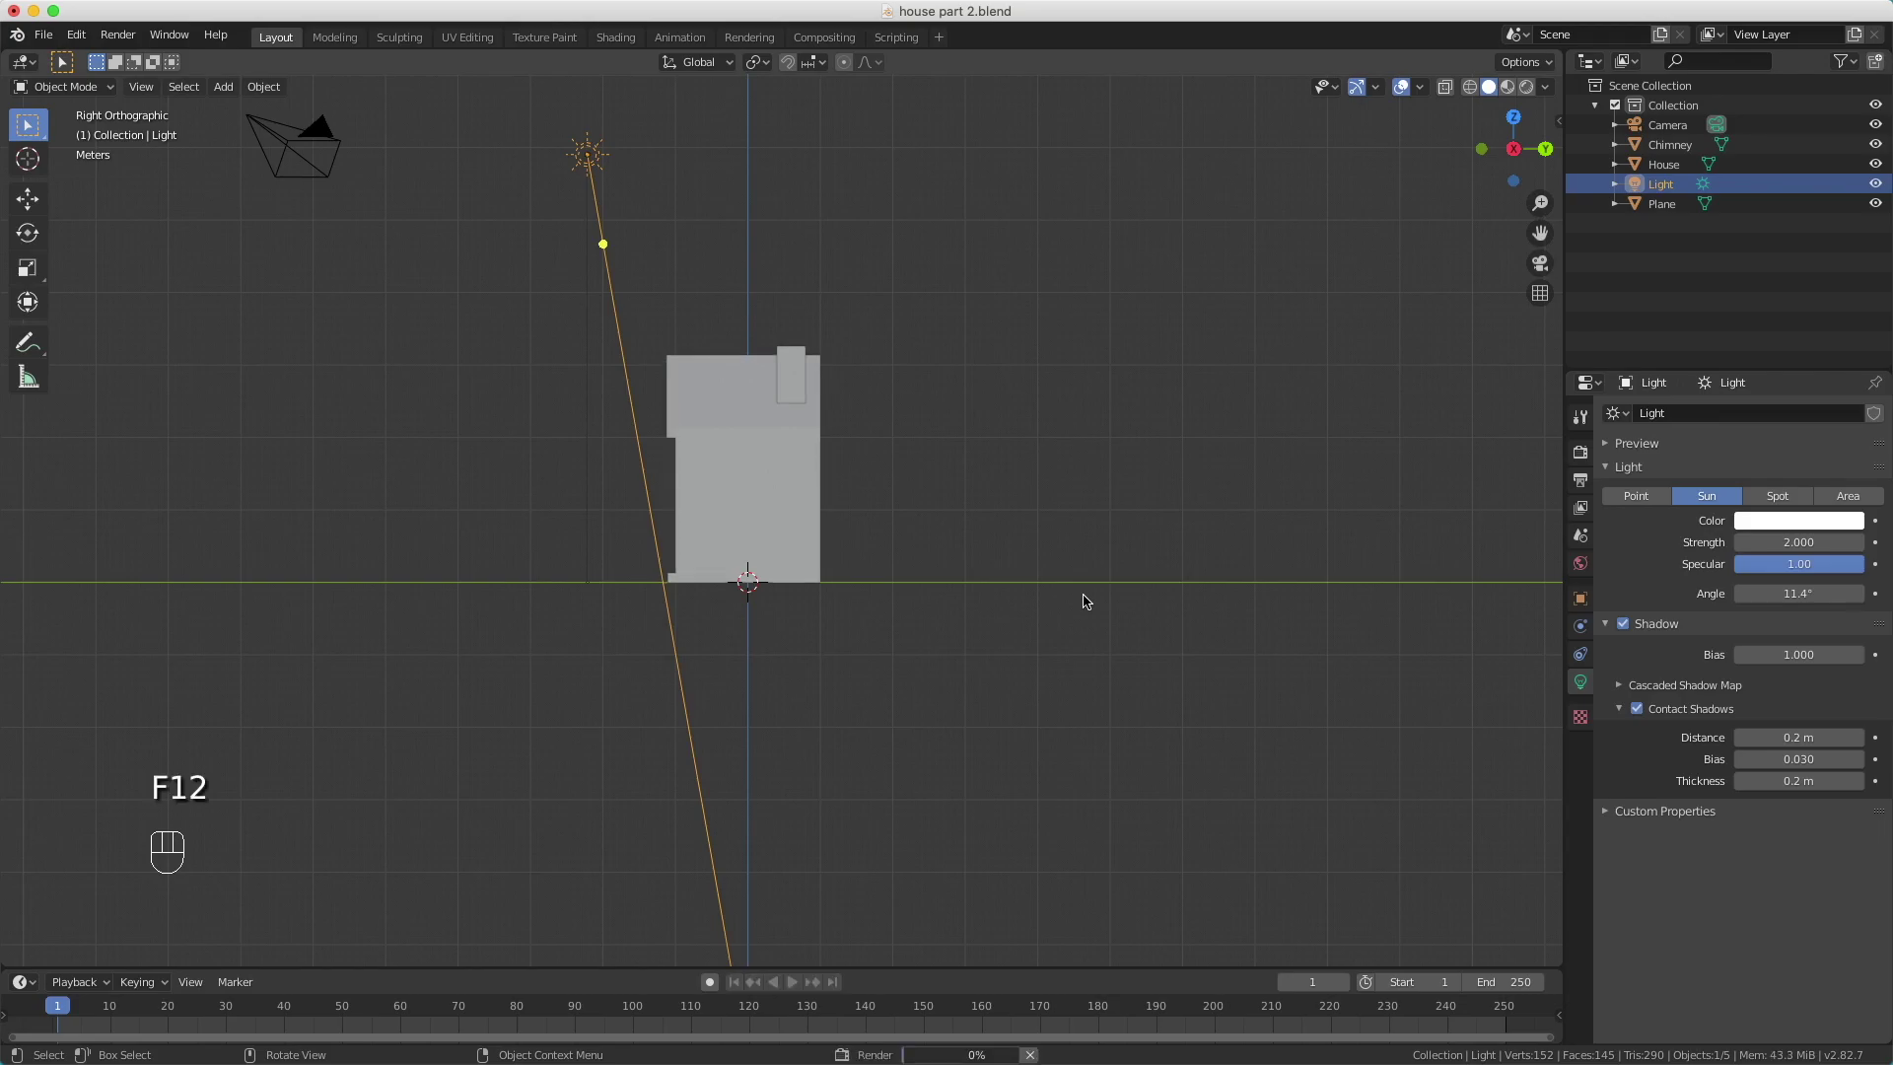
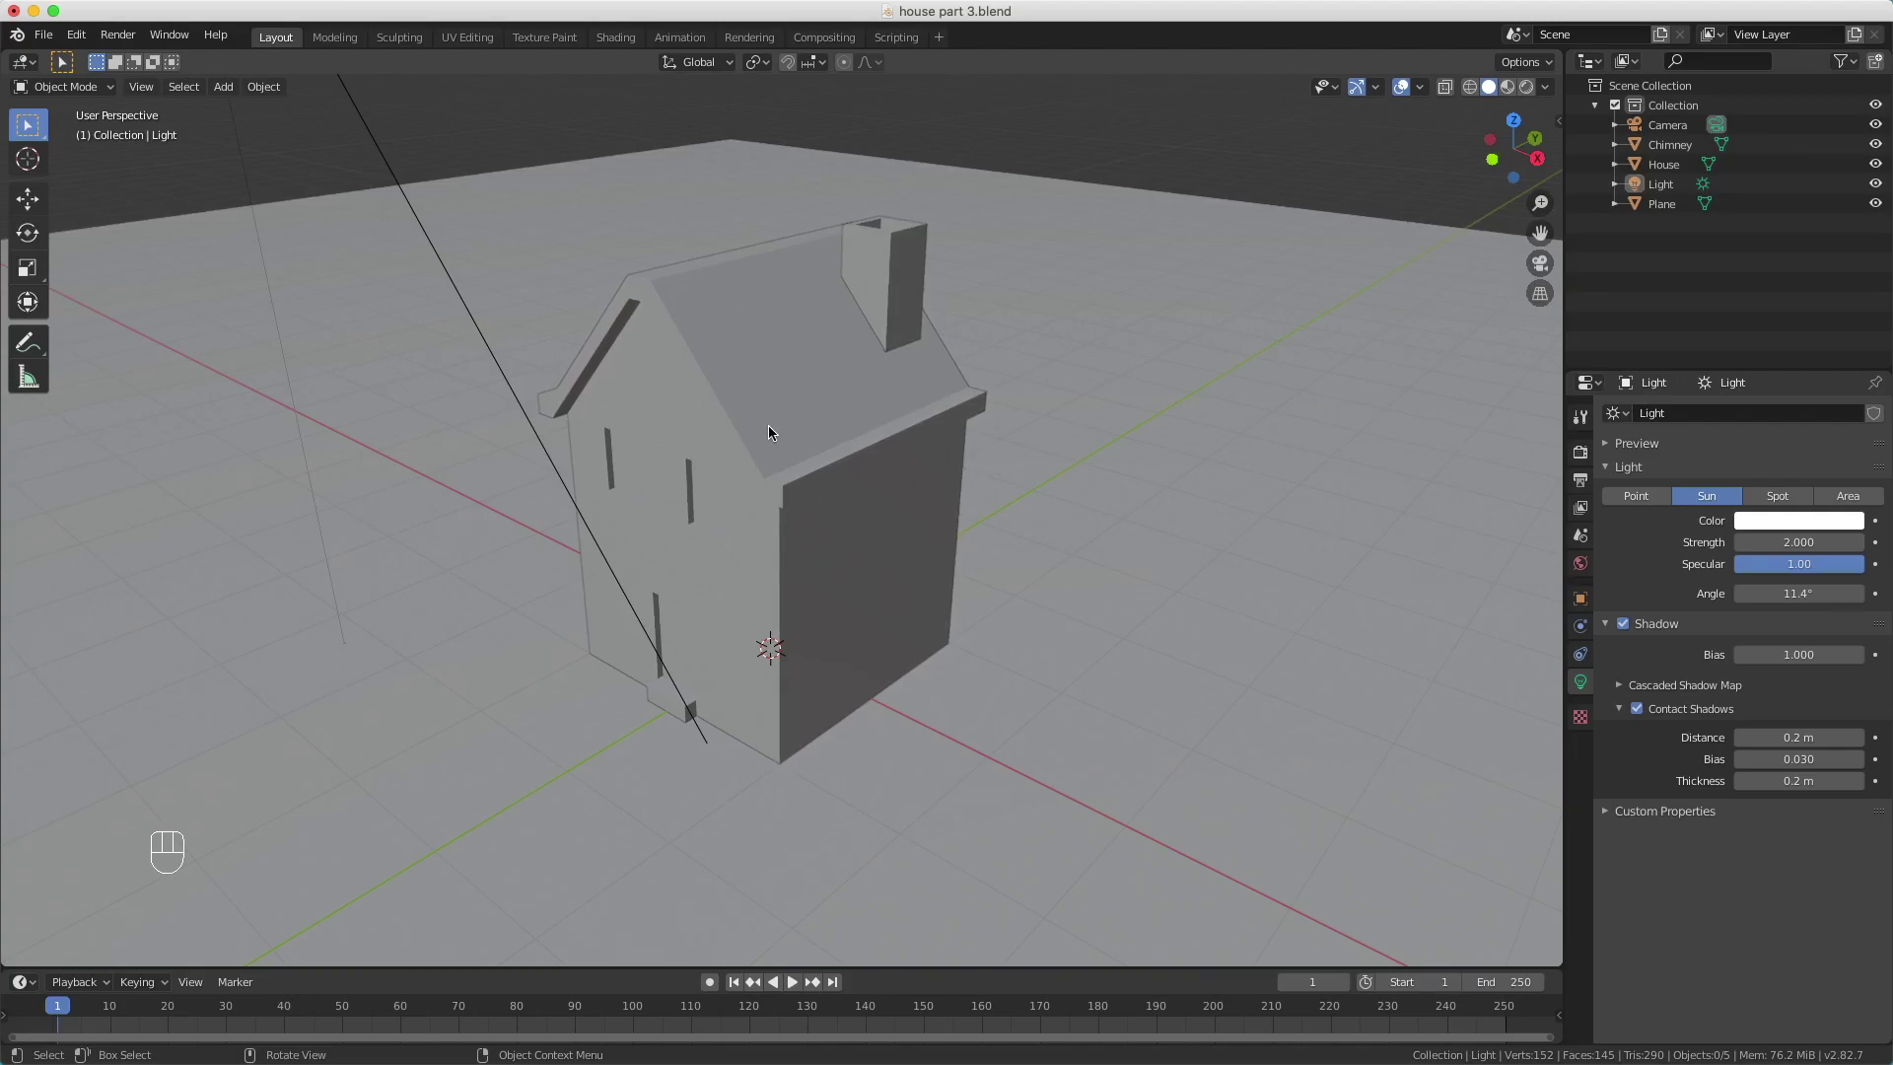
Step: Save as house part 3 and give the House a new material renamed White
middle_click(772, 384)
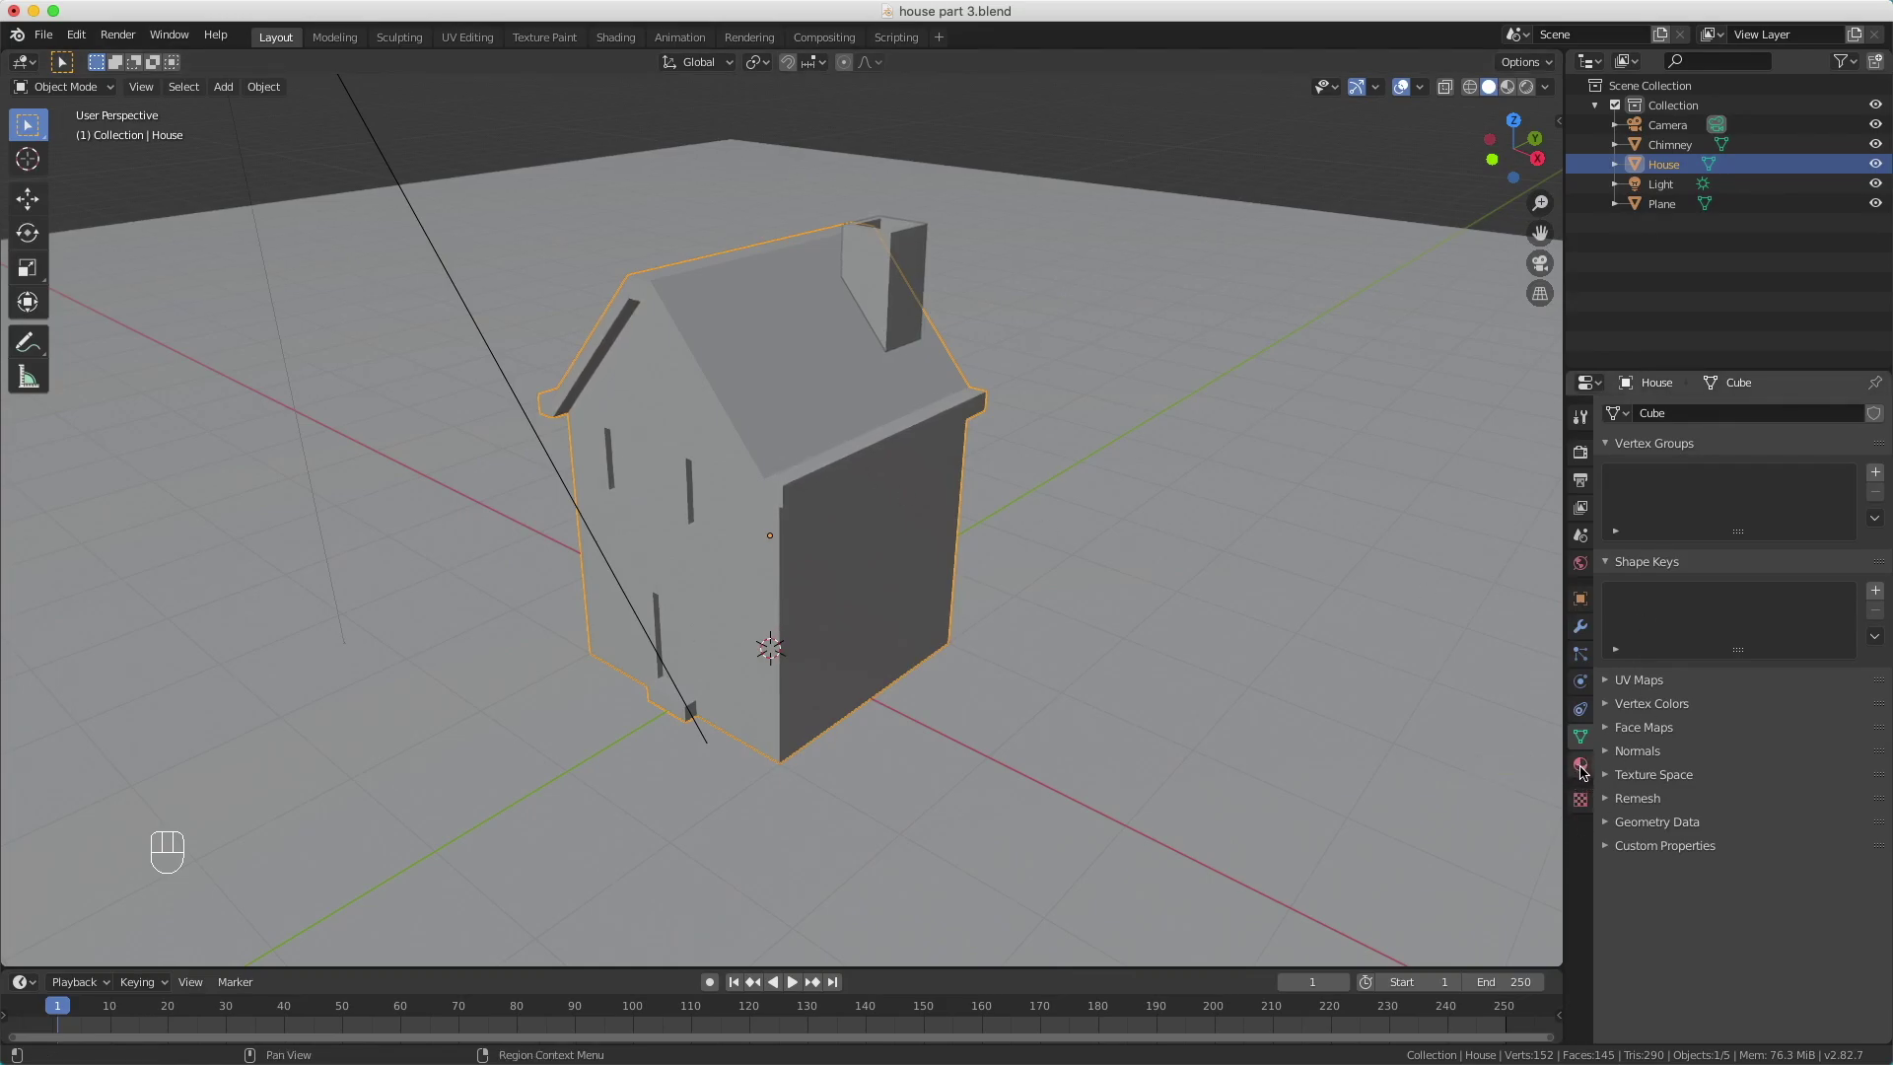
left_click_drag(1583, 770, 1623, 778)
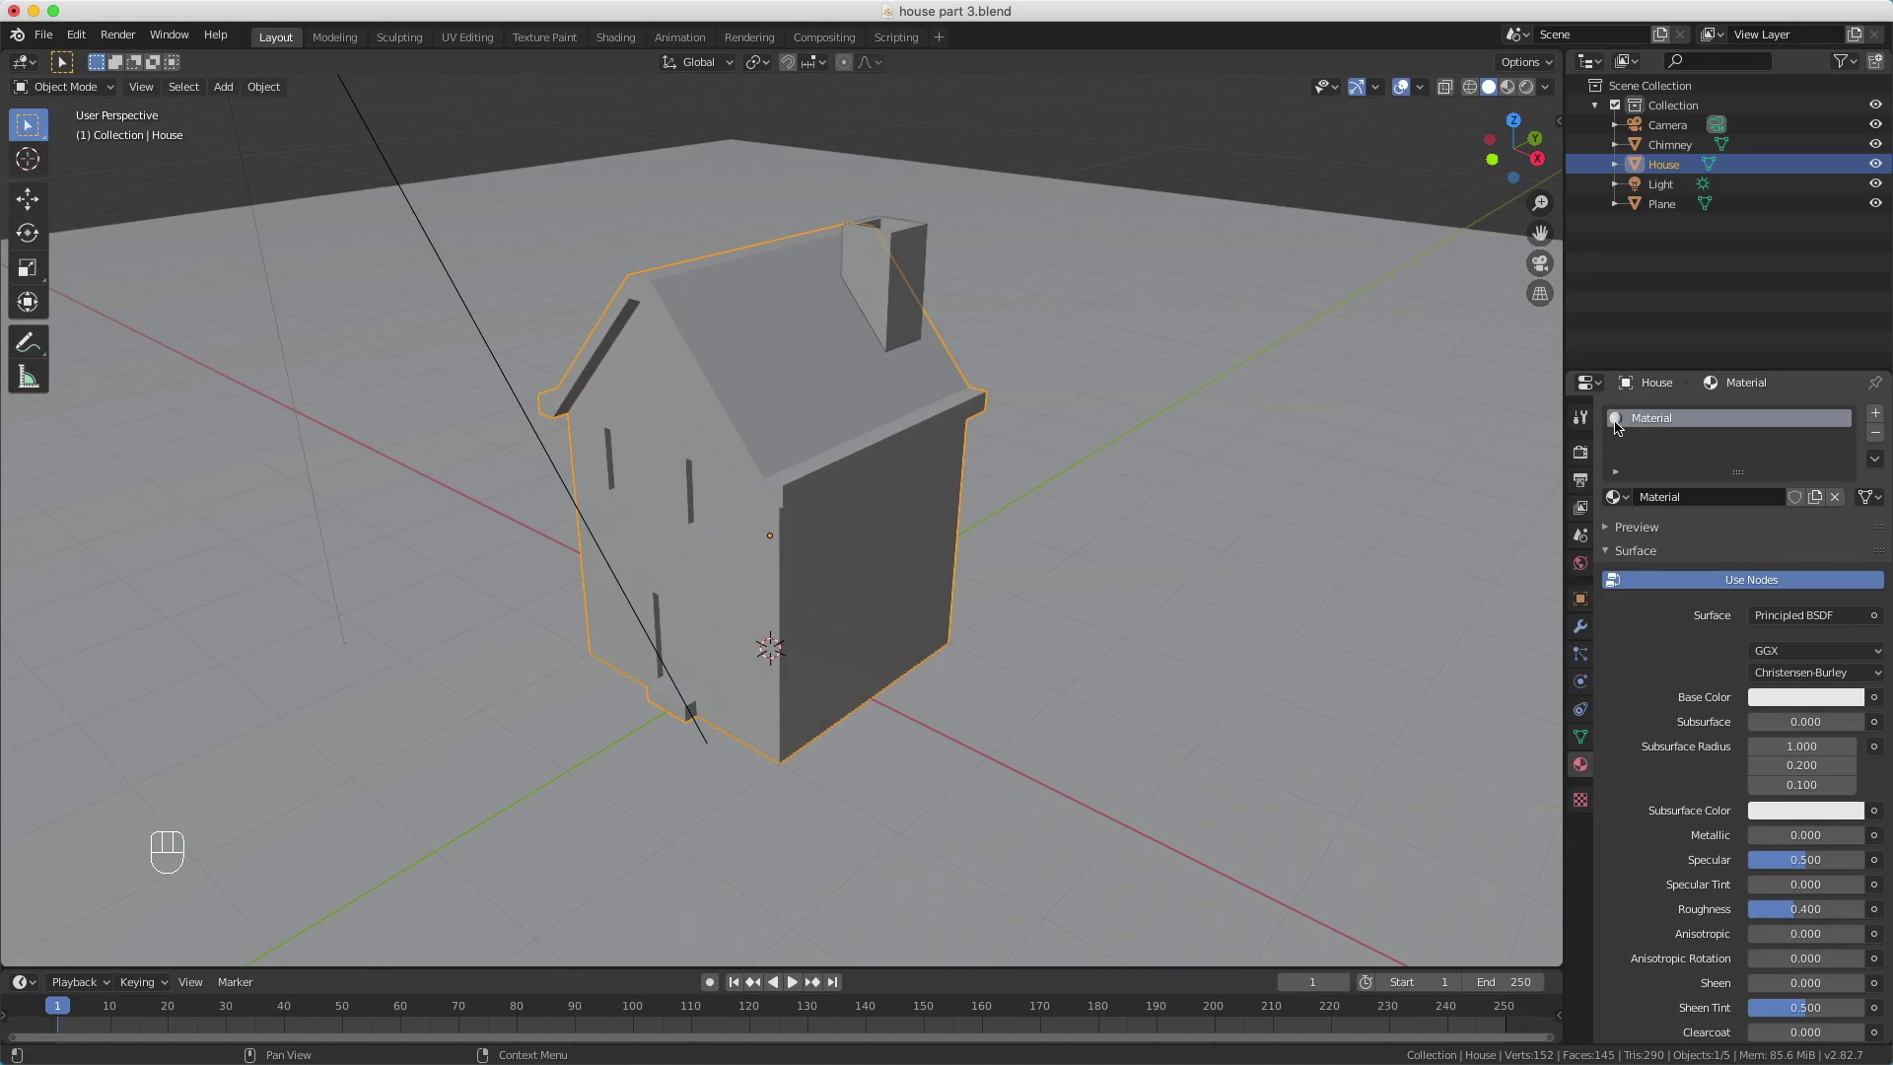
middle_click(1650, 423)
left_click_drag(1650, 416, 1666, 443)
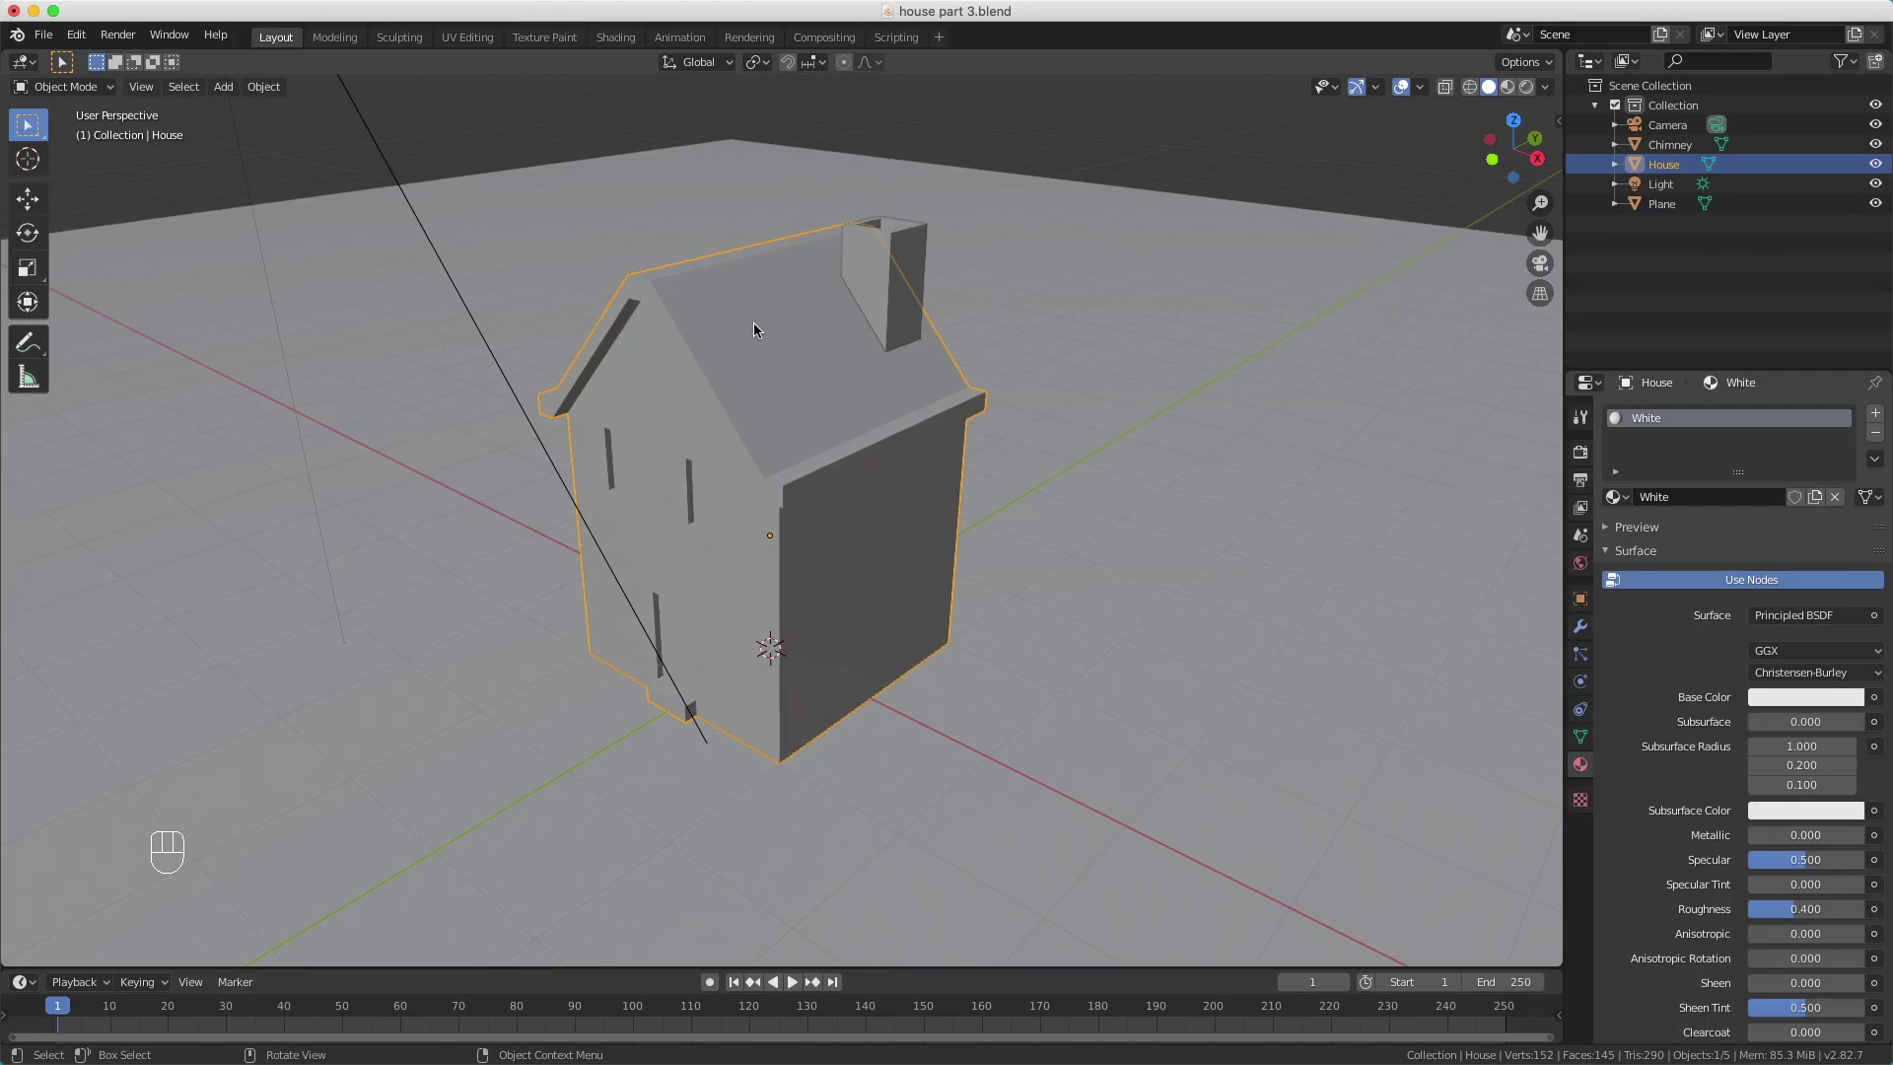
Step: In Edit Mode with face select, pick all roof faces, undoing an accidental gable selection
key("Tab")
key("3")
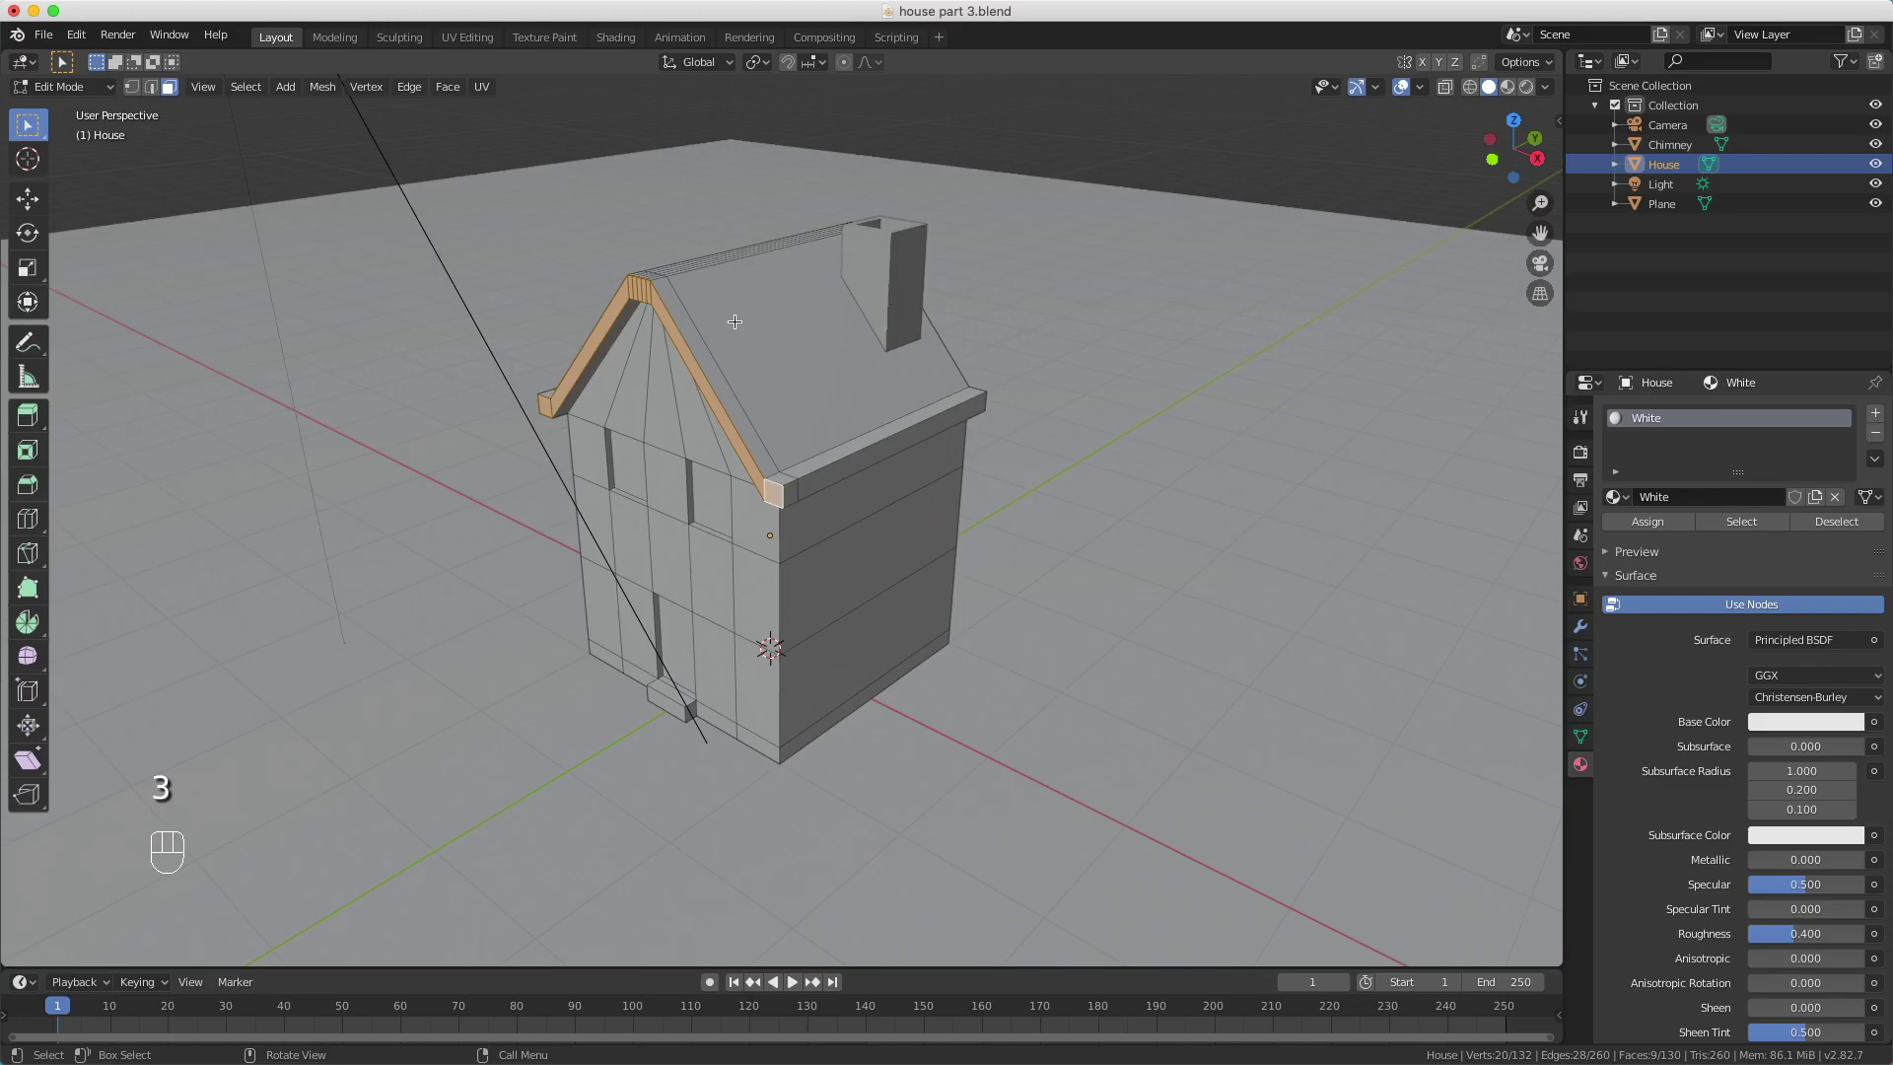
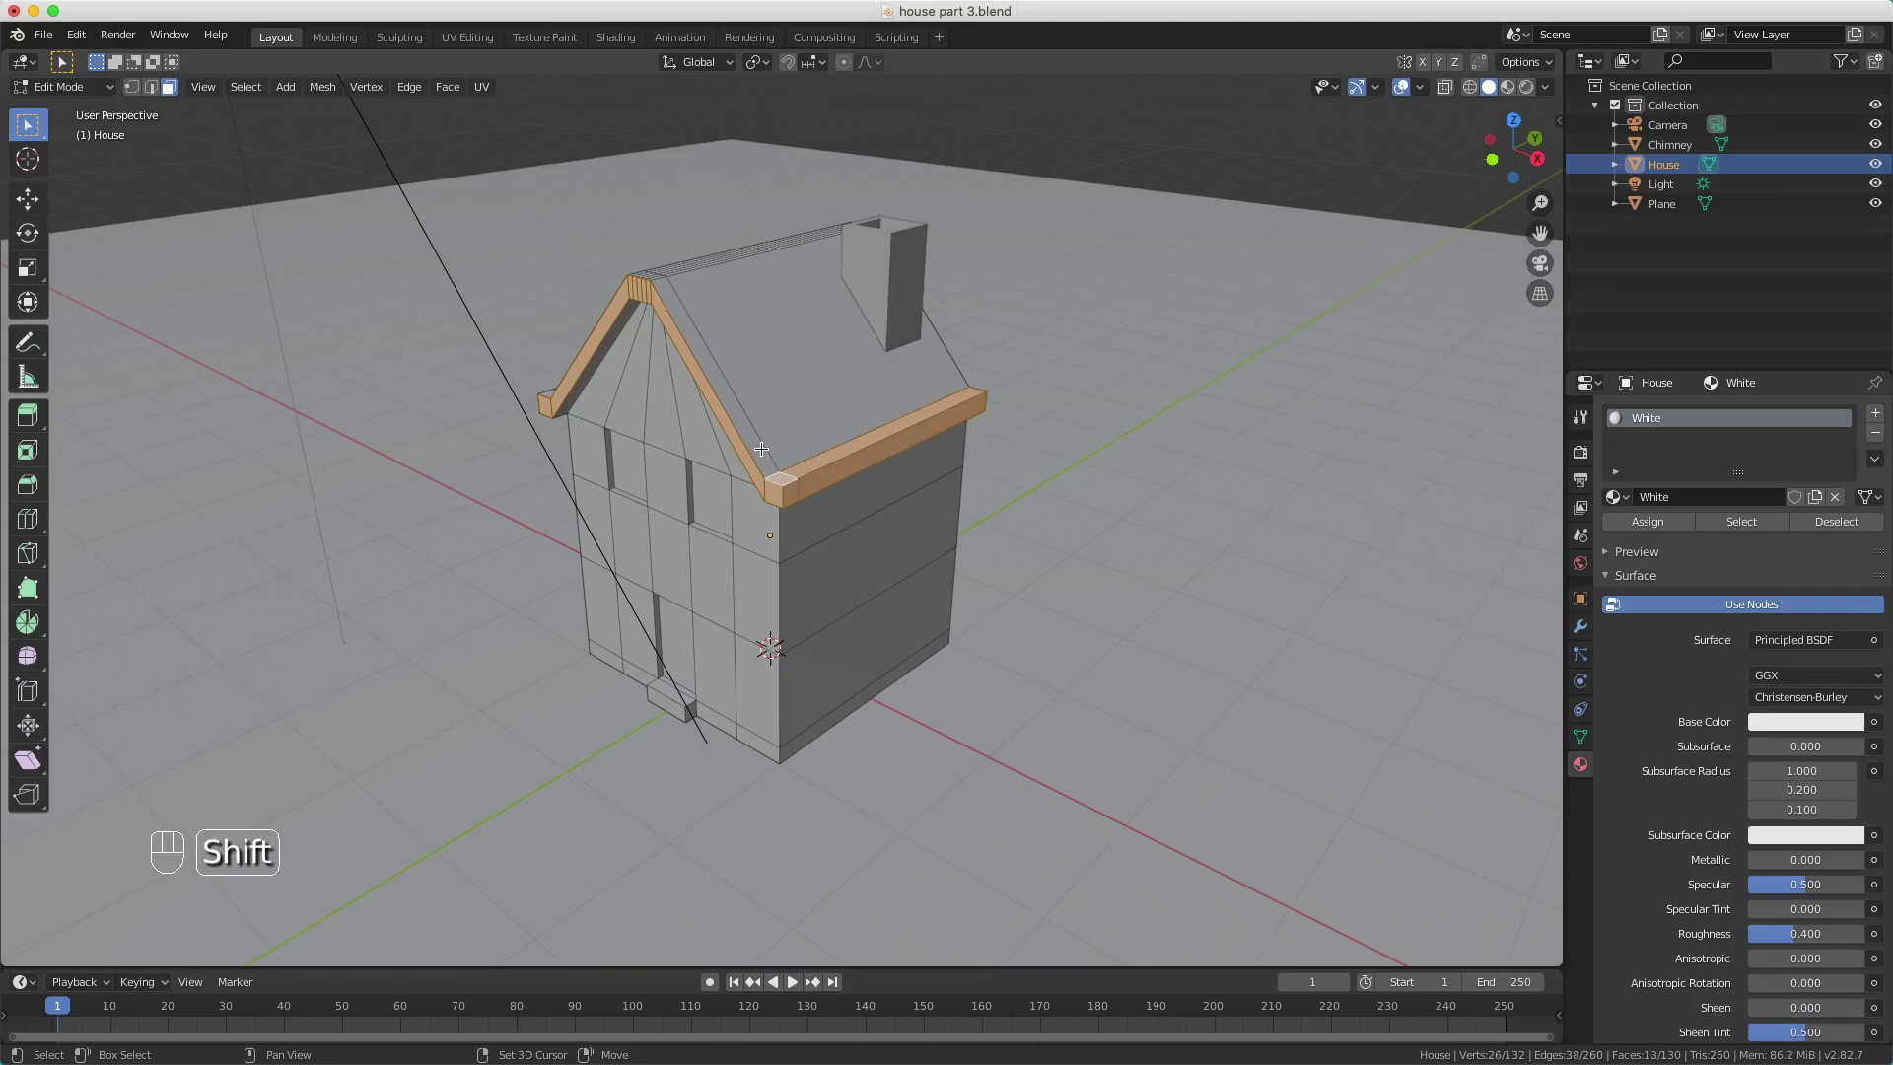
left_click(759, 441)
left_click(785, 410)
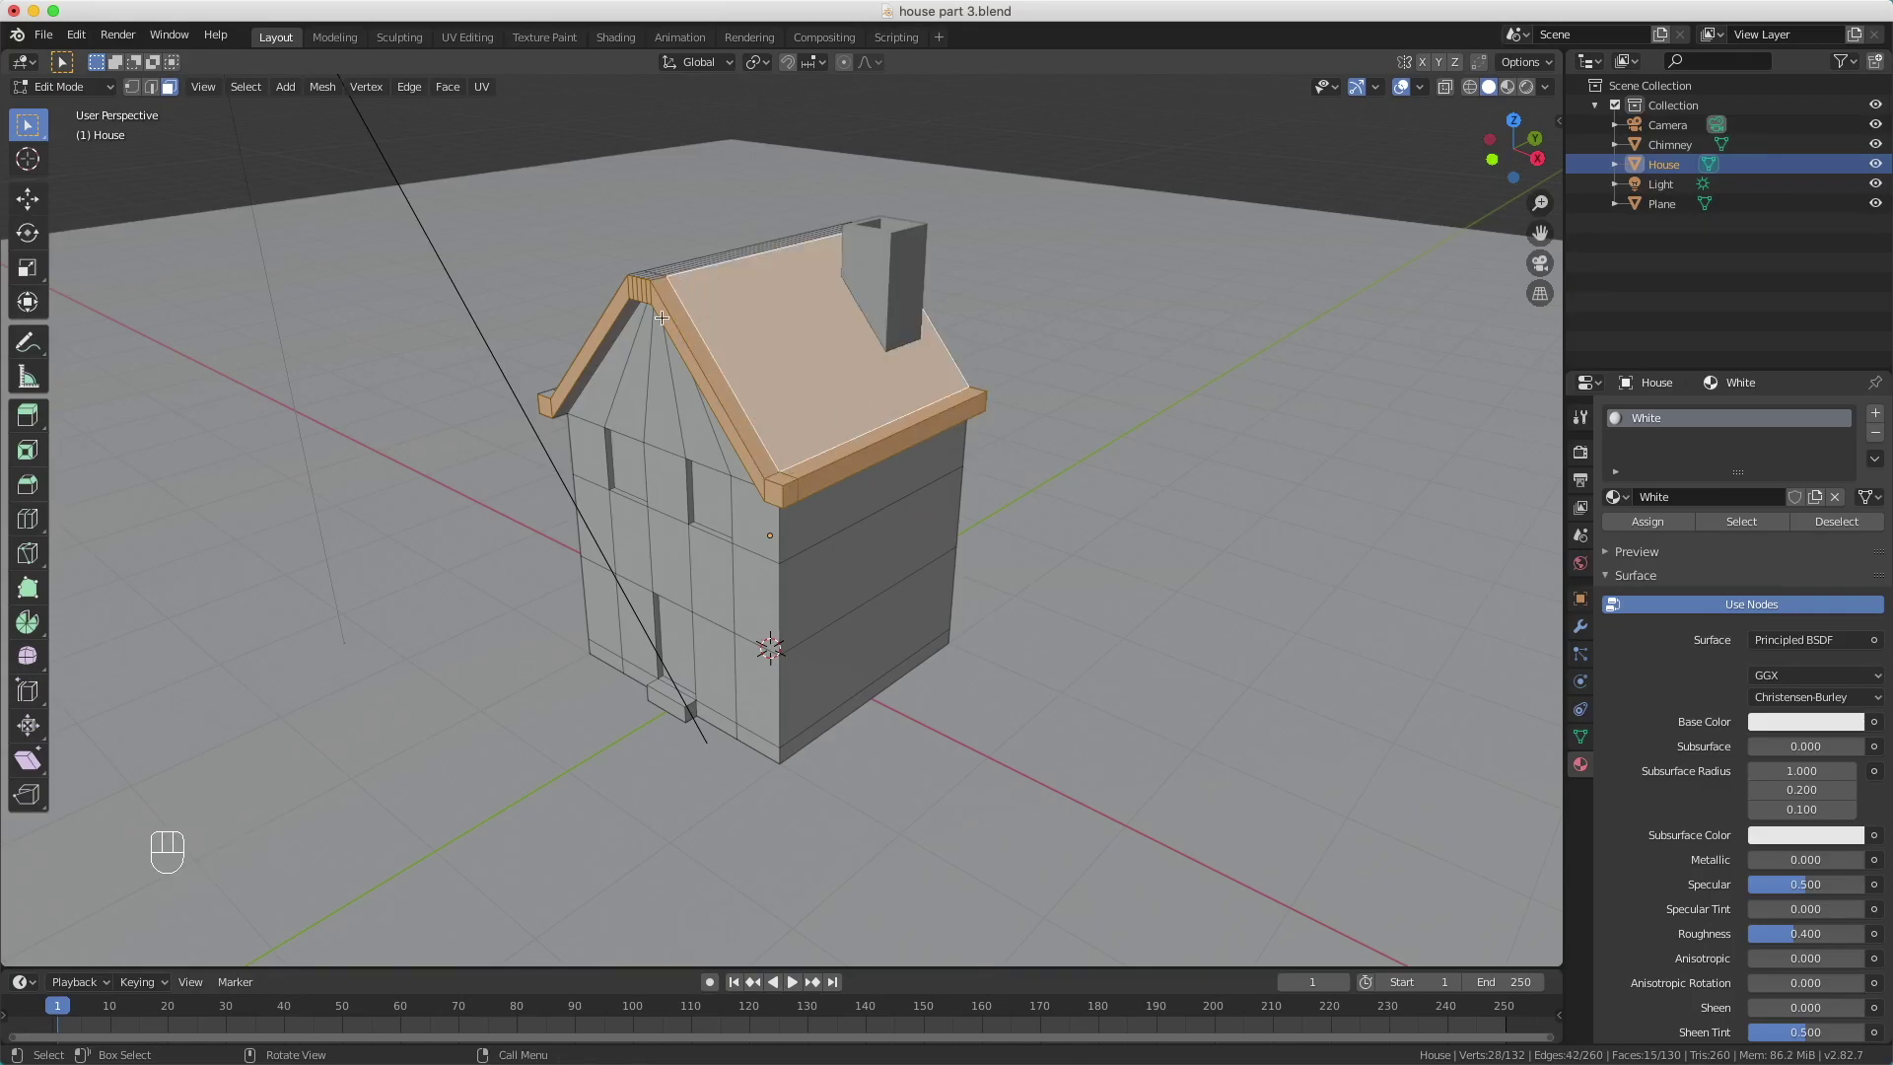
left_click_drag(604, 375, 727, 440)
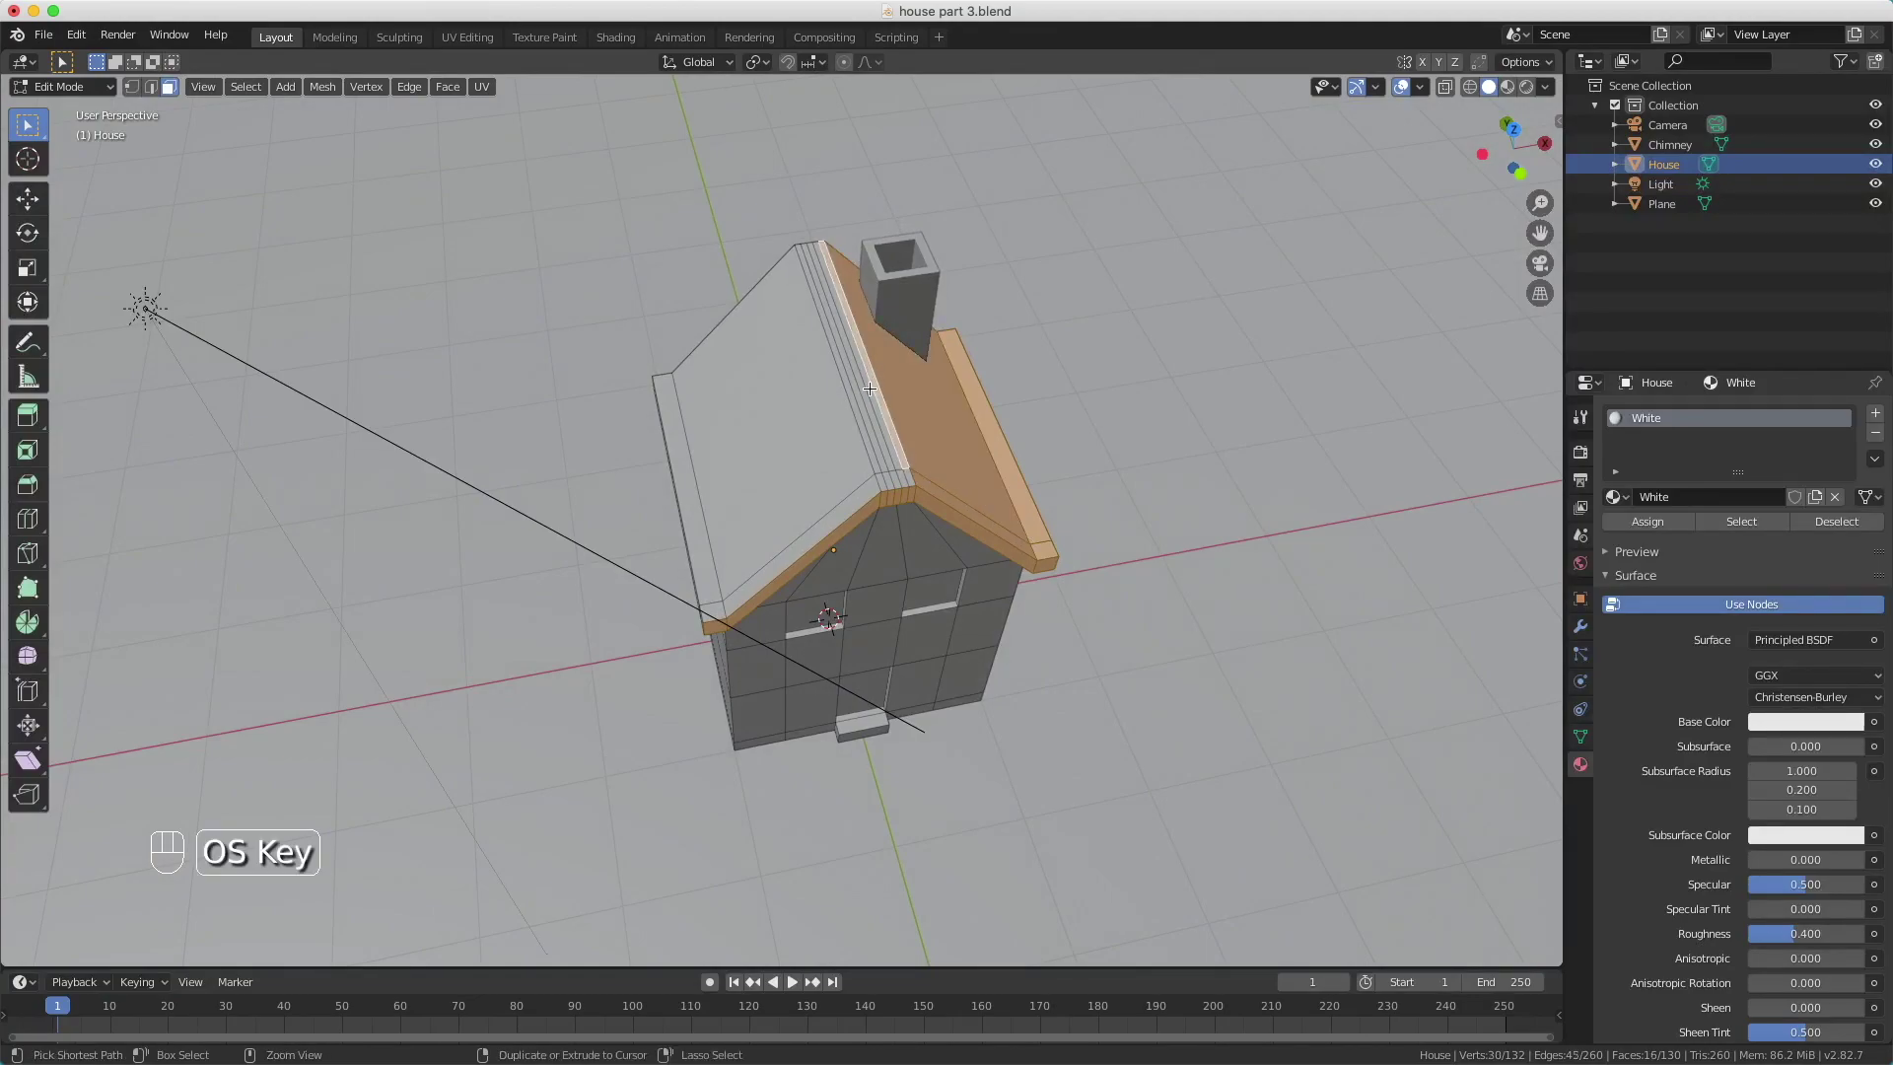
left_click(695, 513)
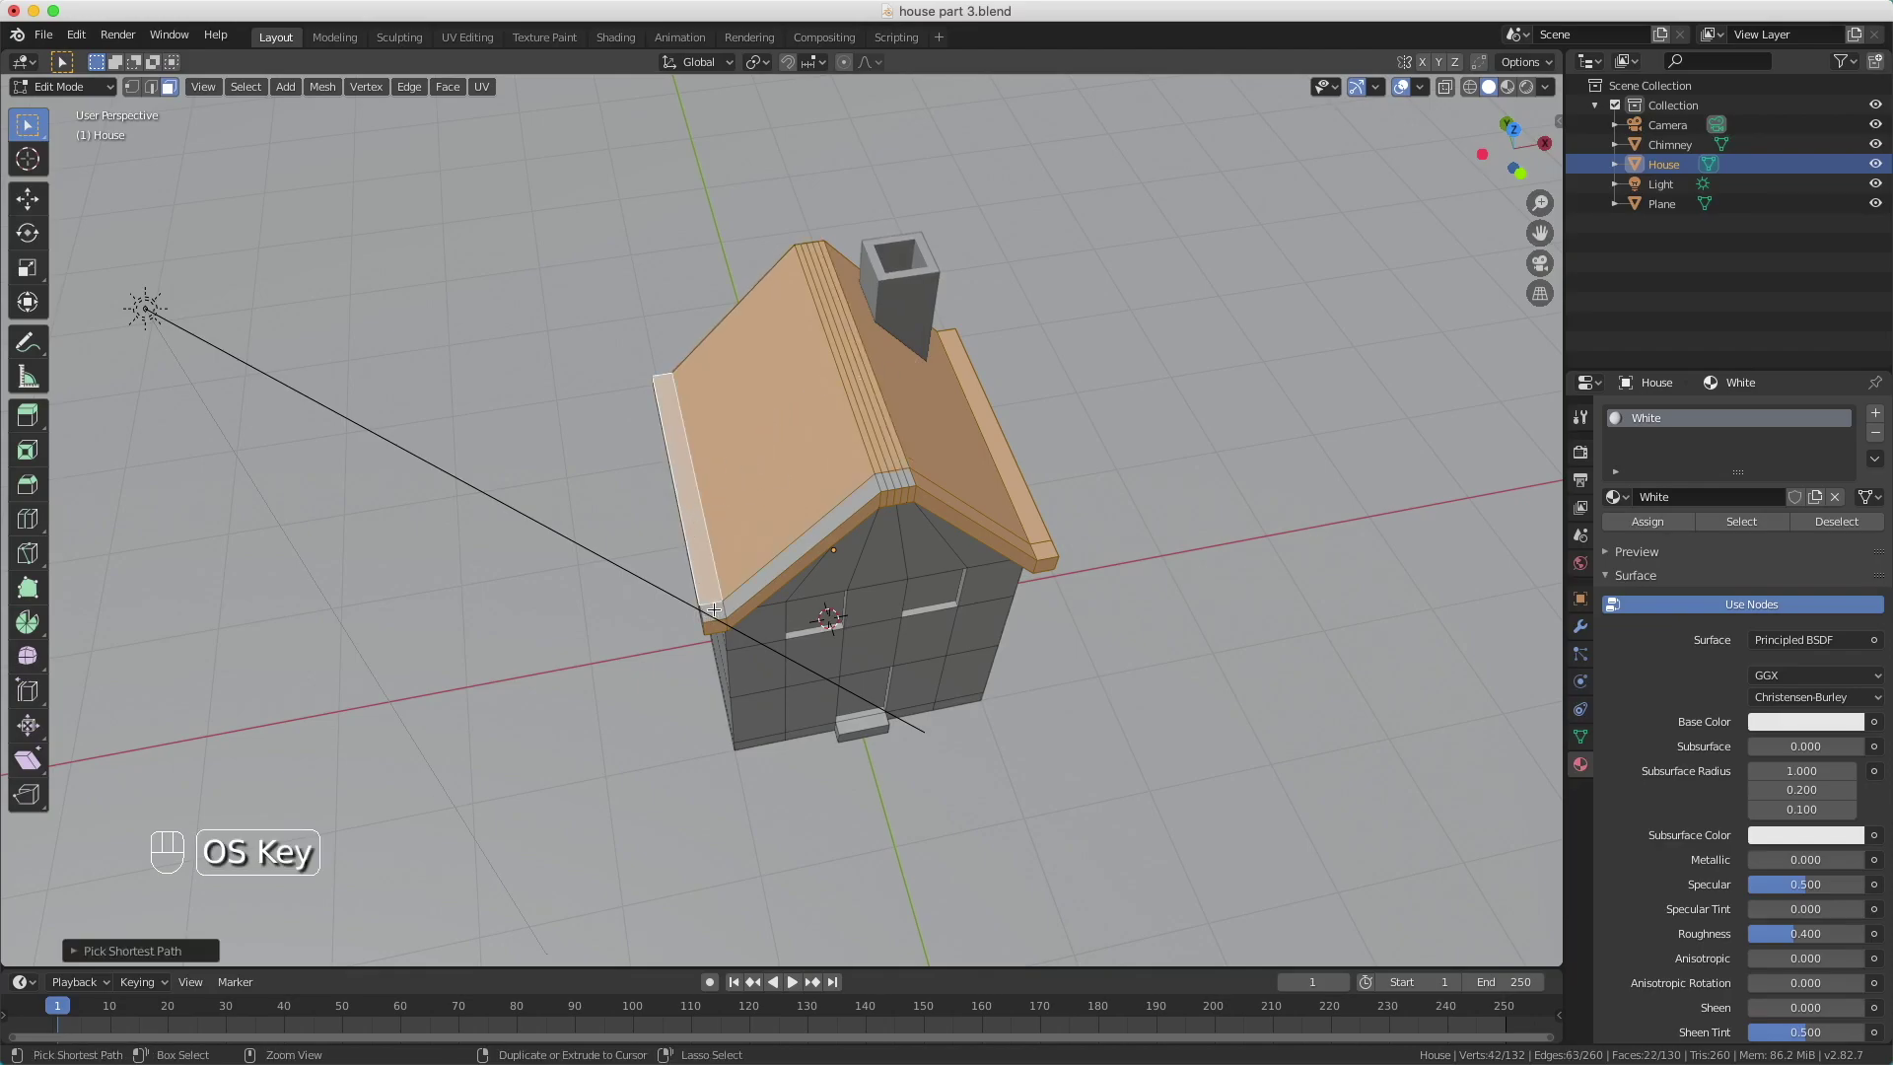
left_click(734, 585)
left_click(887, 473)
left_click(908, 469)
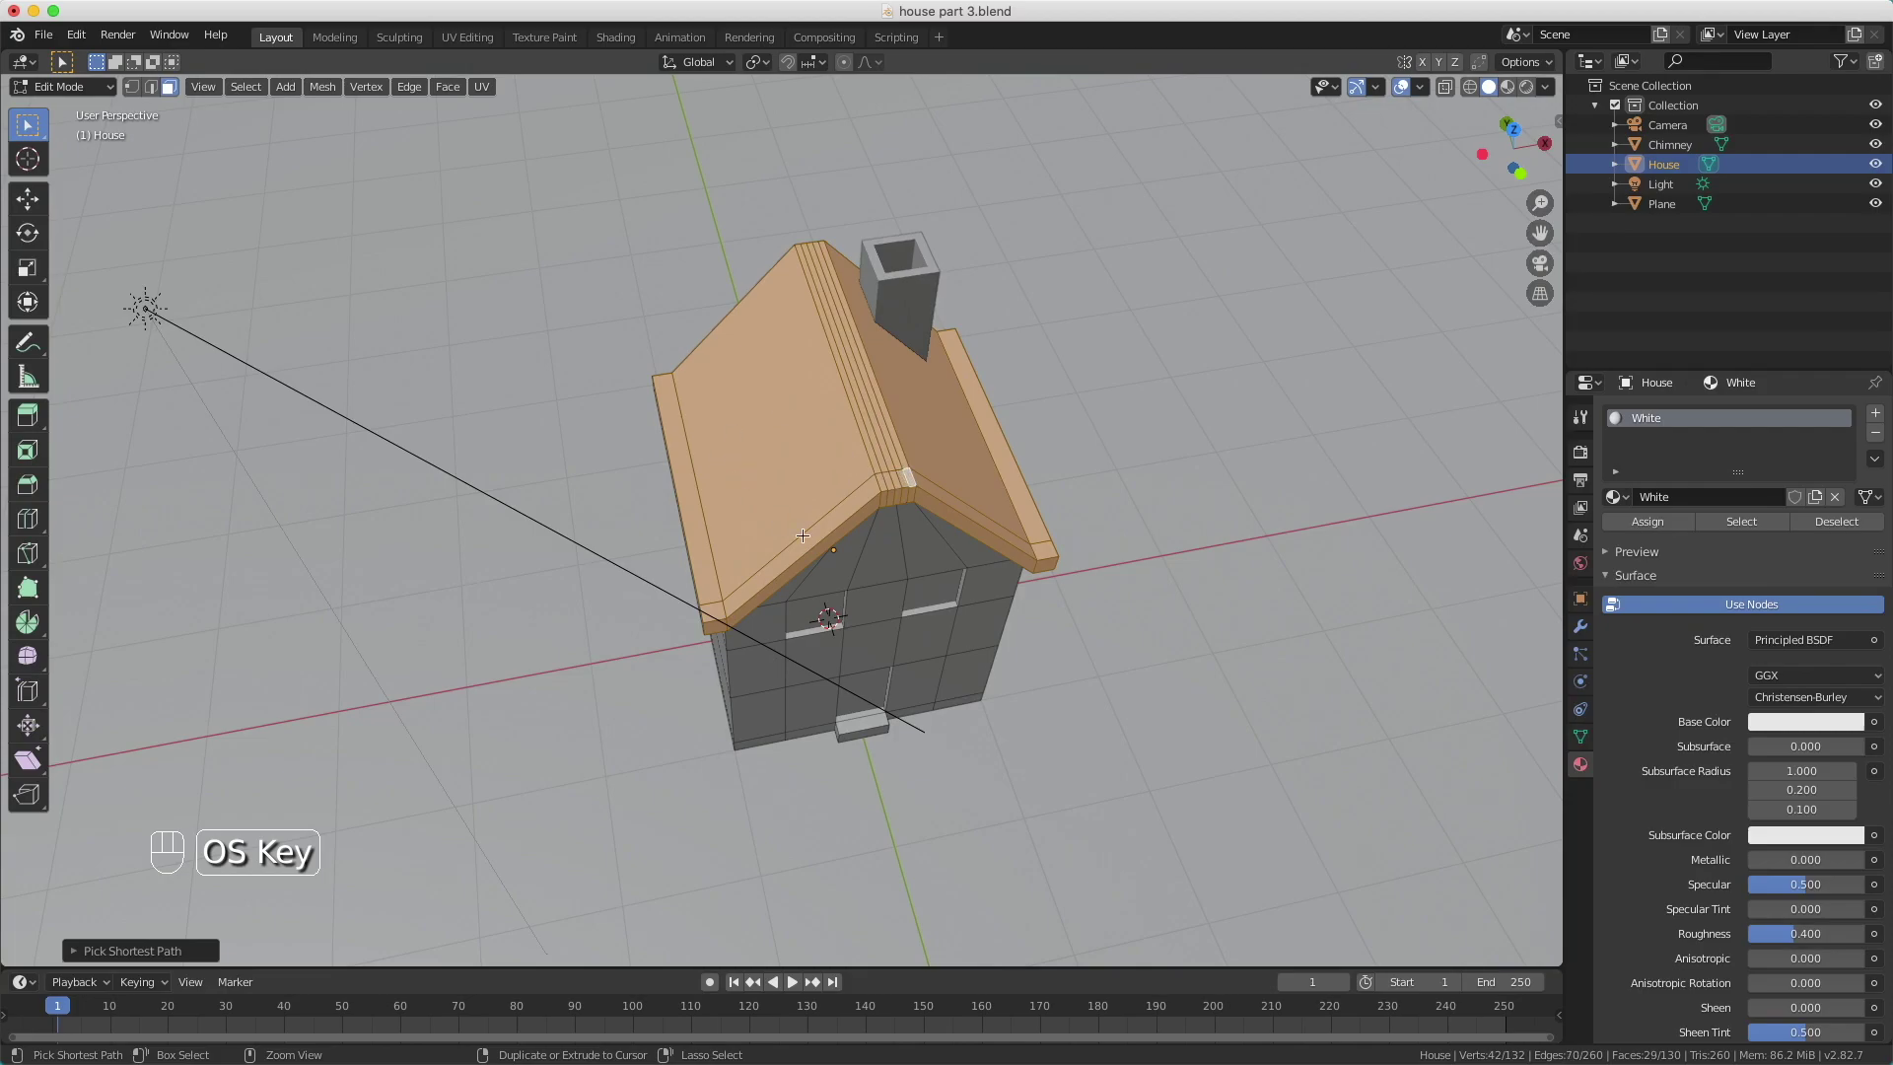
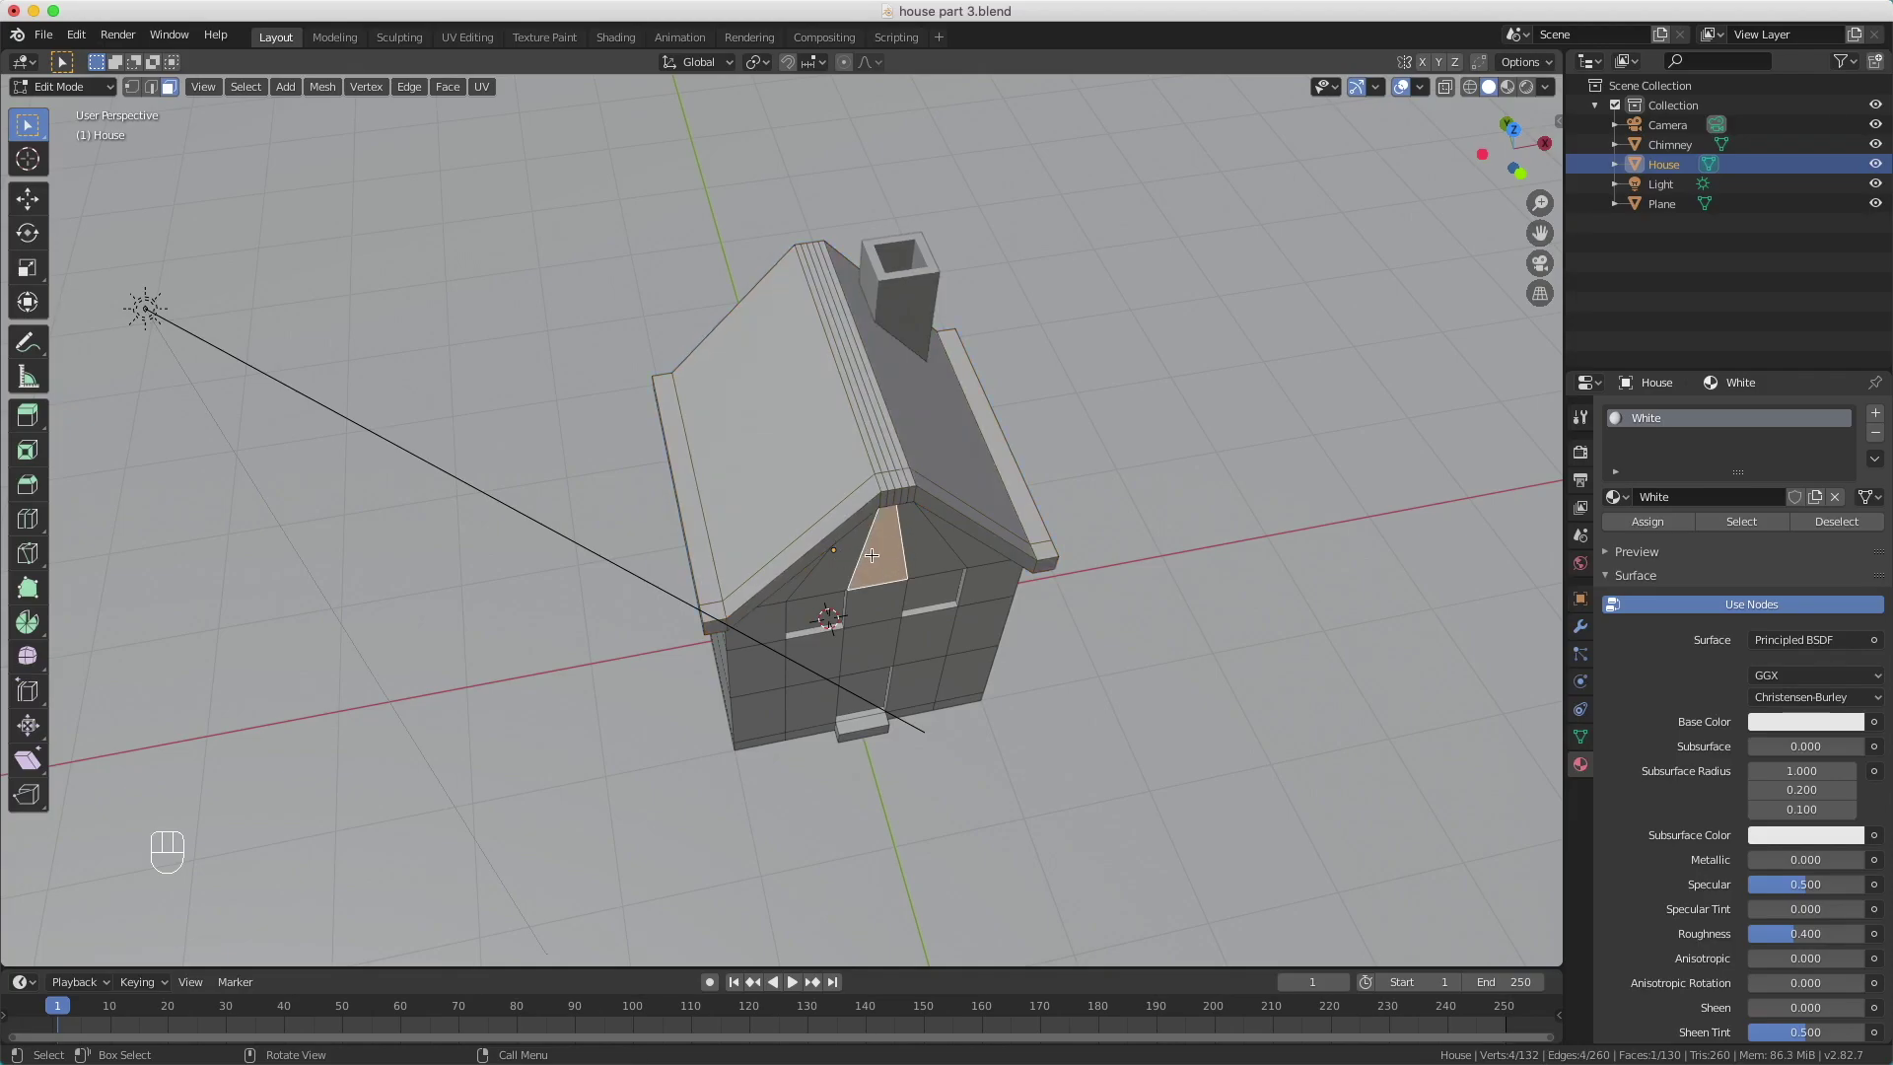
key("super+z")
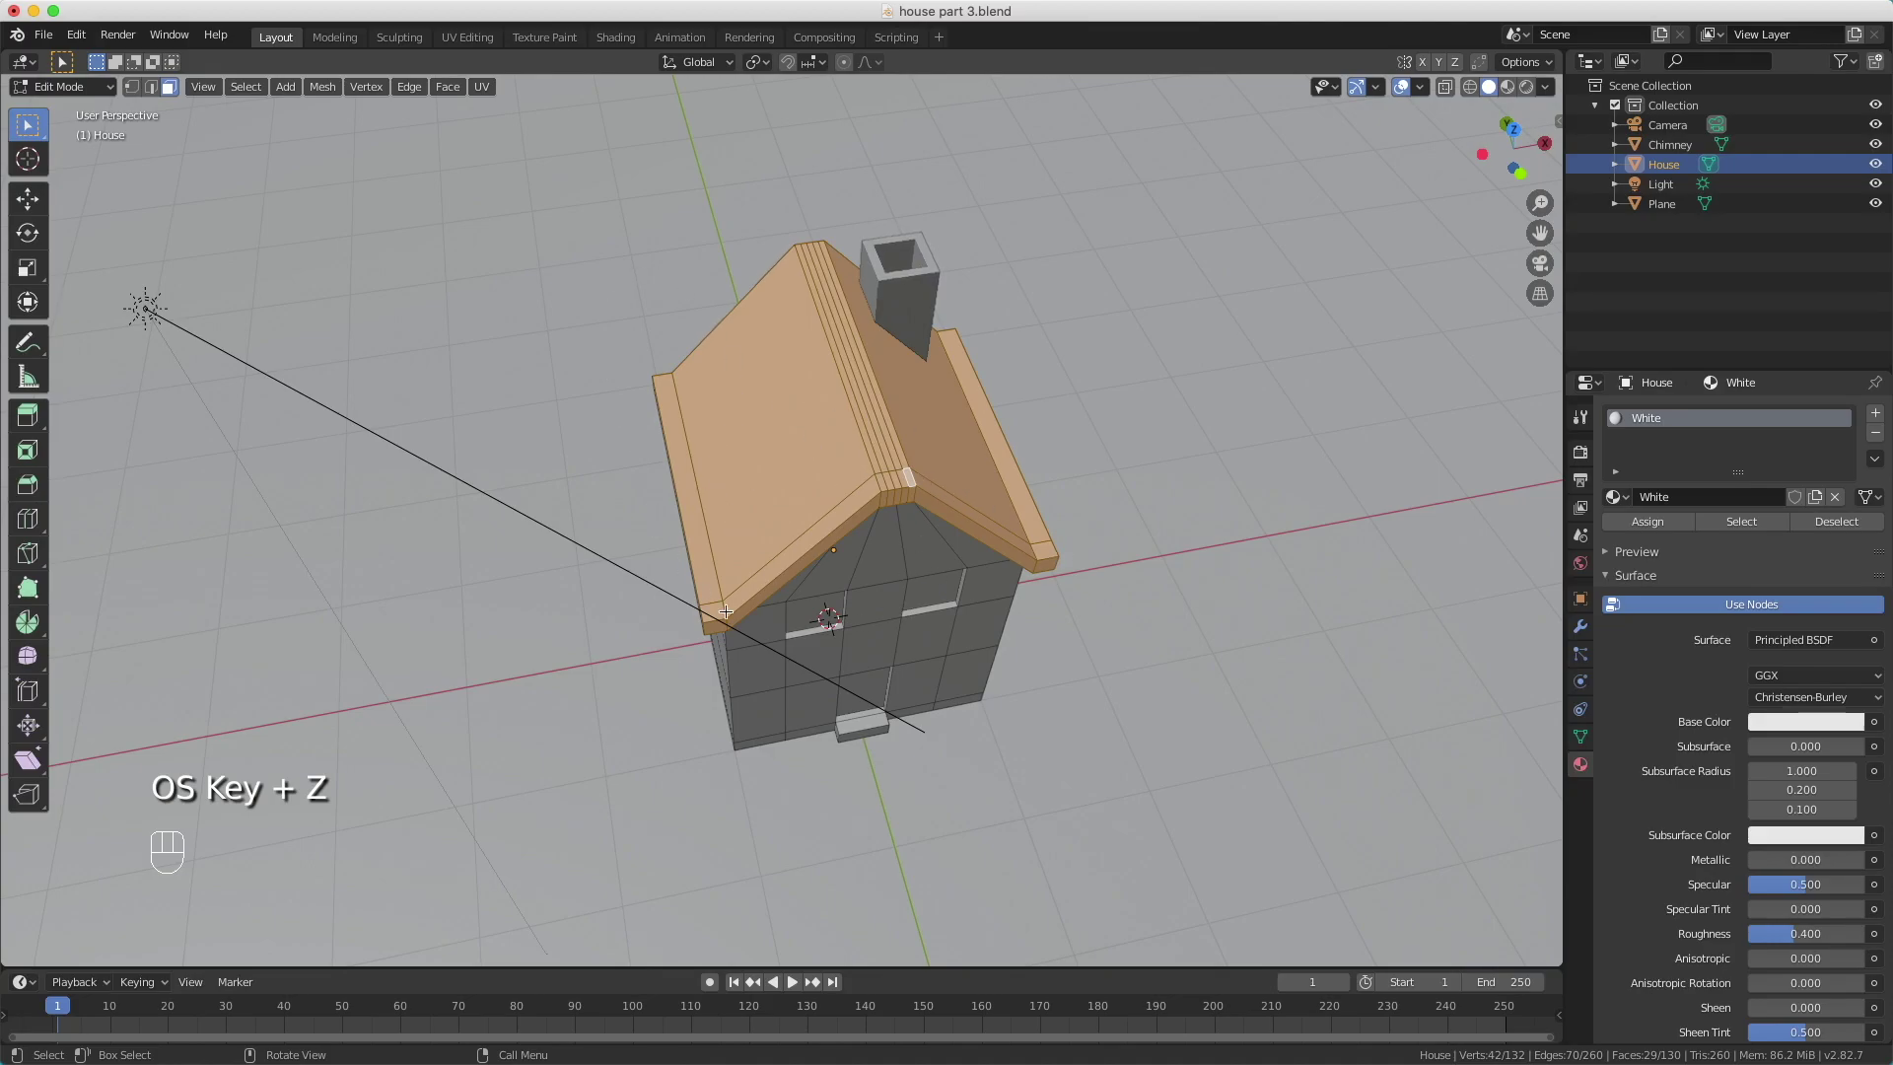
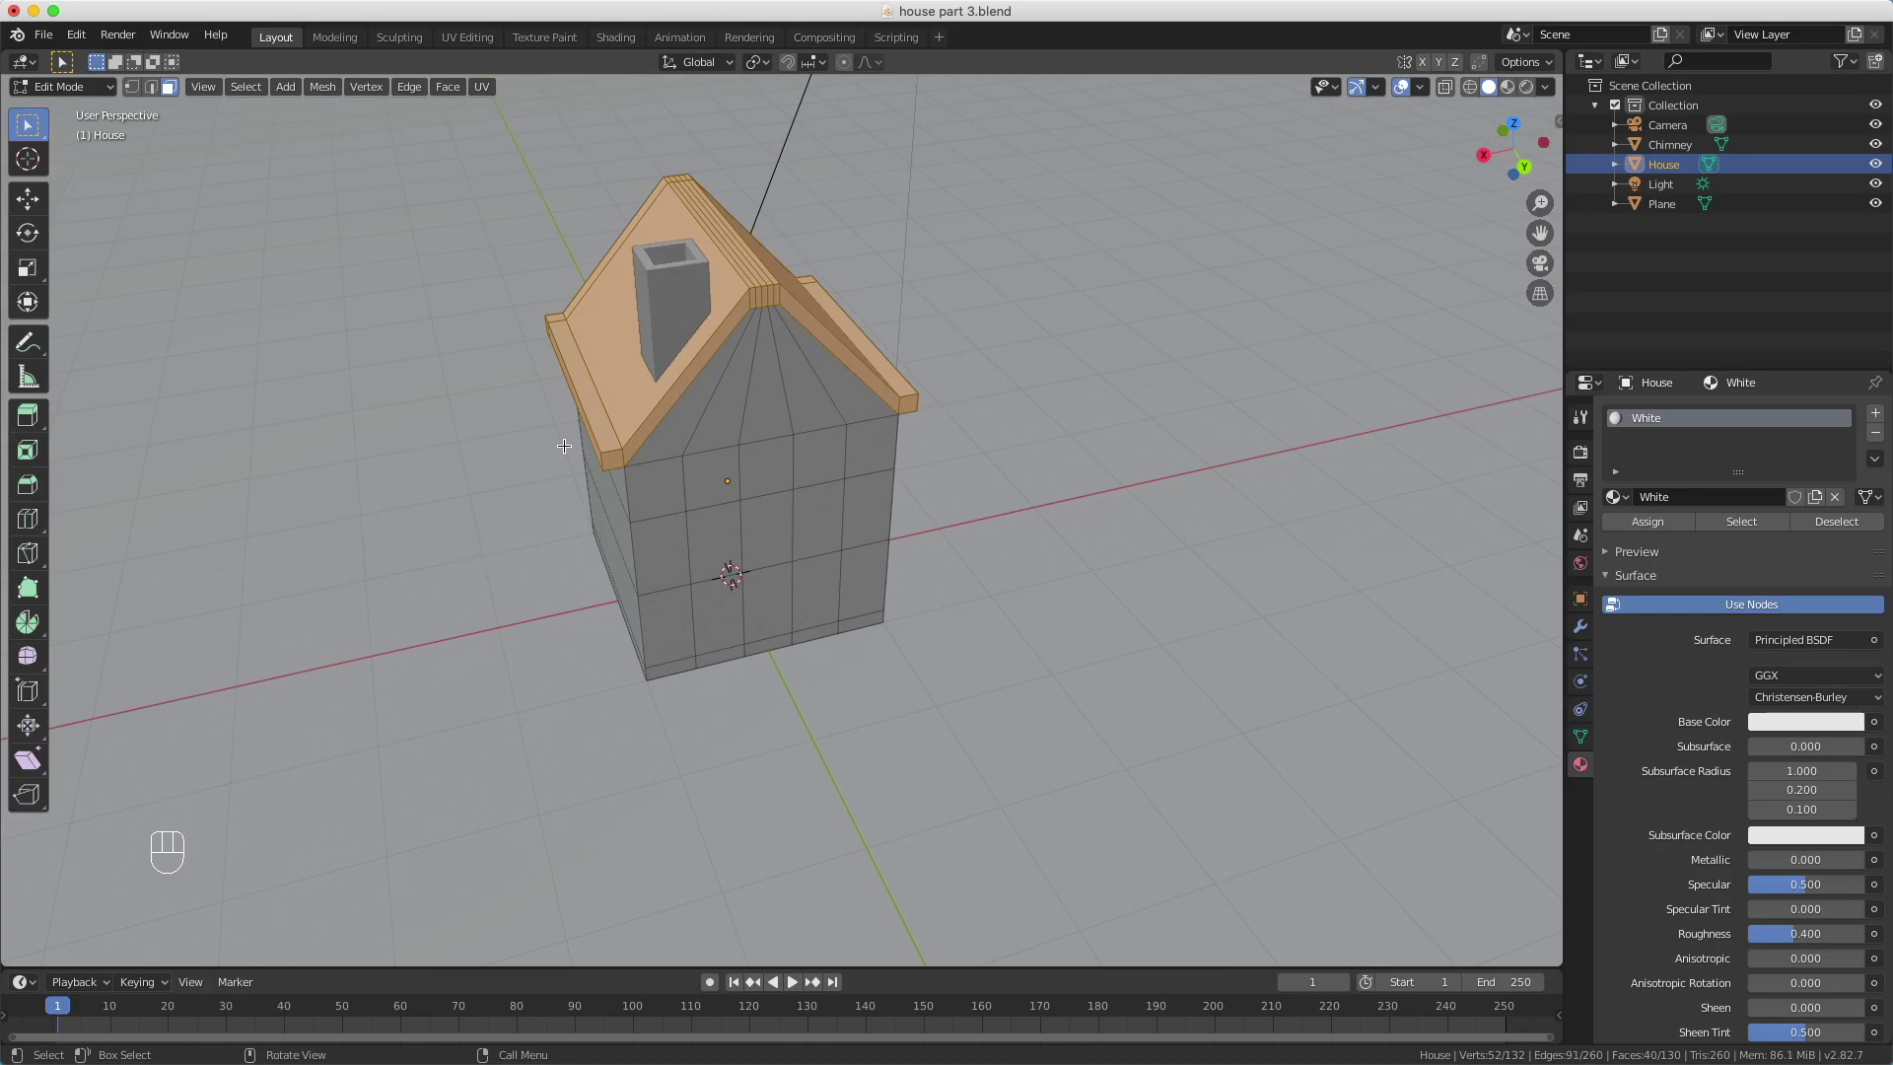
Step: Orbit around the house to check the roof selection from all sides
left_click_drag(565, 434, 612, 378)
middle_click(612, 378)
left_click_drag(658, 393, 663, 372)
middle_click(663, 372)
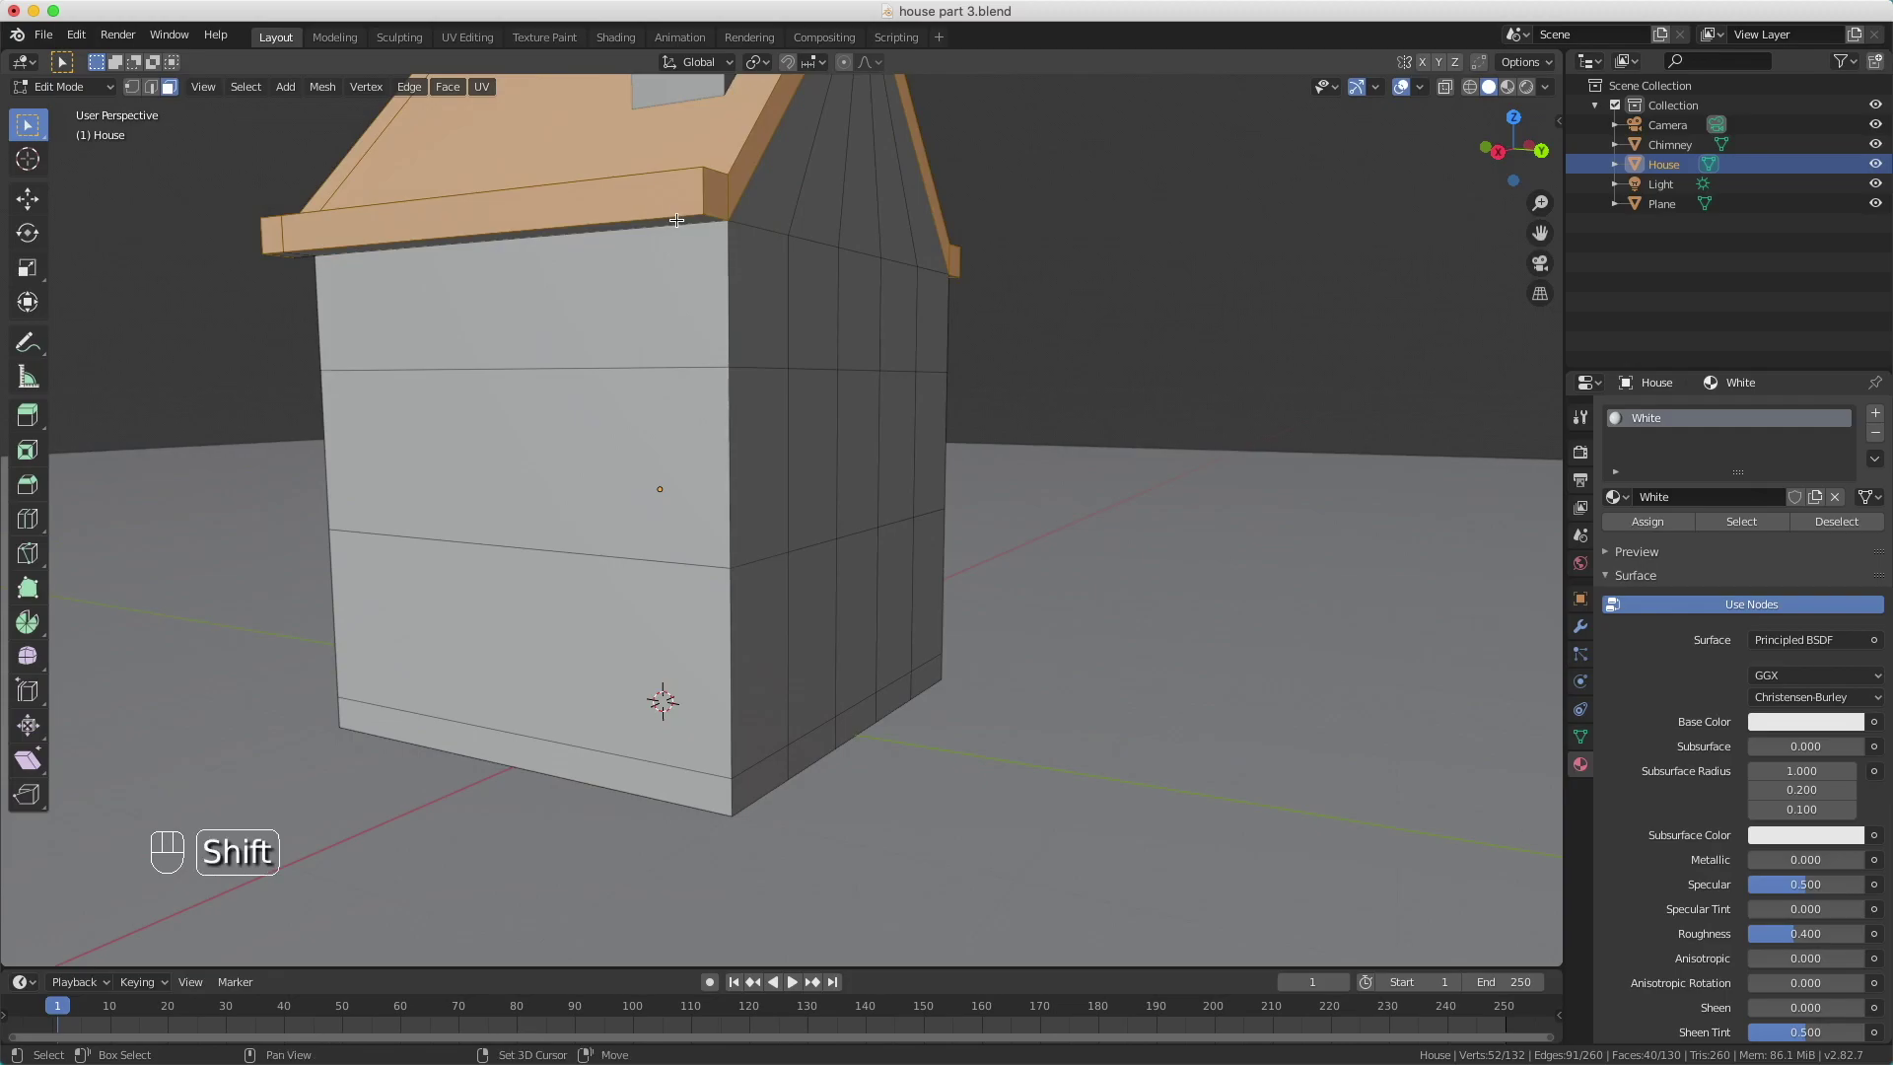
left_click_drag(365, 257, 492, 255)
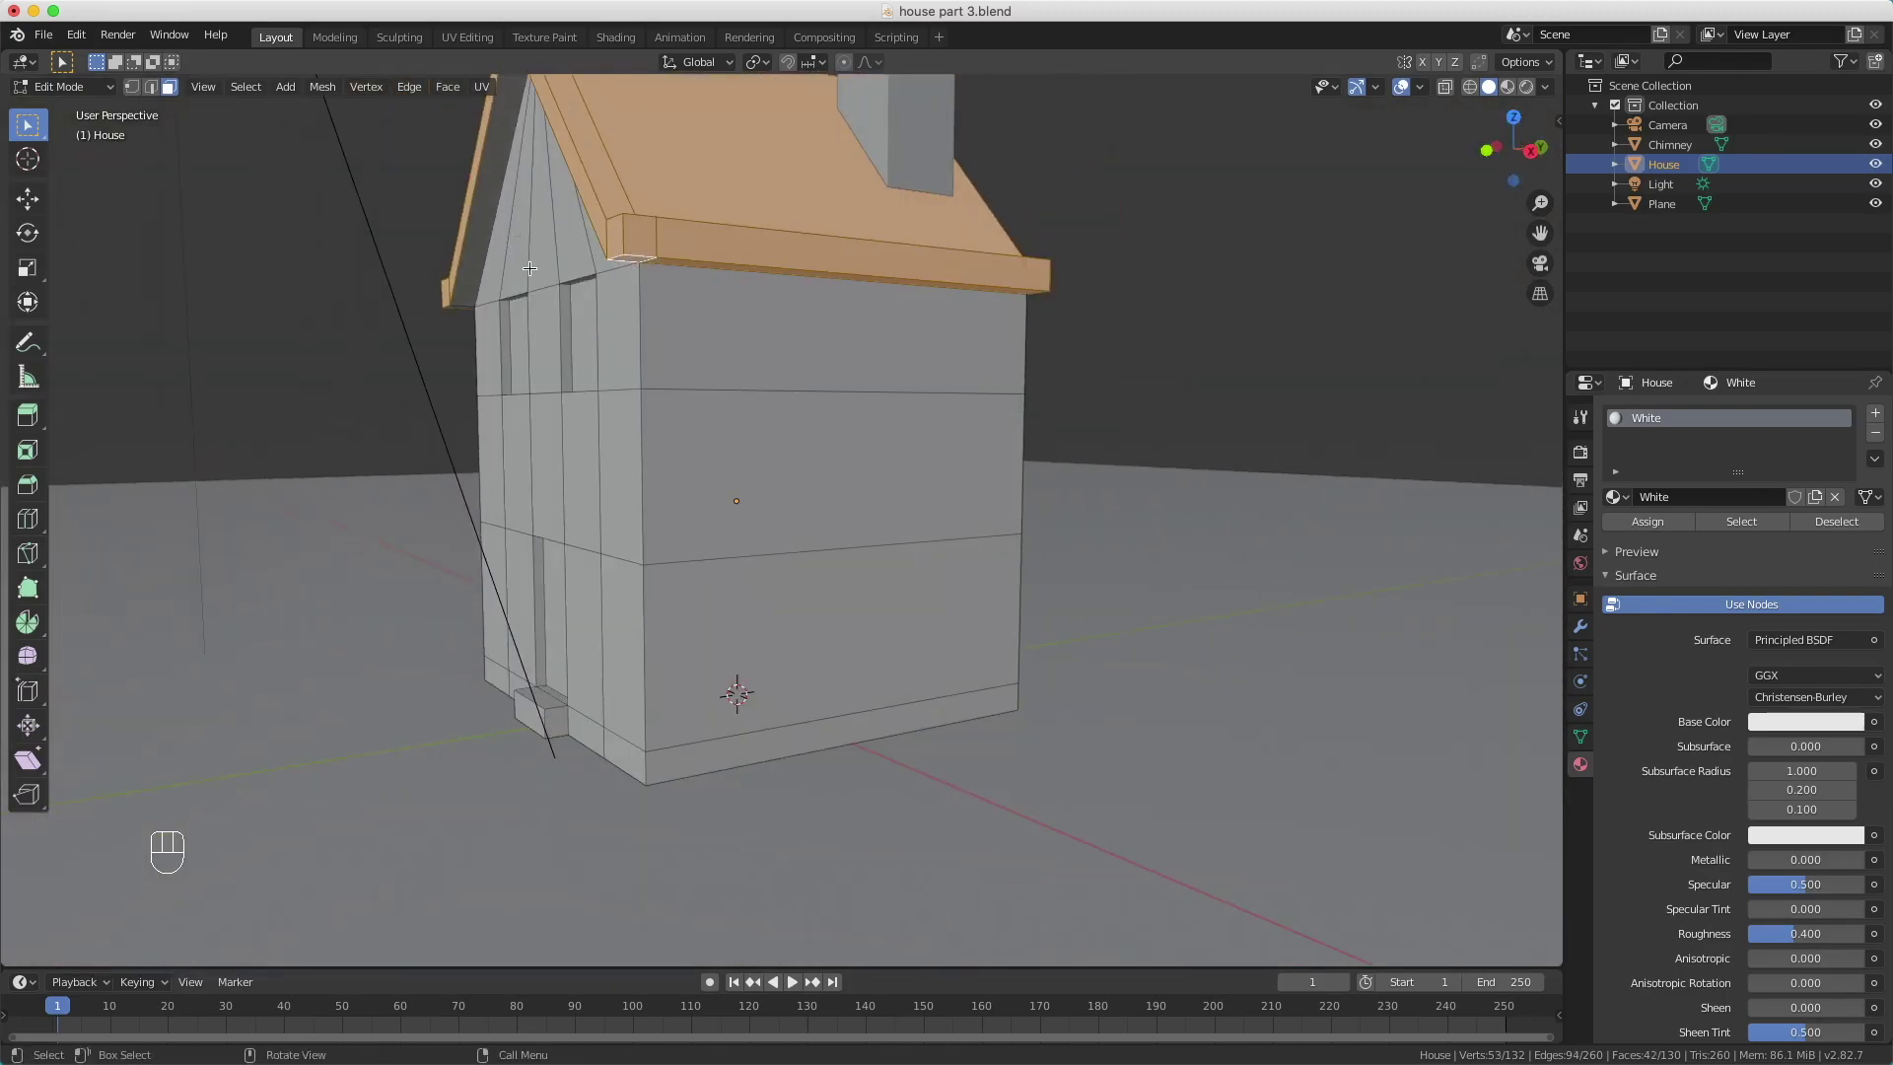
left_click_drag(619, 263, 709, 256)
left_click_drag(709, 256, 881, 256)
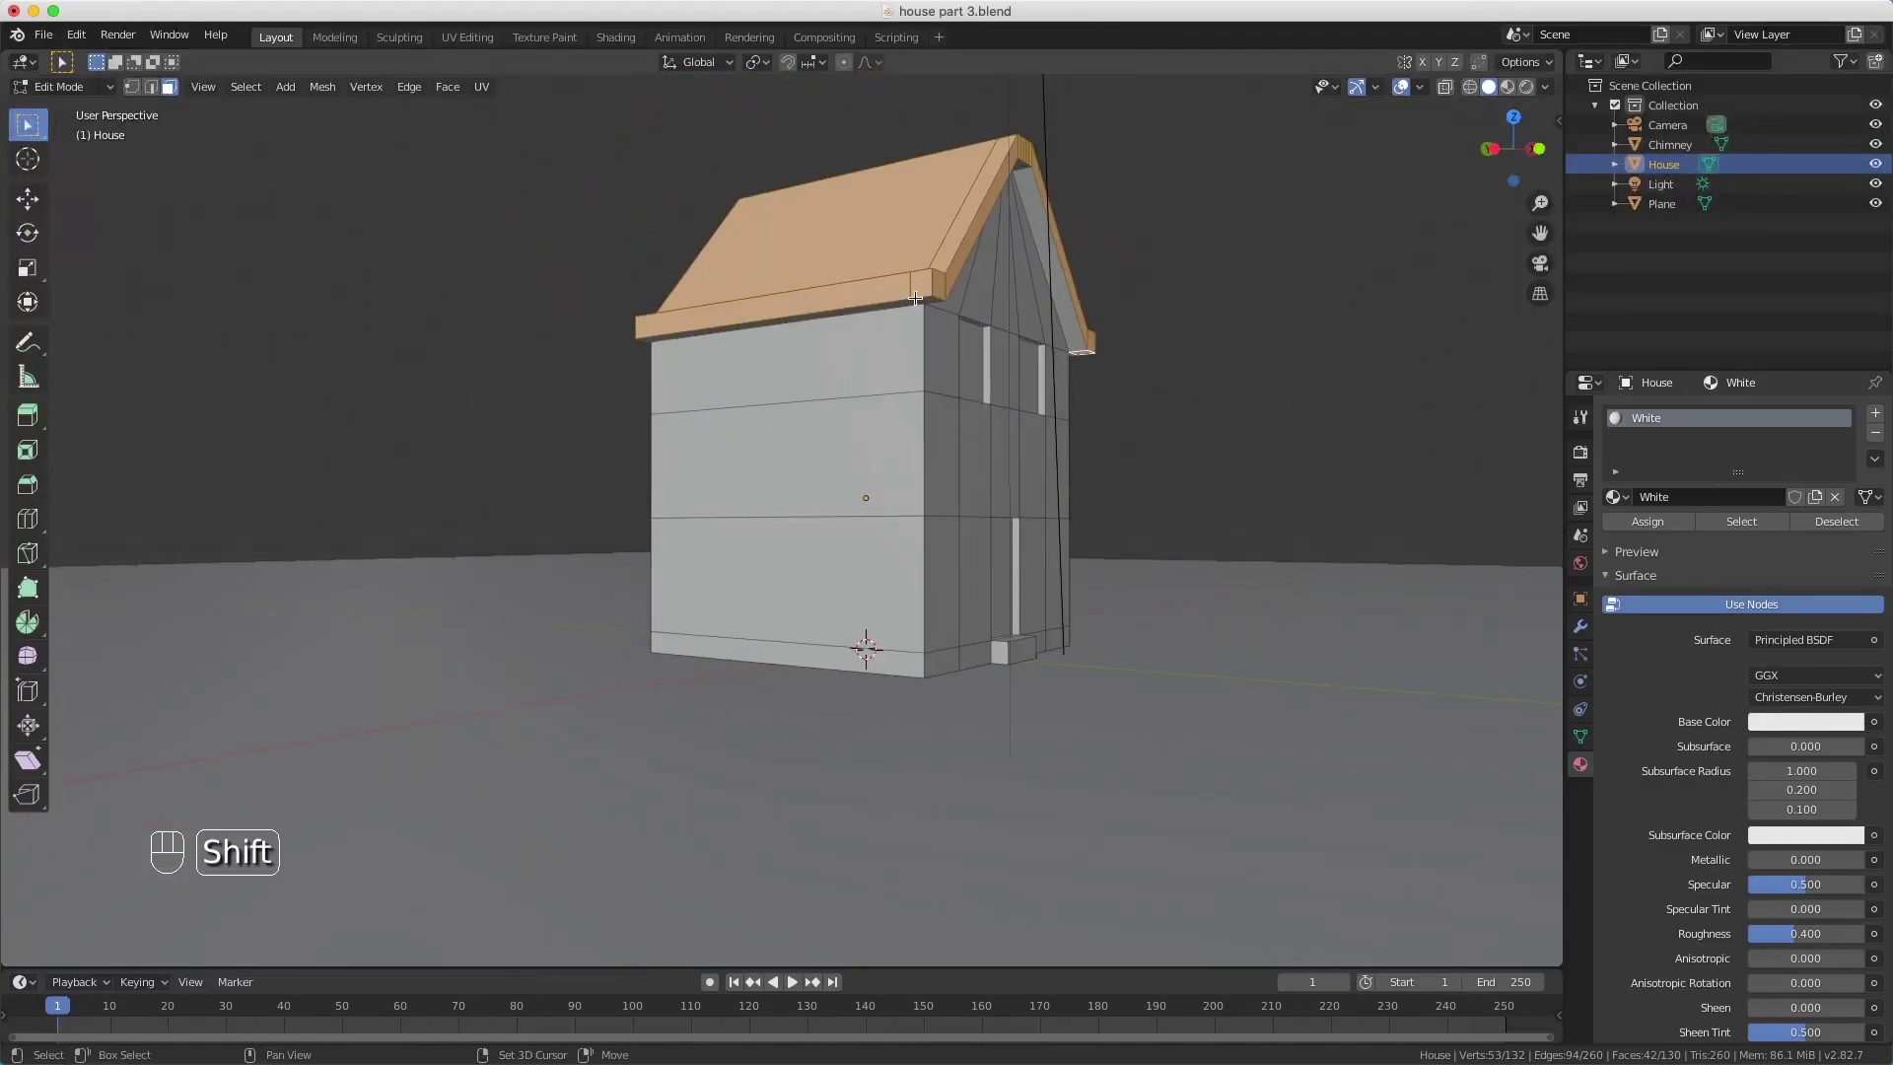
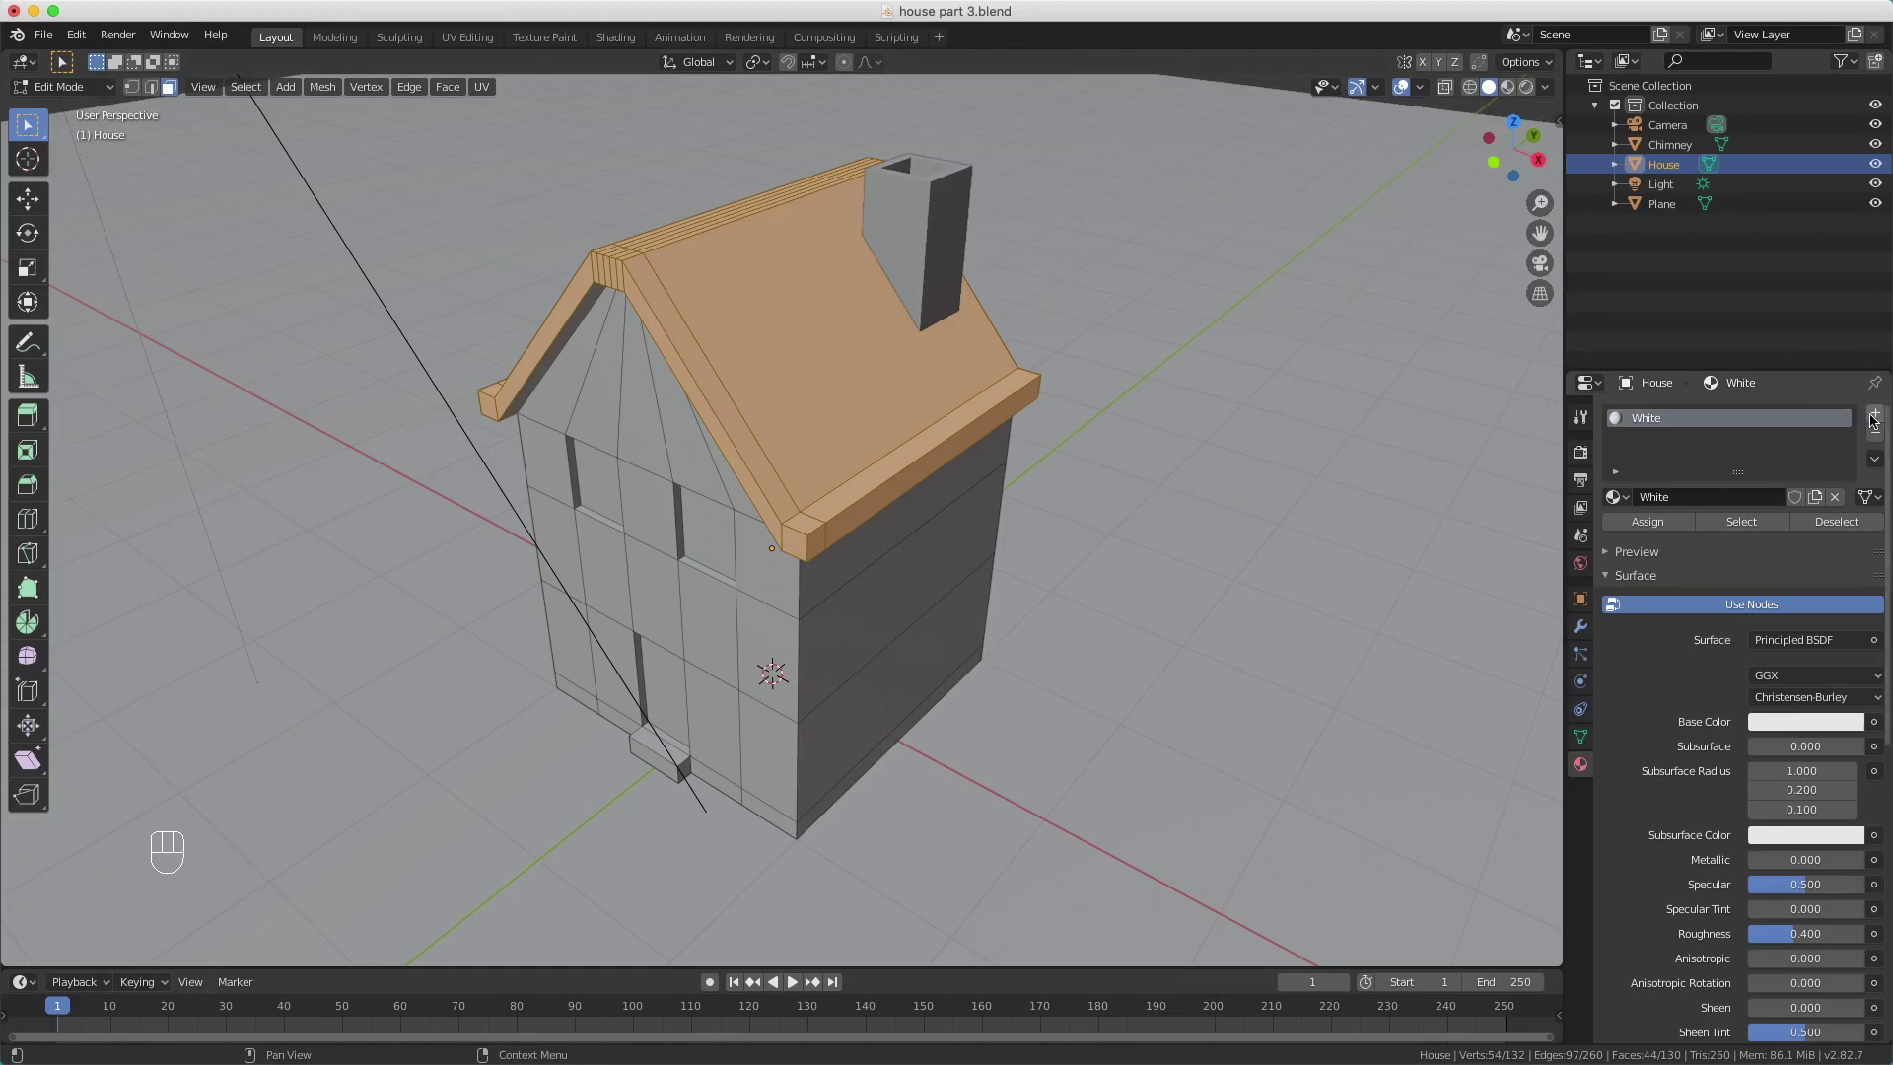
Step: Add a second material slot, duplicate White, rename it Red and give it a red base colour
left_click(1873, 419)
left_click_drag(1623, 541, 1638, 570)
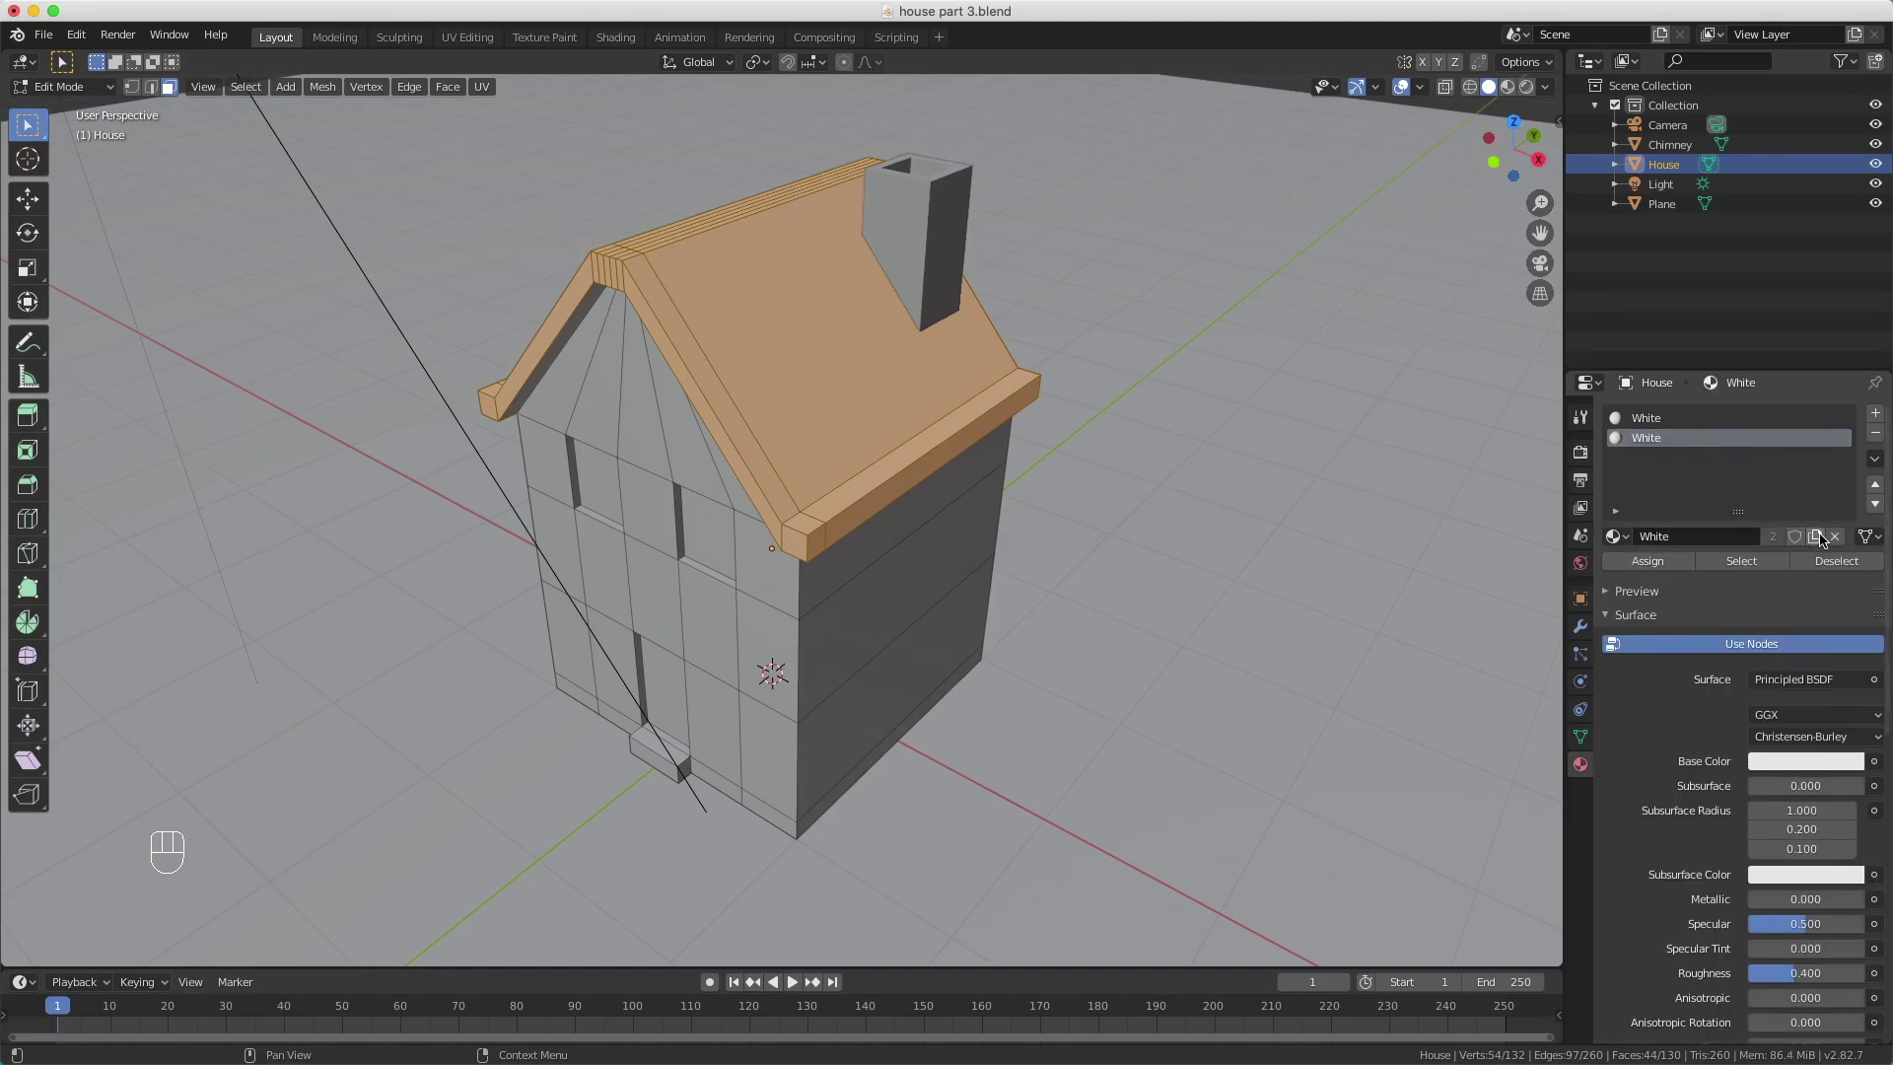
left_click(1818, 542)
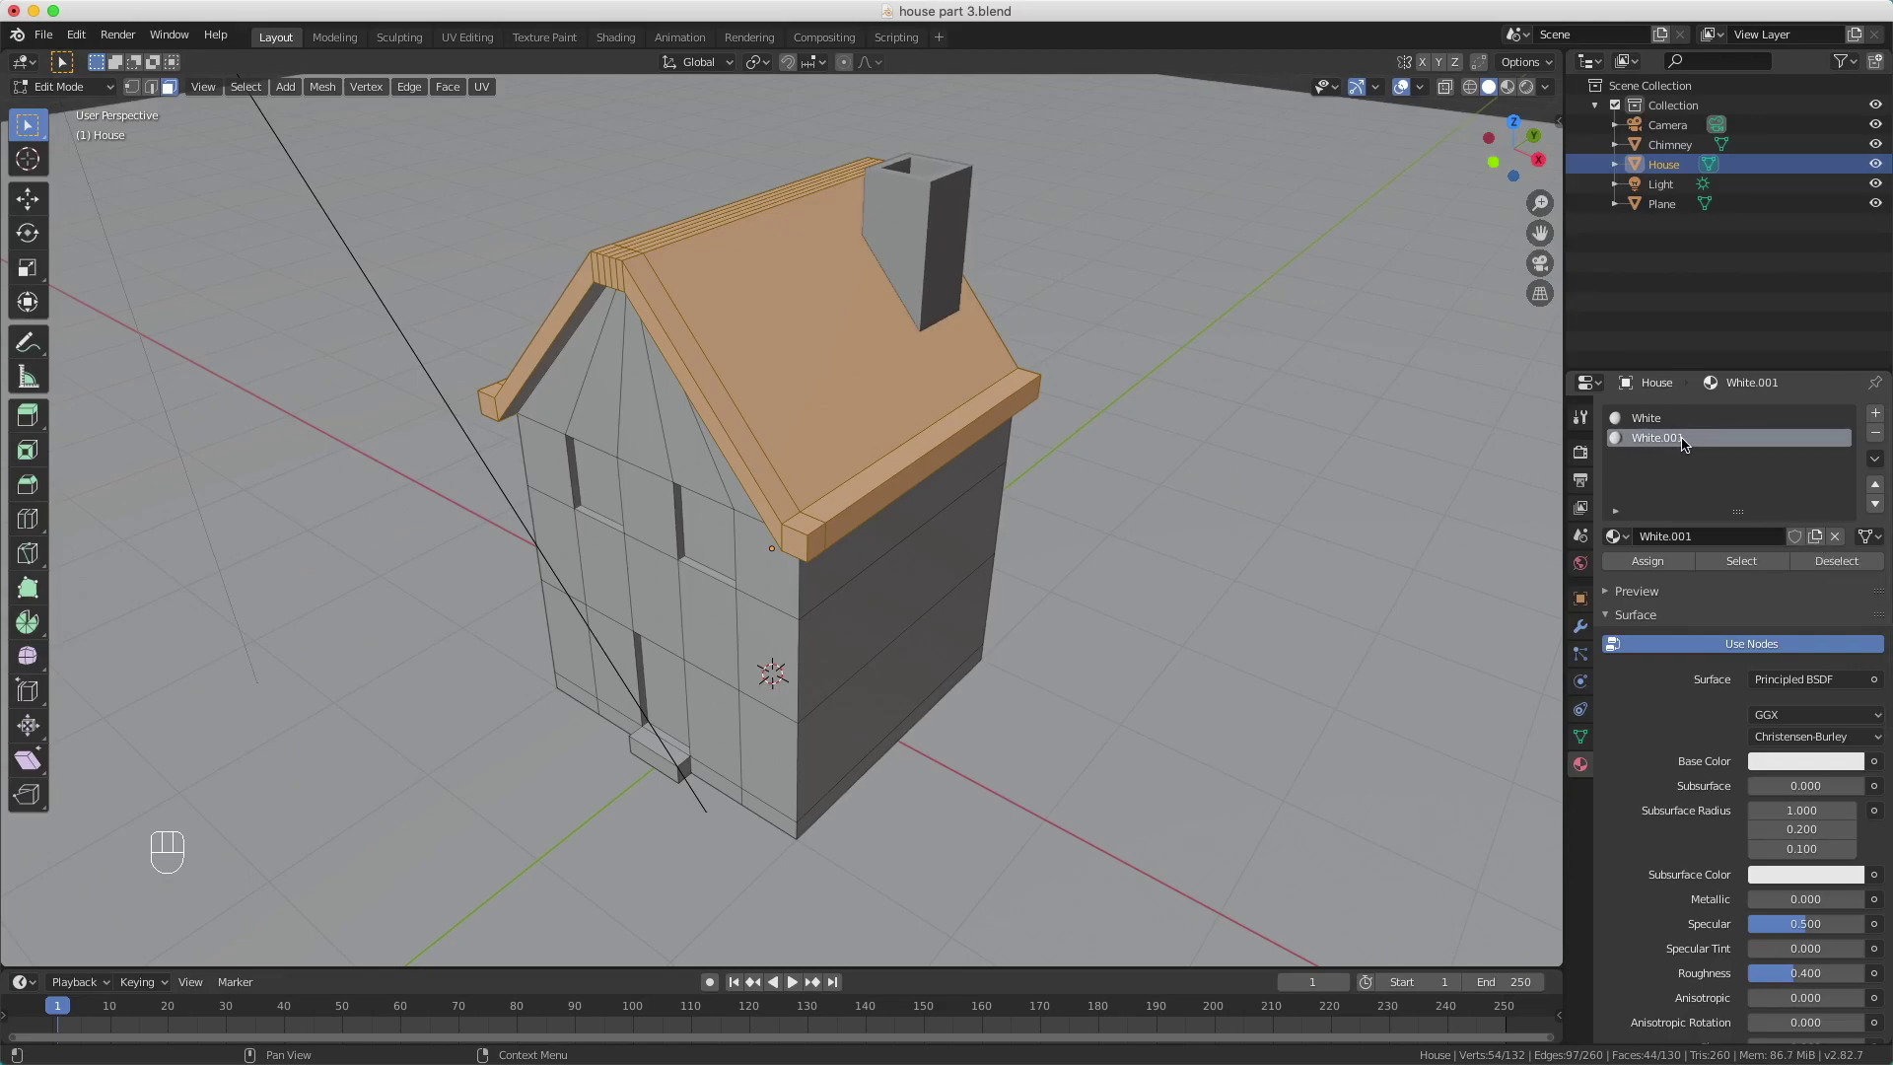
left_click(1676, 444)
left_click_drag(1676, 436, 1756, 594)
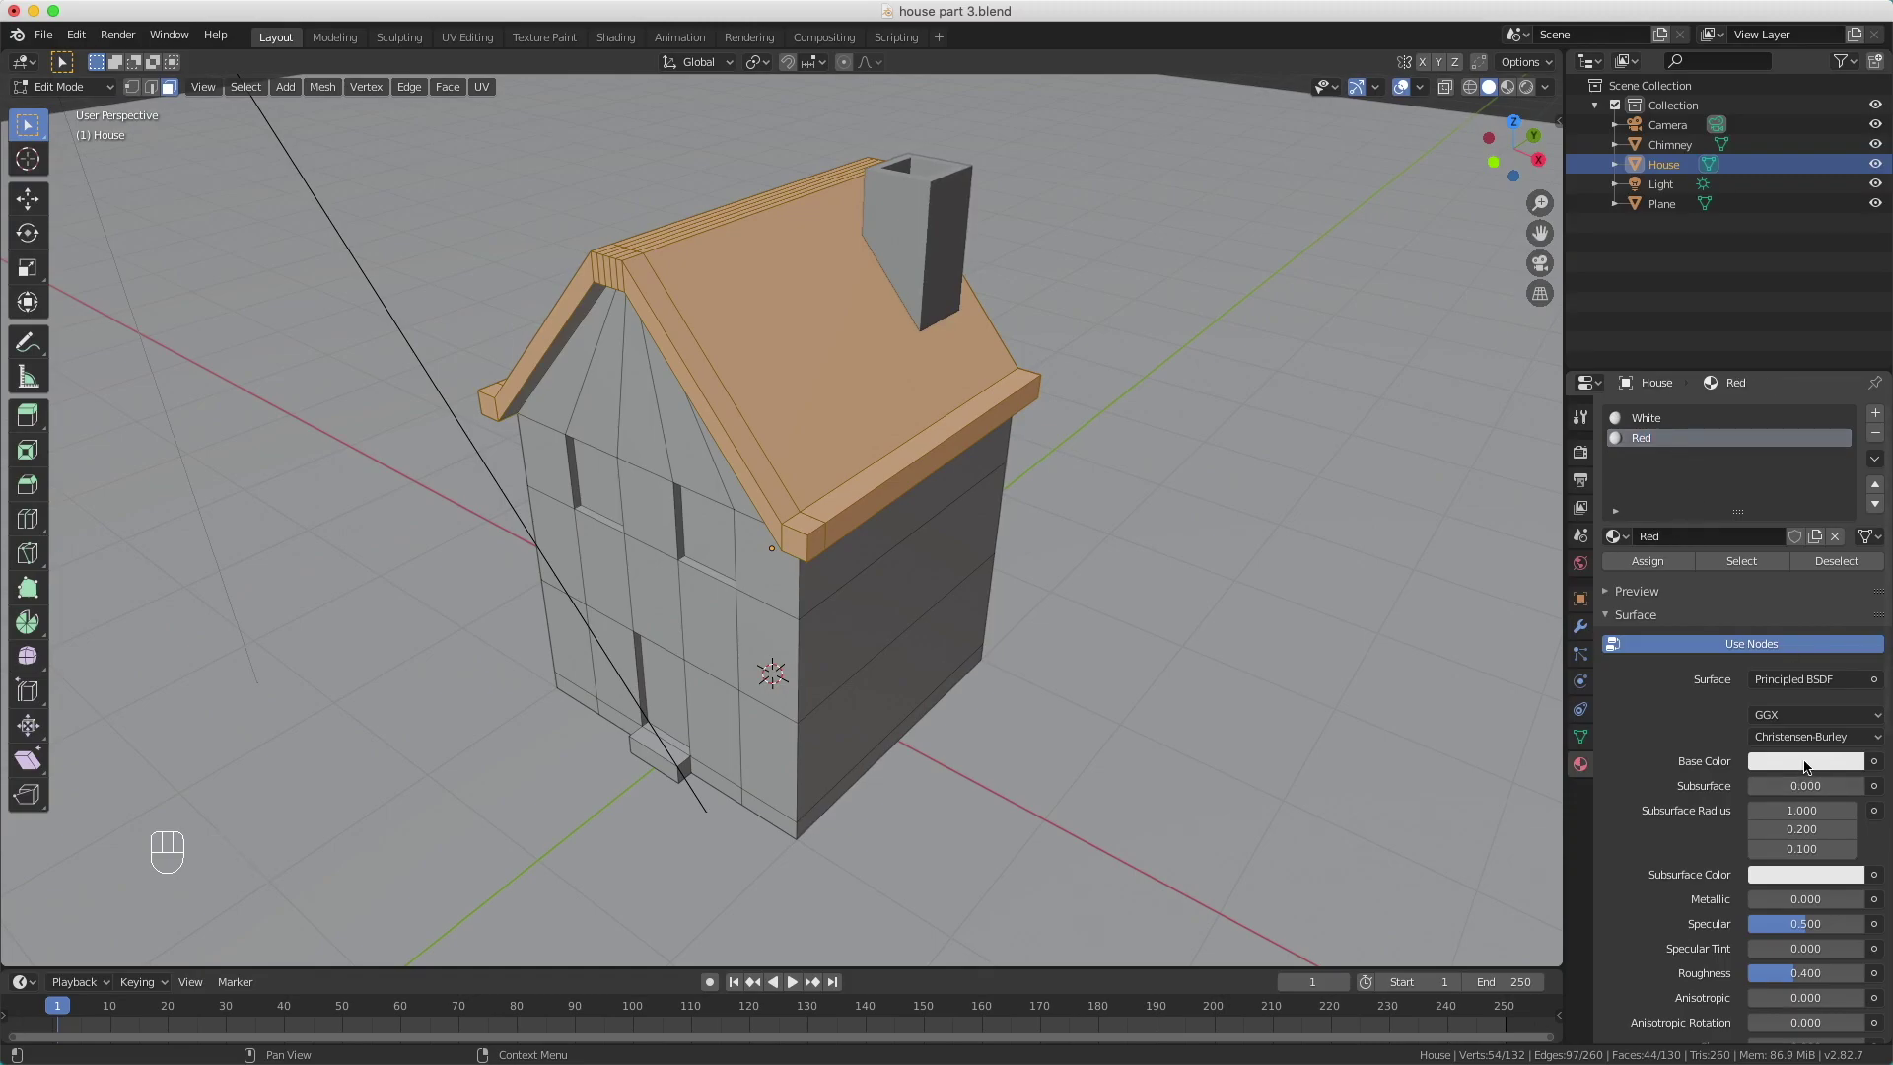
left_click(1814, 757)
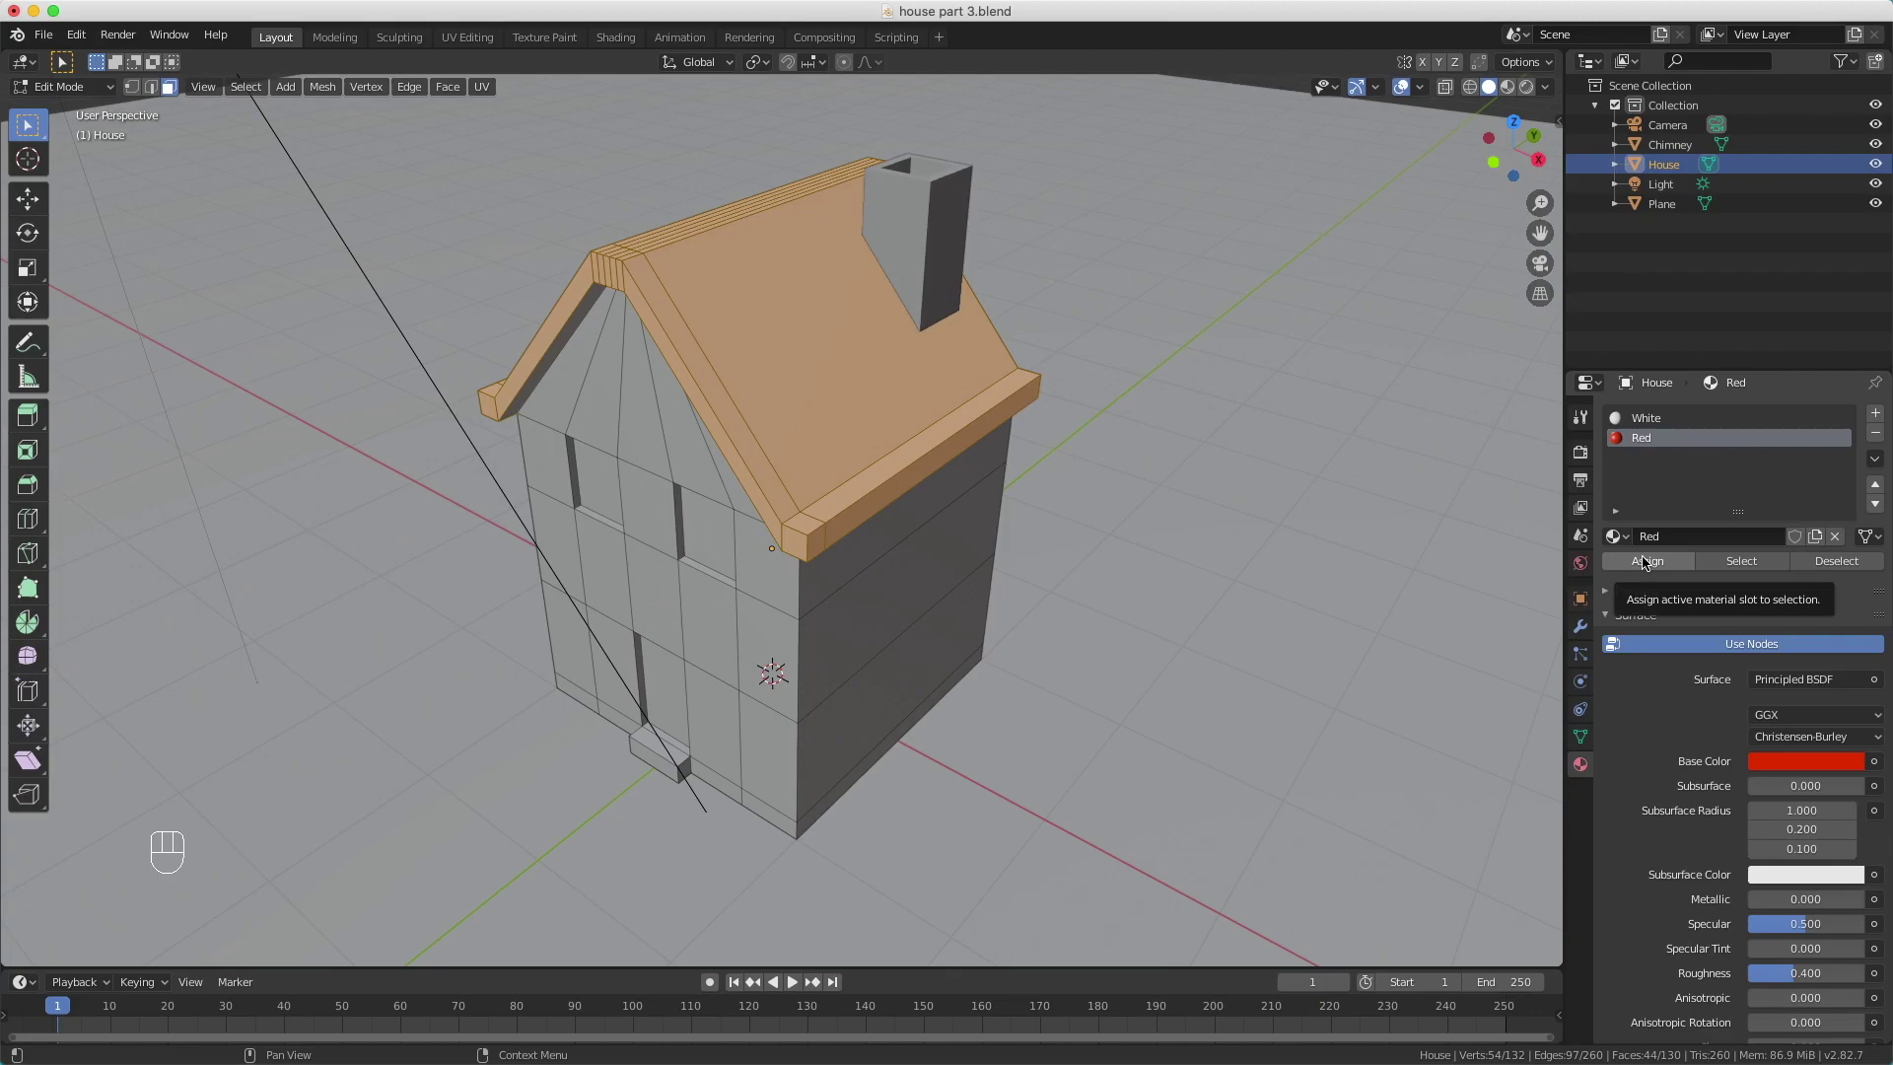
Step: Assign Red to the roof faces, show Material Preview shading and select a window face
left_click(1644, 558)
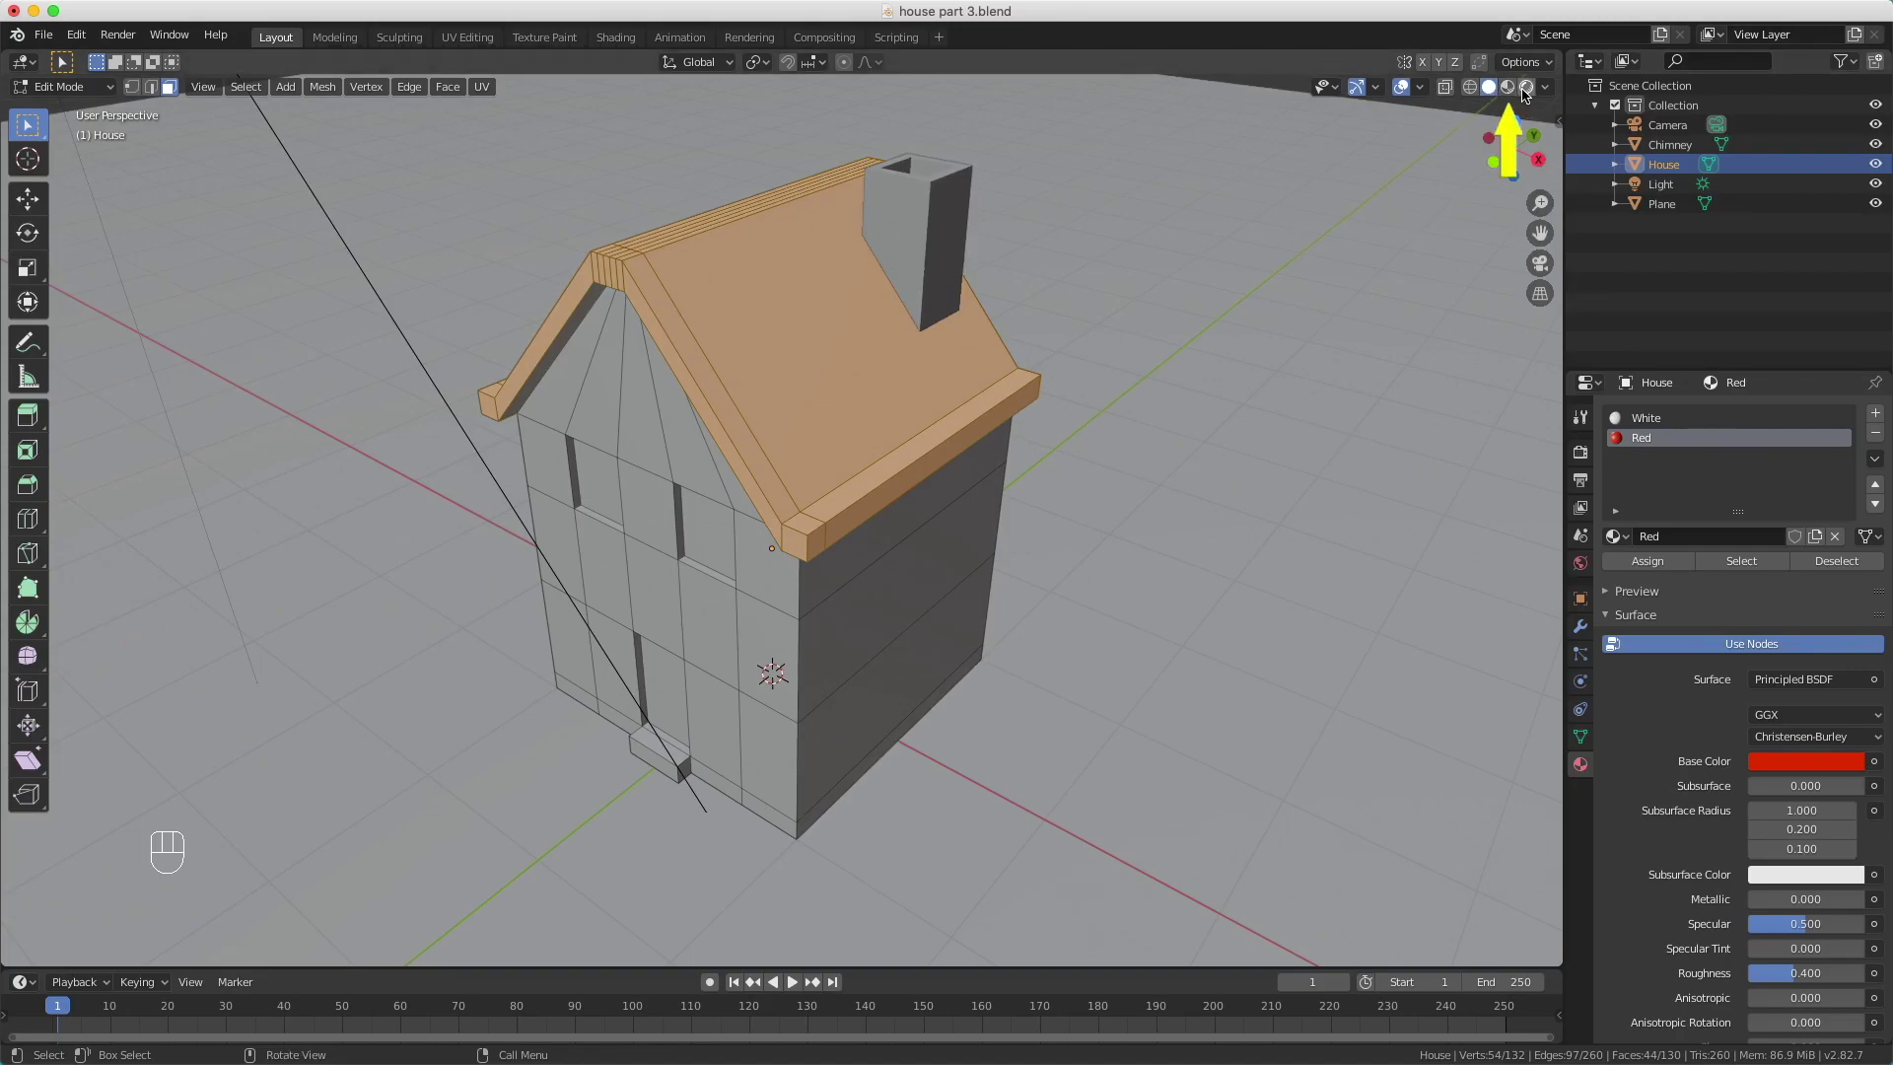
left_click_drag(1514, 92, 600, 477)
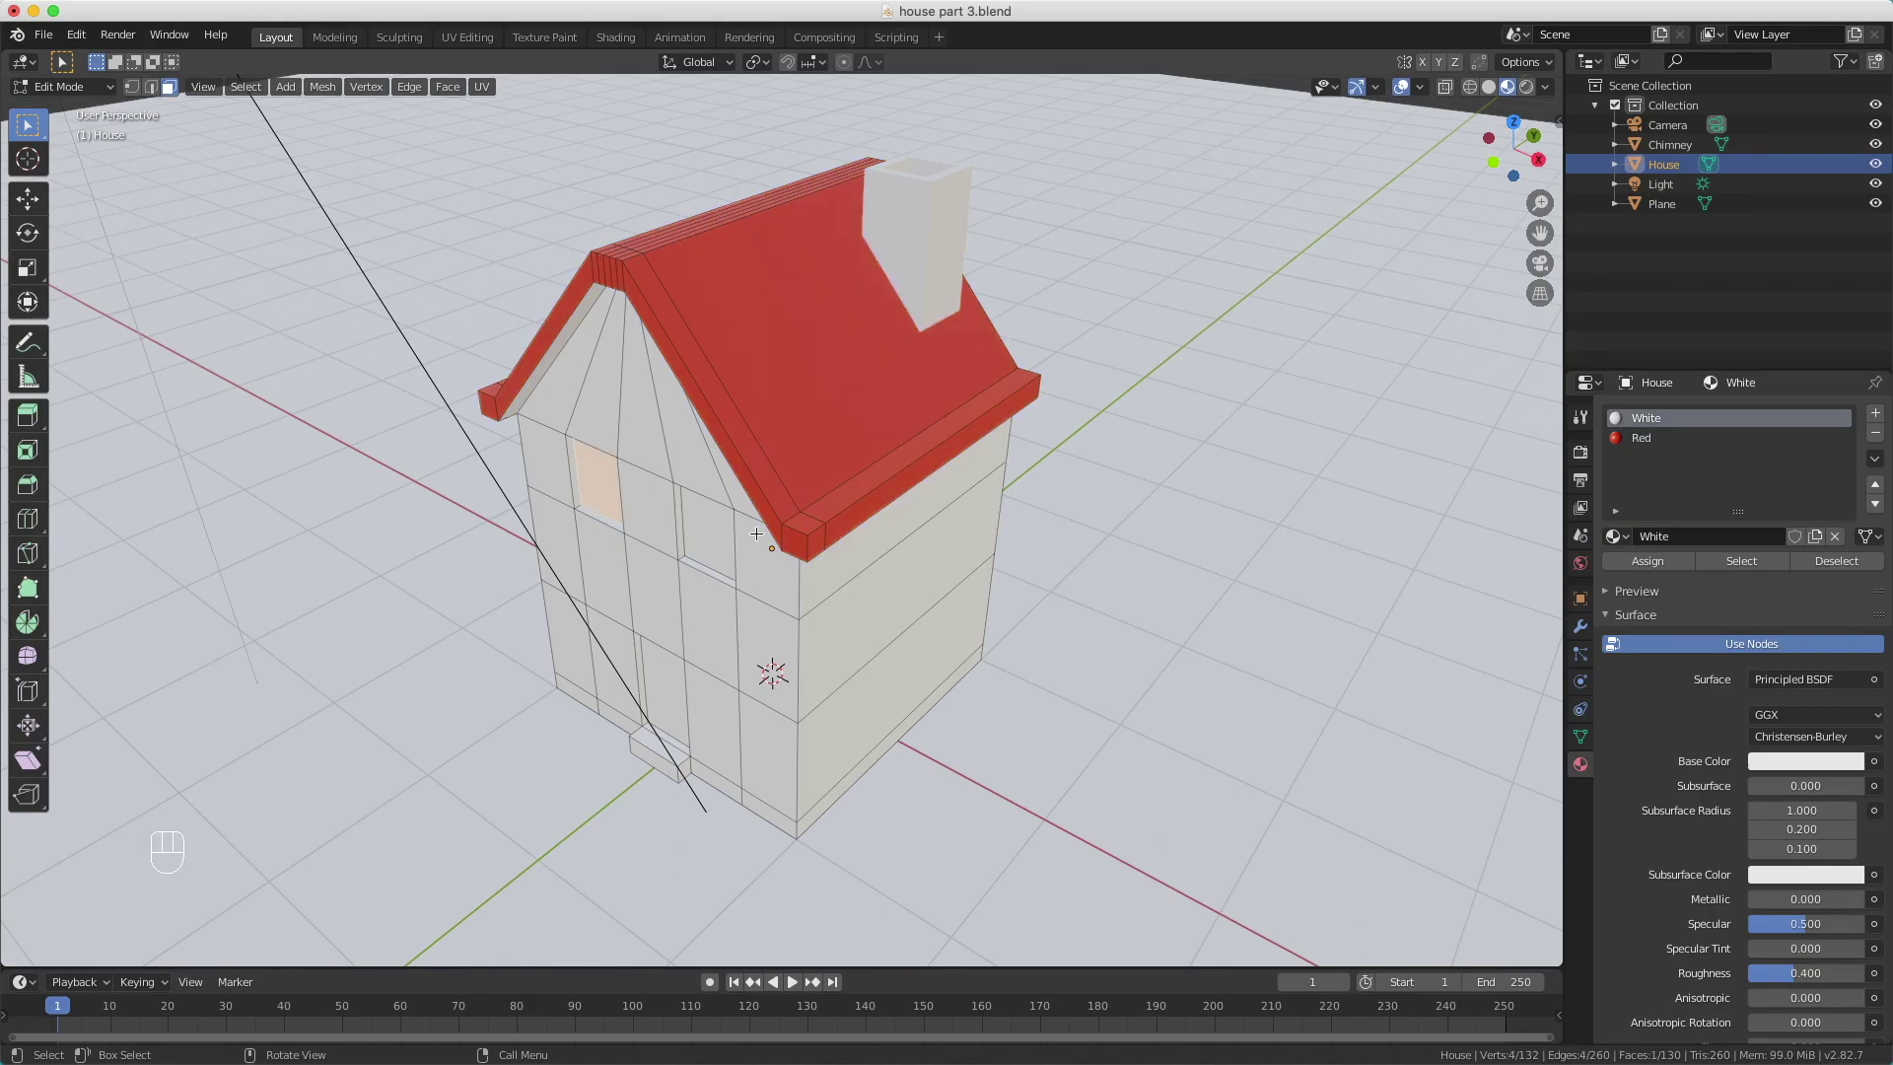
Step: Add a Blue light-blue material and assign it to both selected window faces
left_click(717, 531)
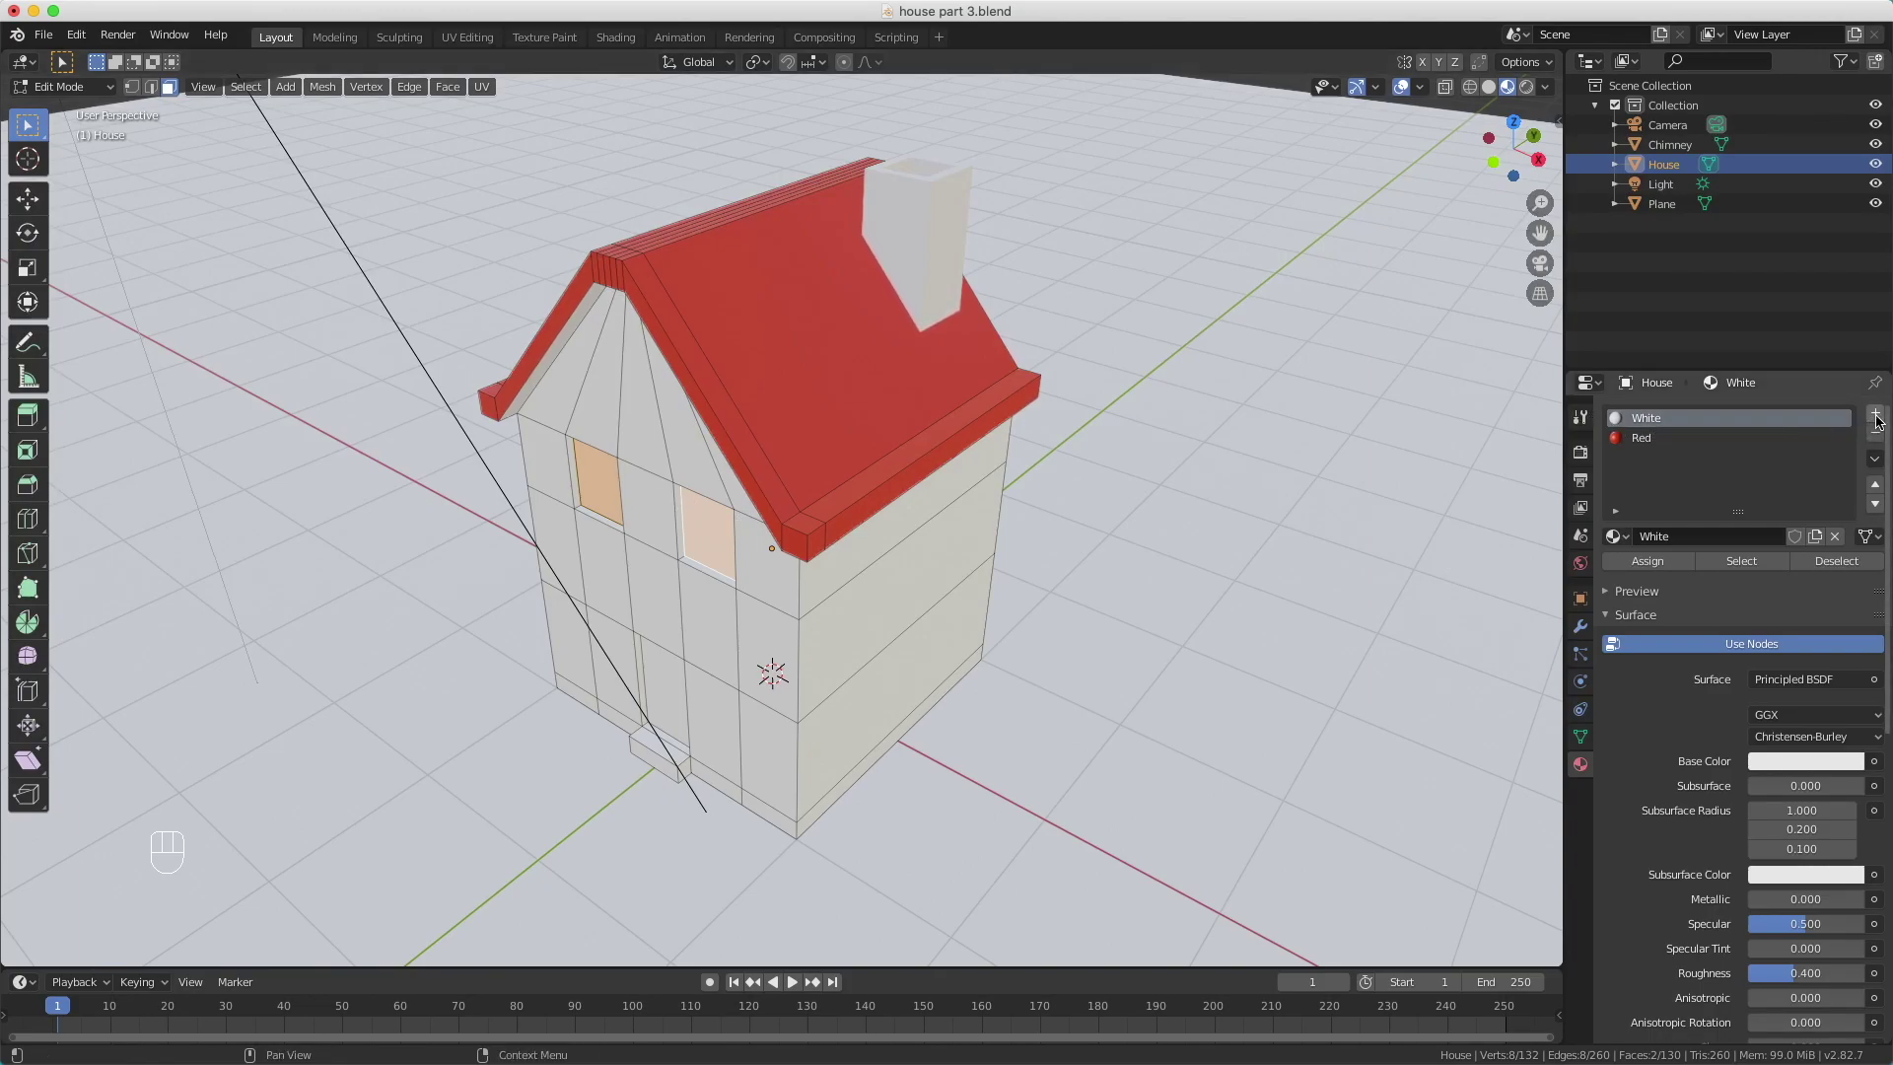
left_click(1877, 412)
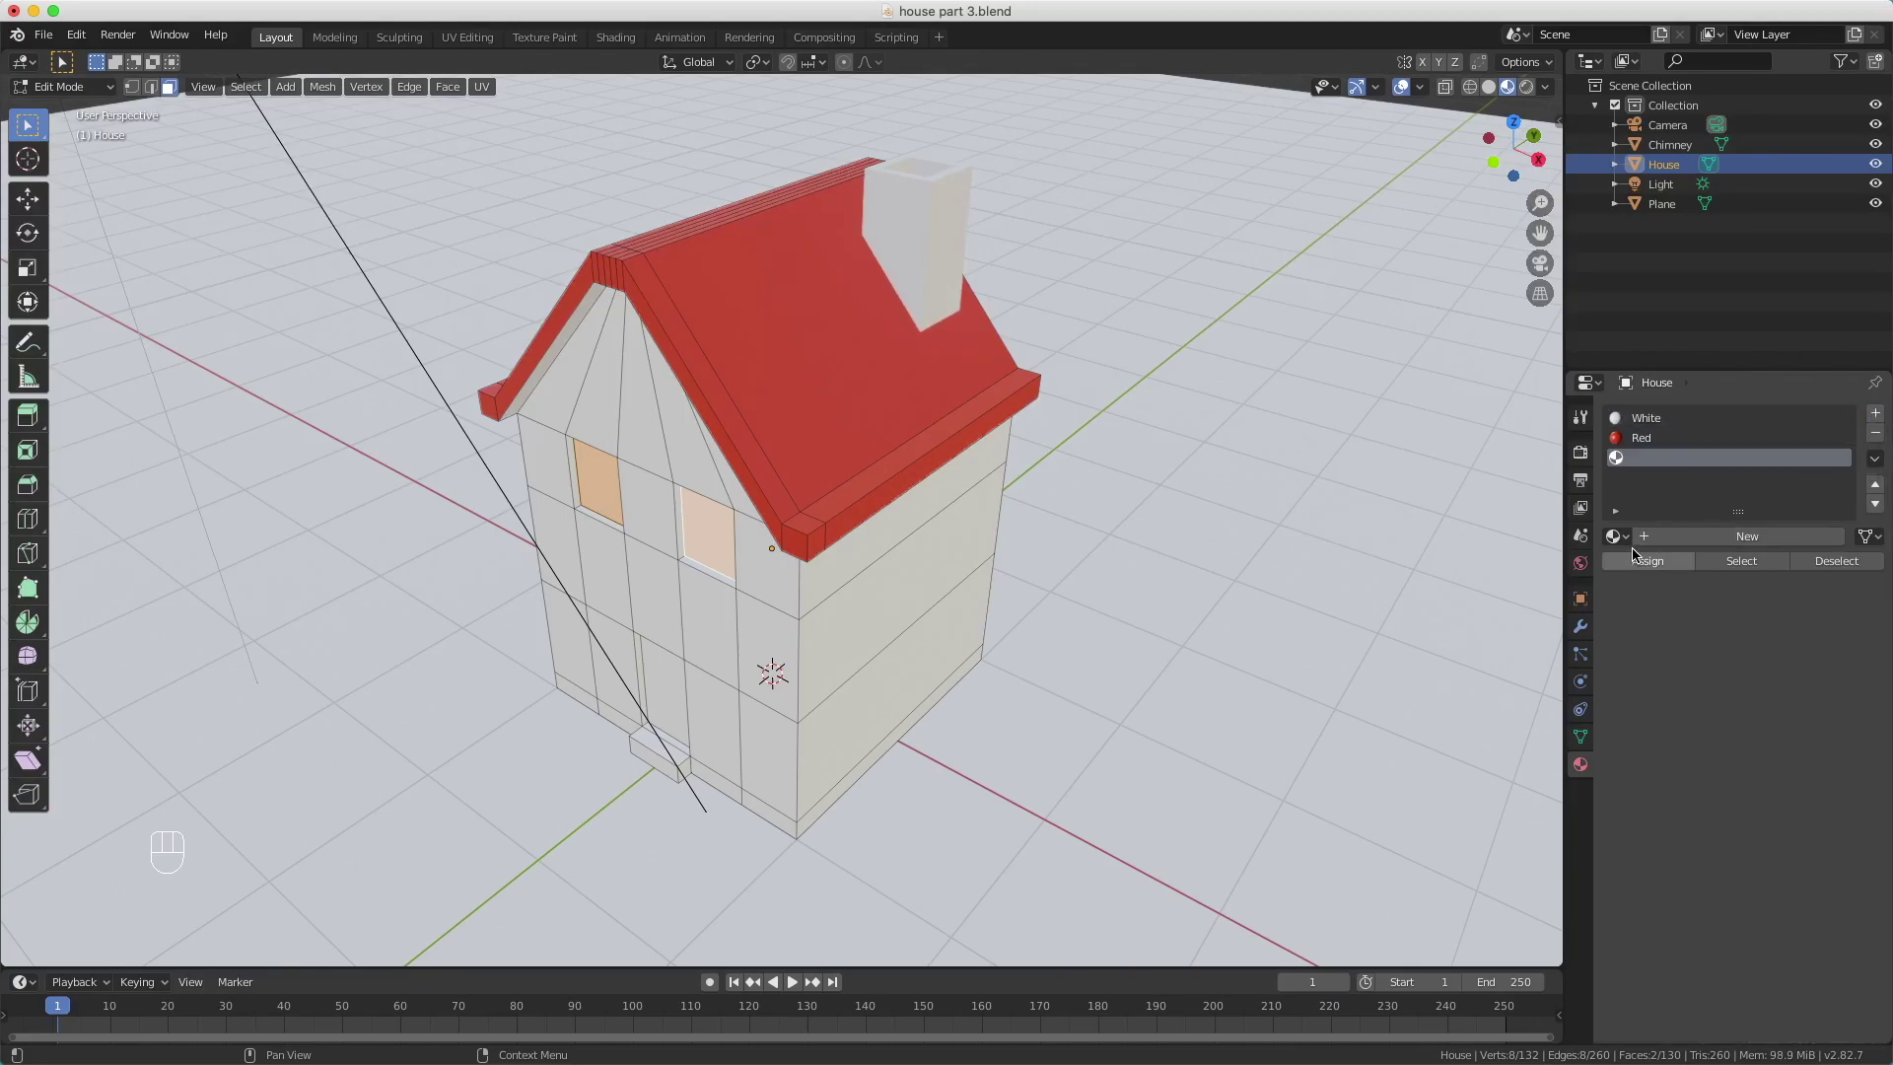
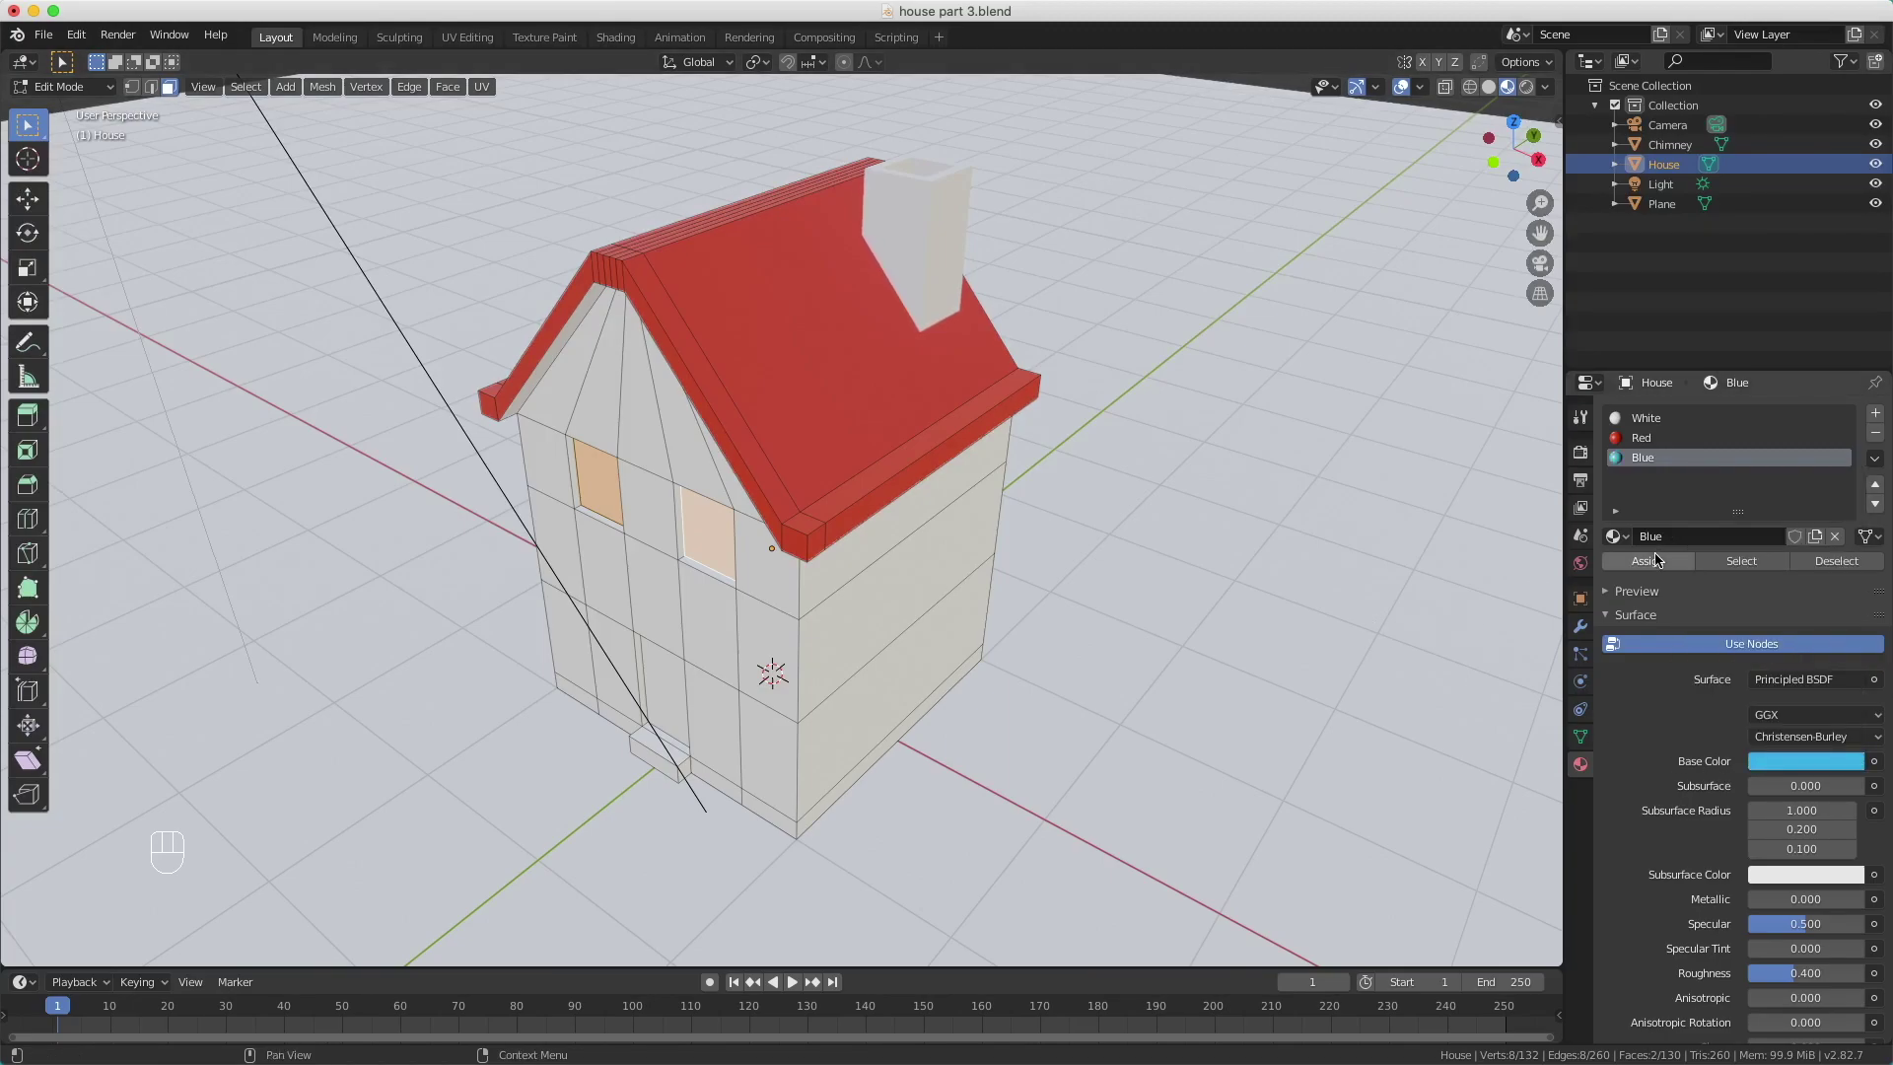
left_click(1657, 562)
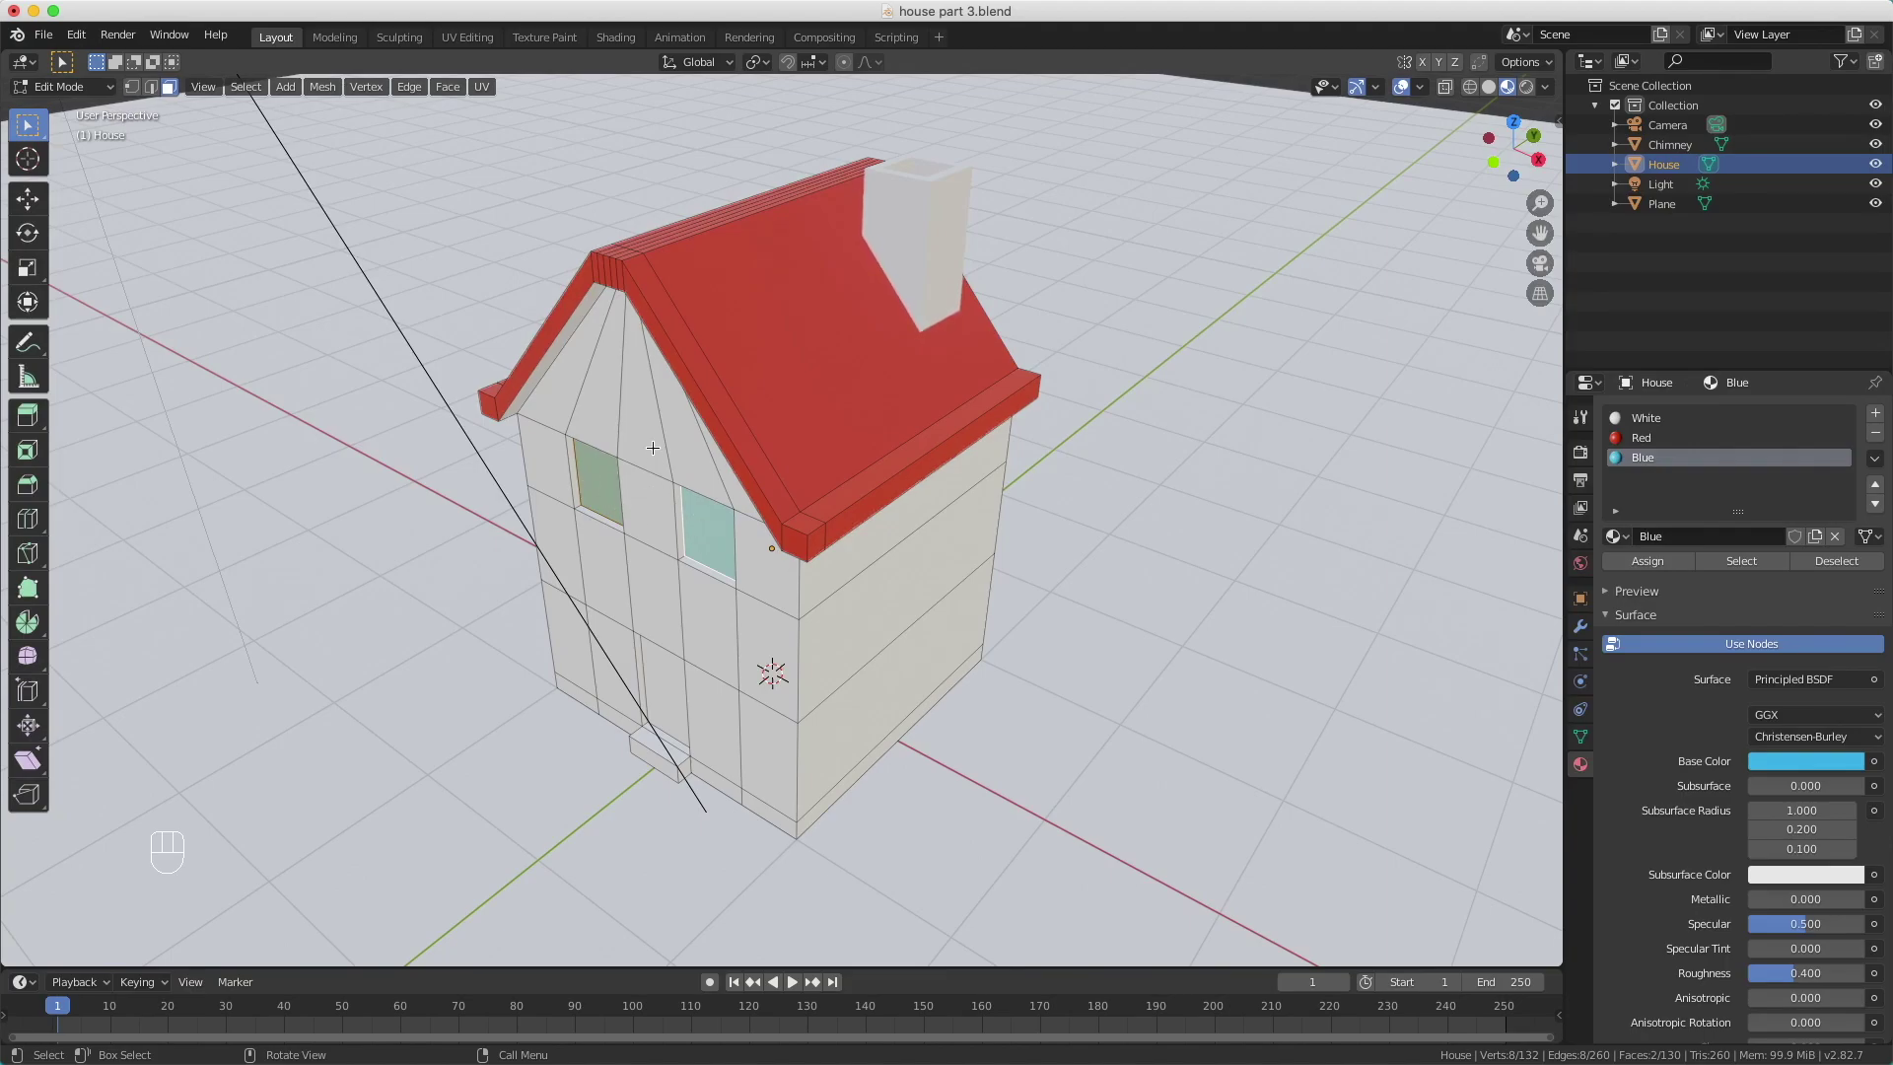
Step: Select the door face and add a Brown material with a brown base colour
left_click(639, 414)
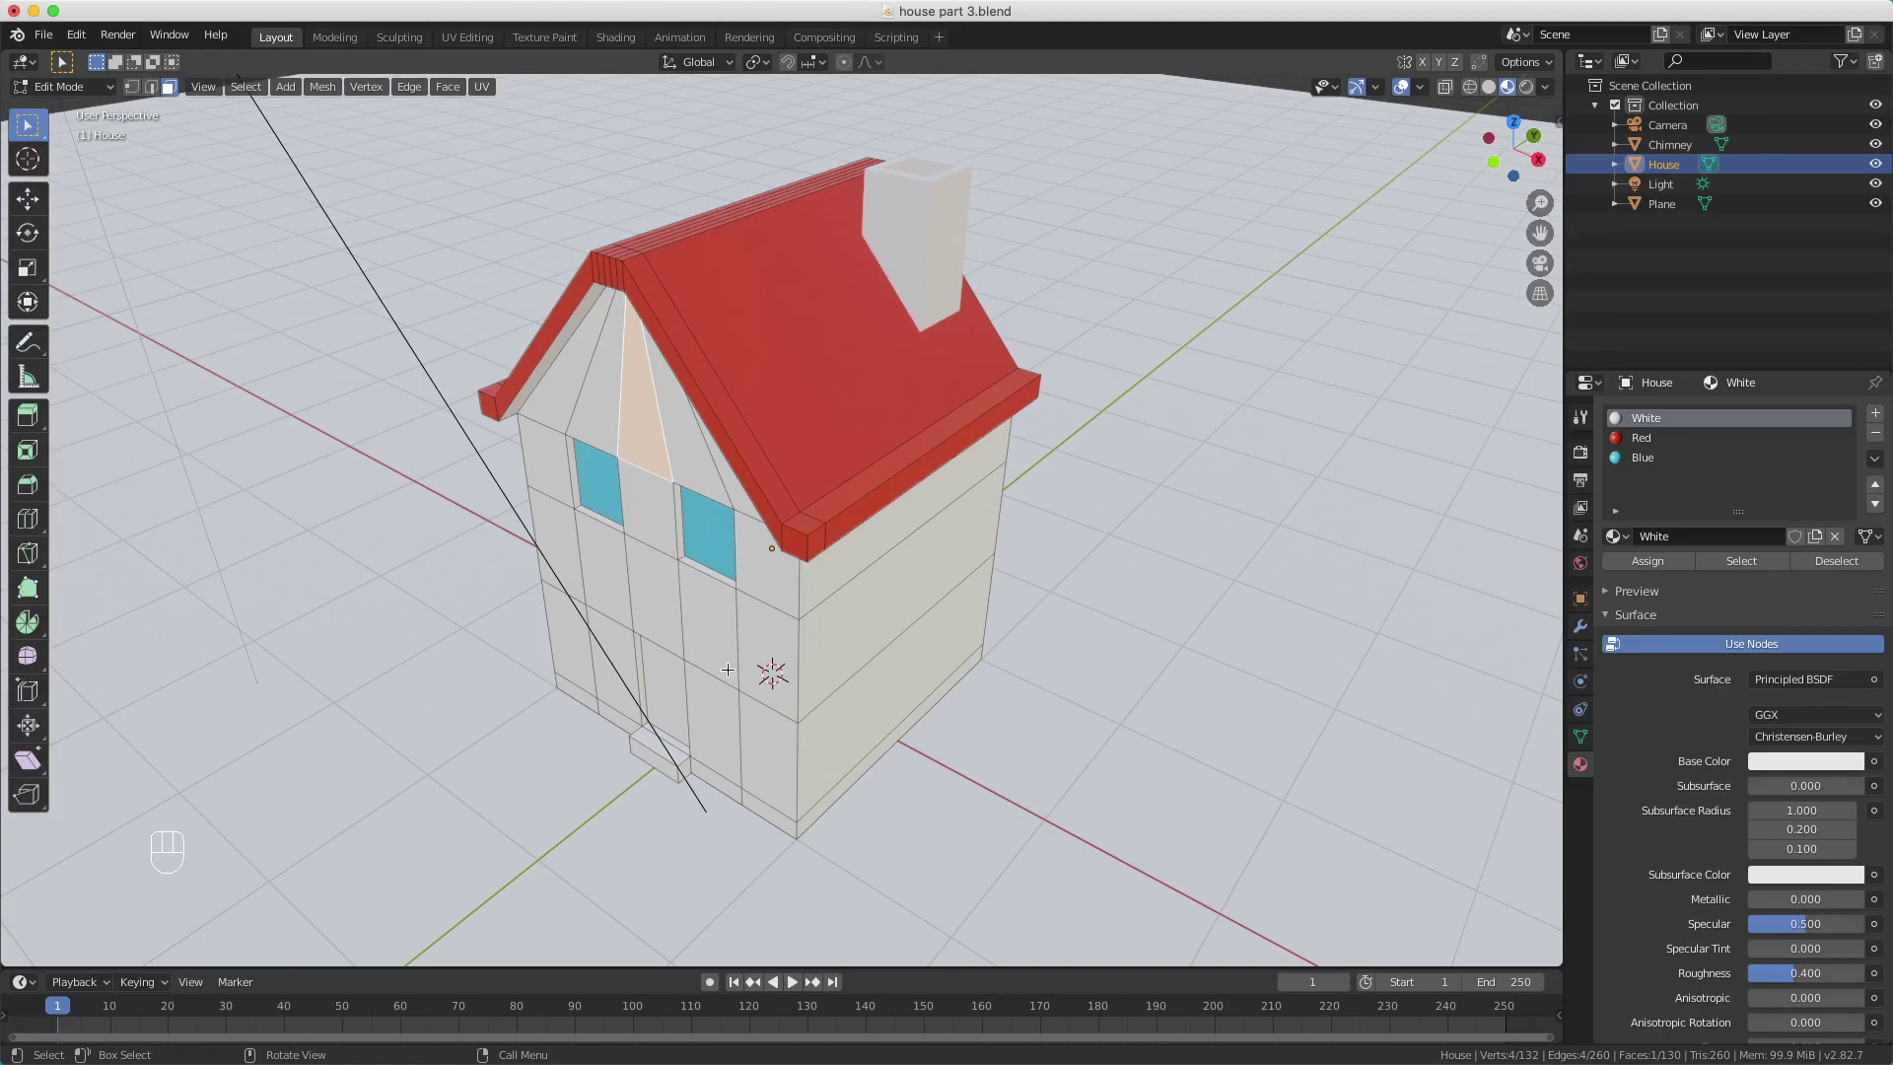
left_click(663, 688)
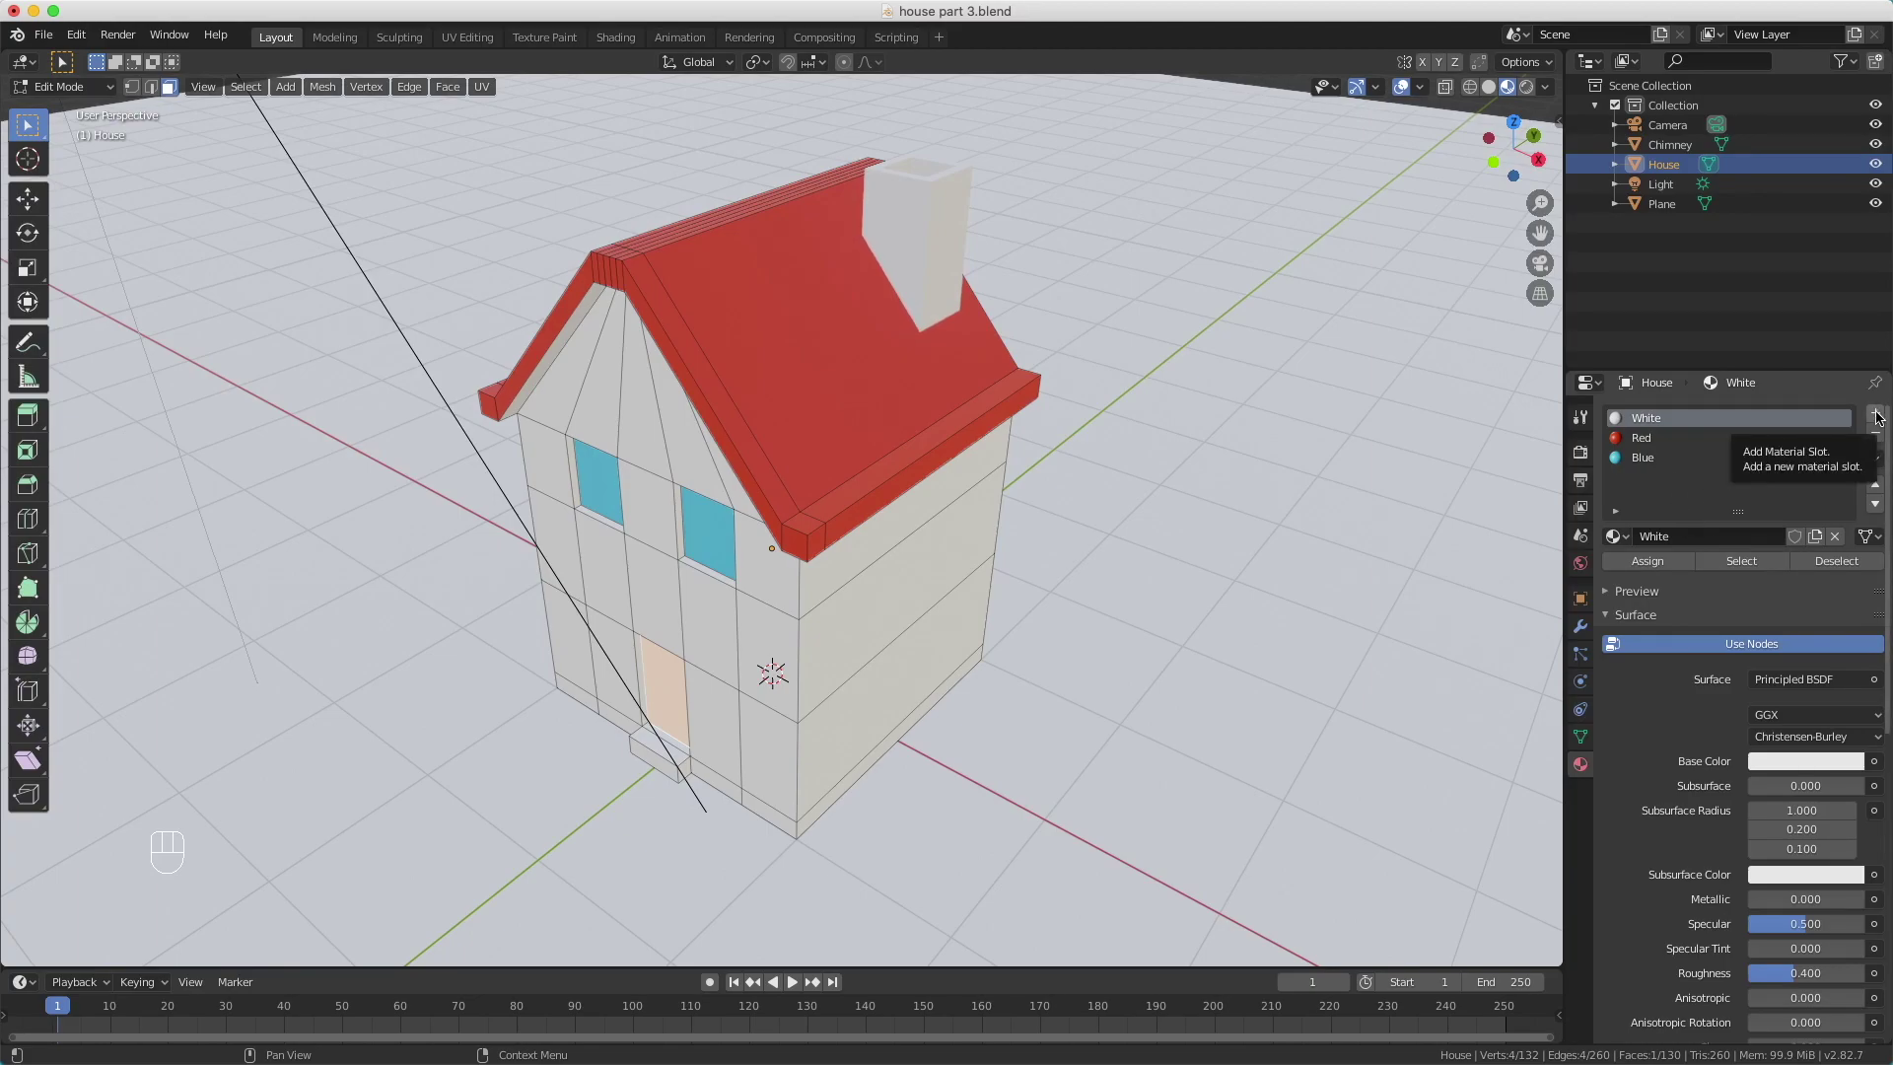
left_click_drag(1878, 414, 1646, 573)
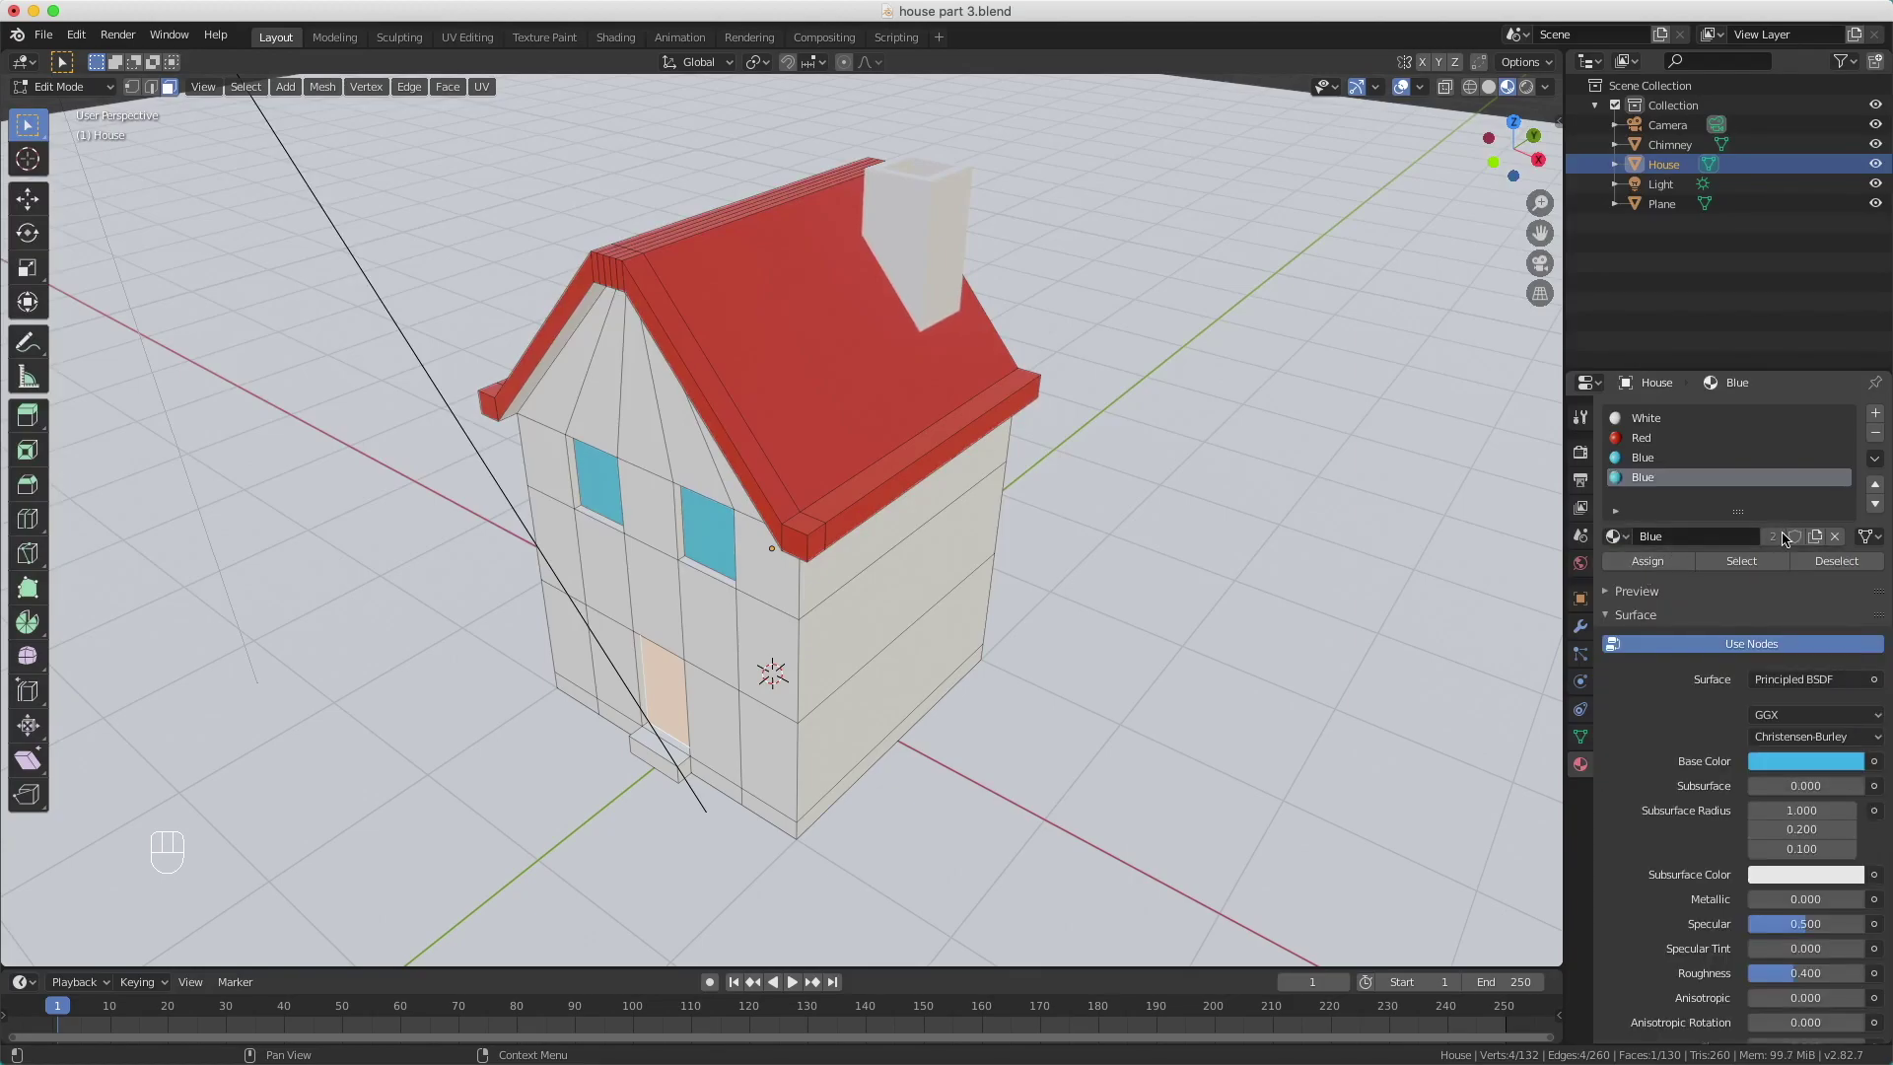
left_click(1822, 537)
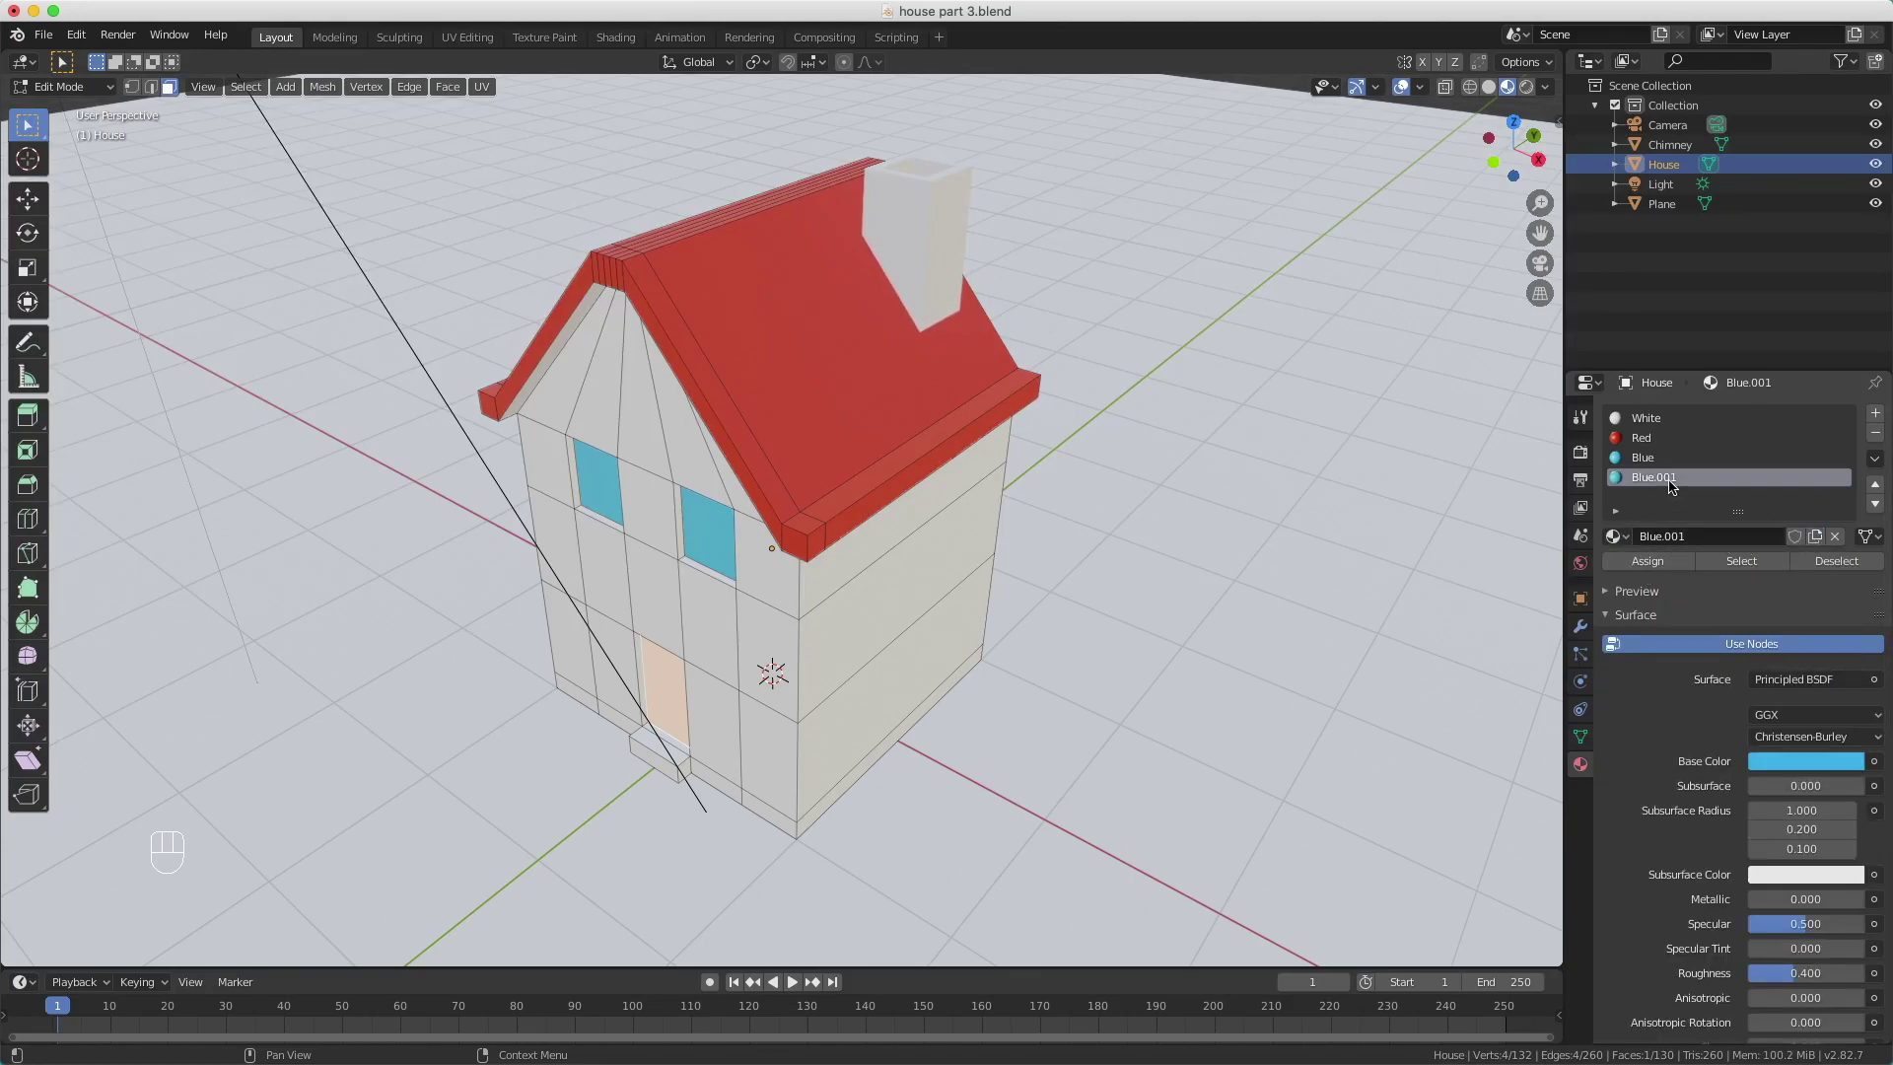
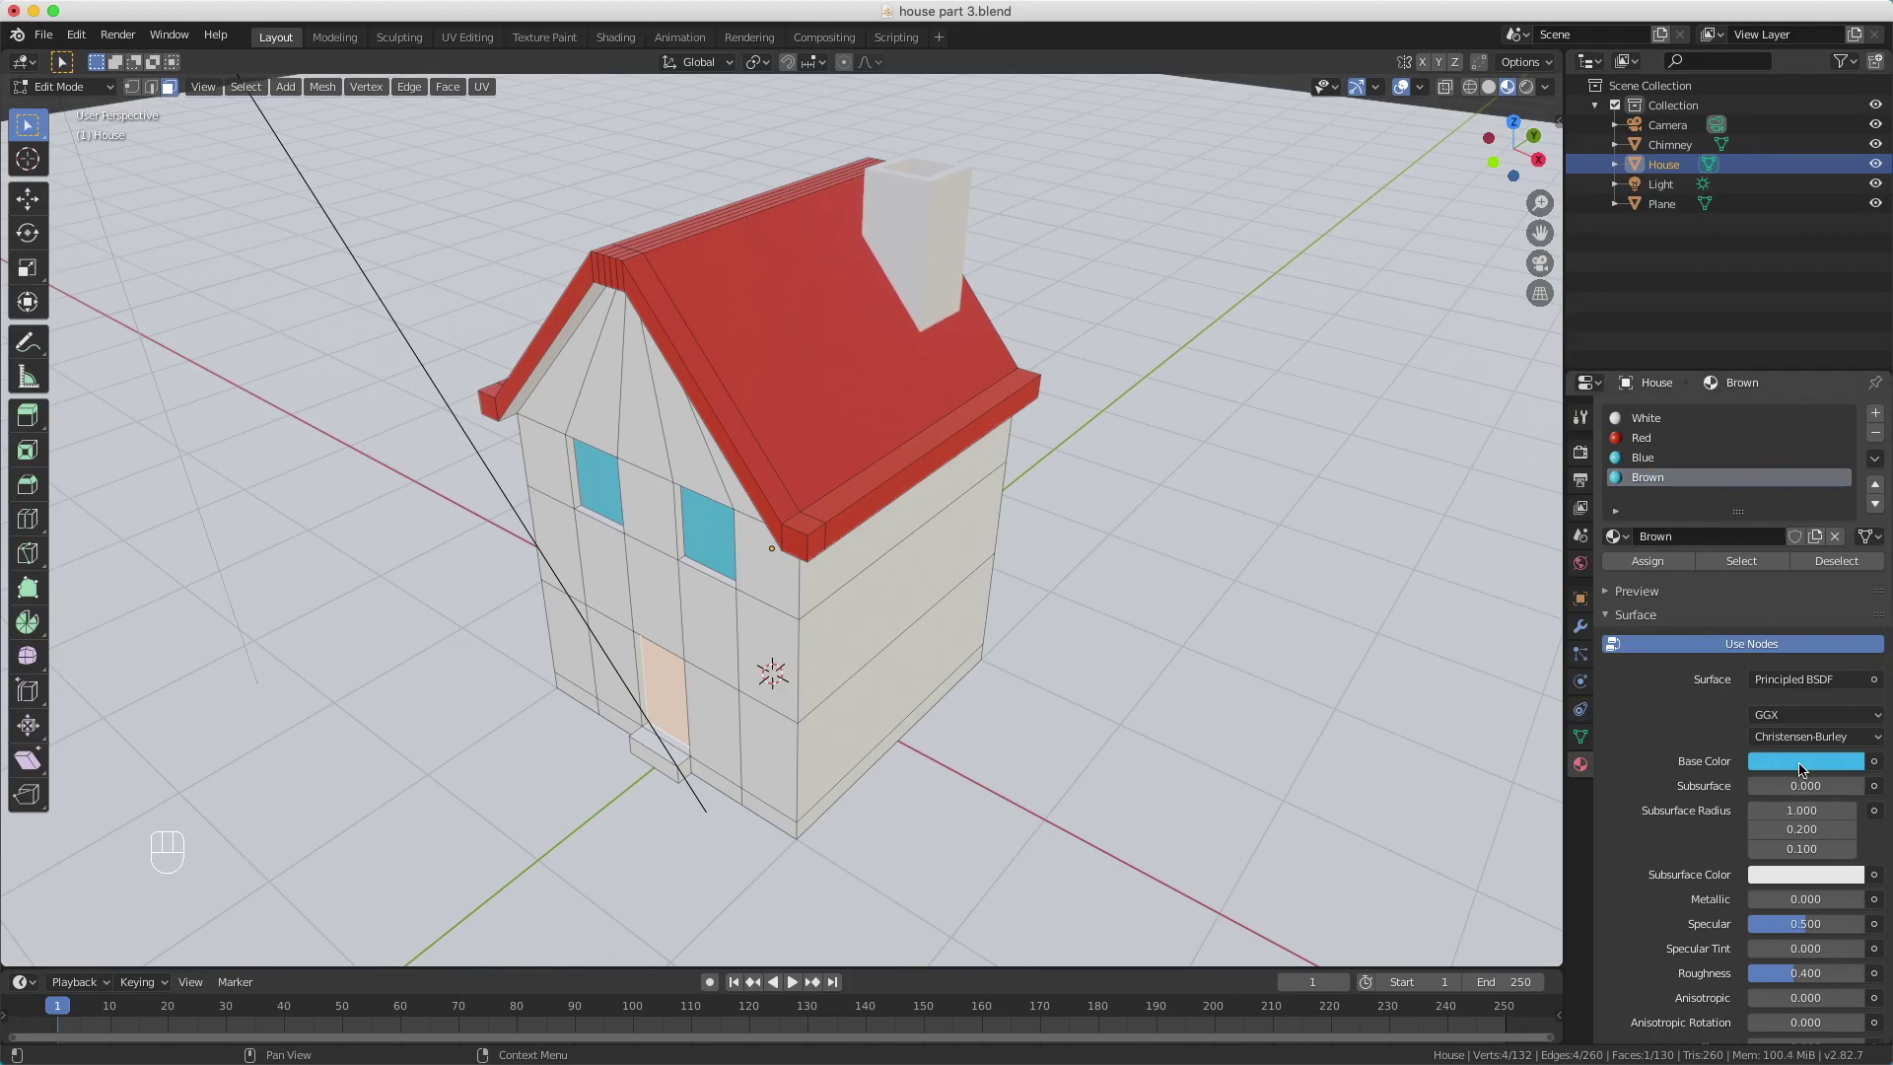
left_click(1801, 764)
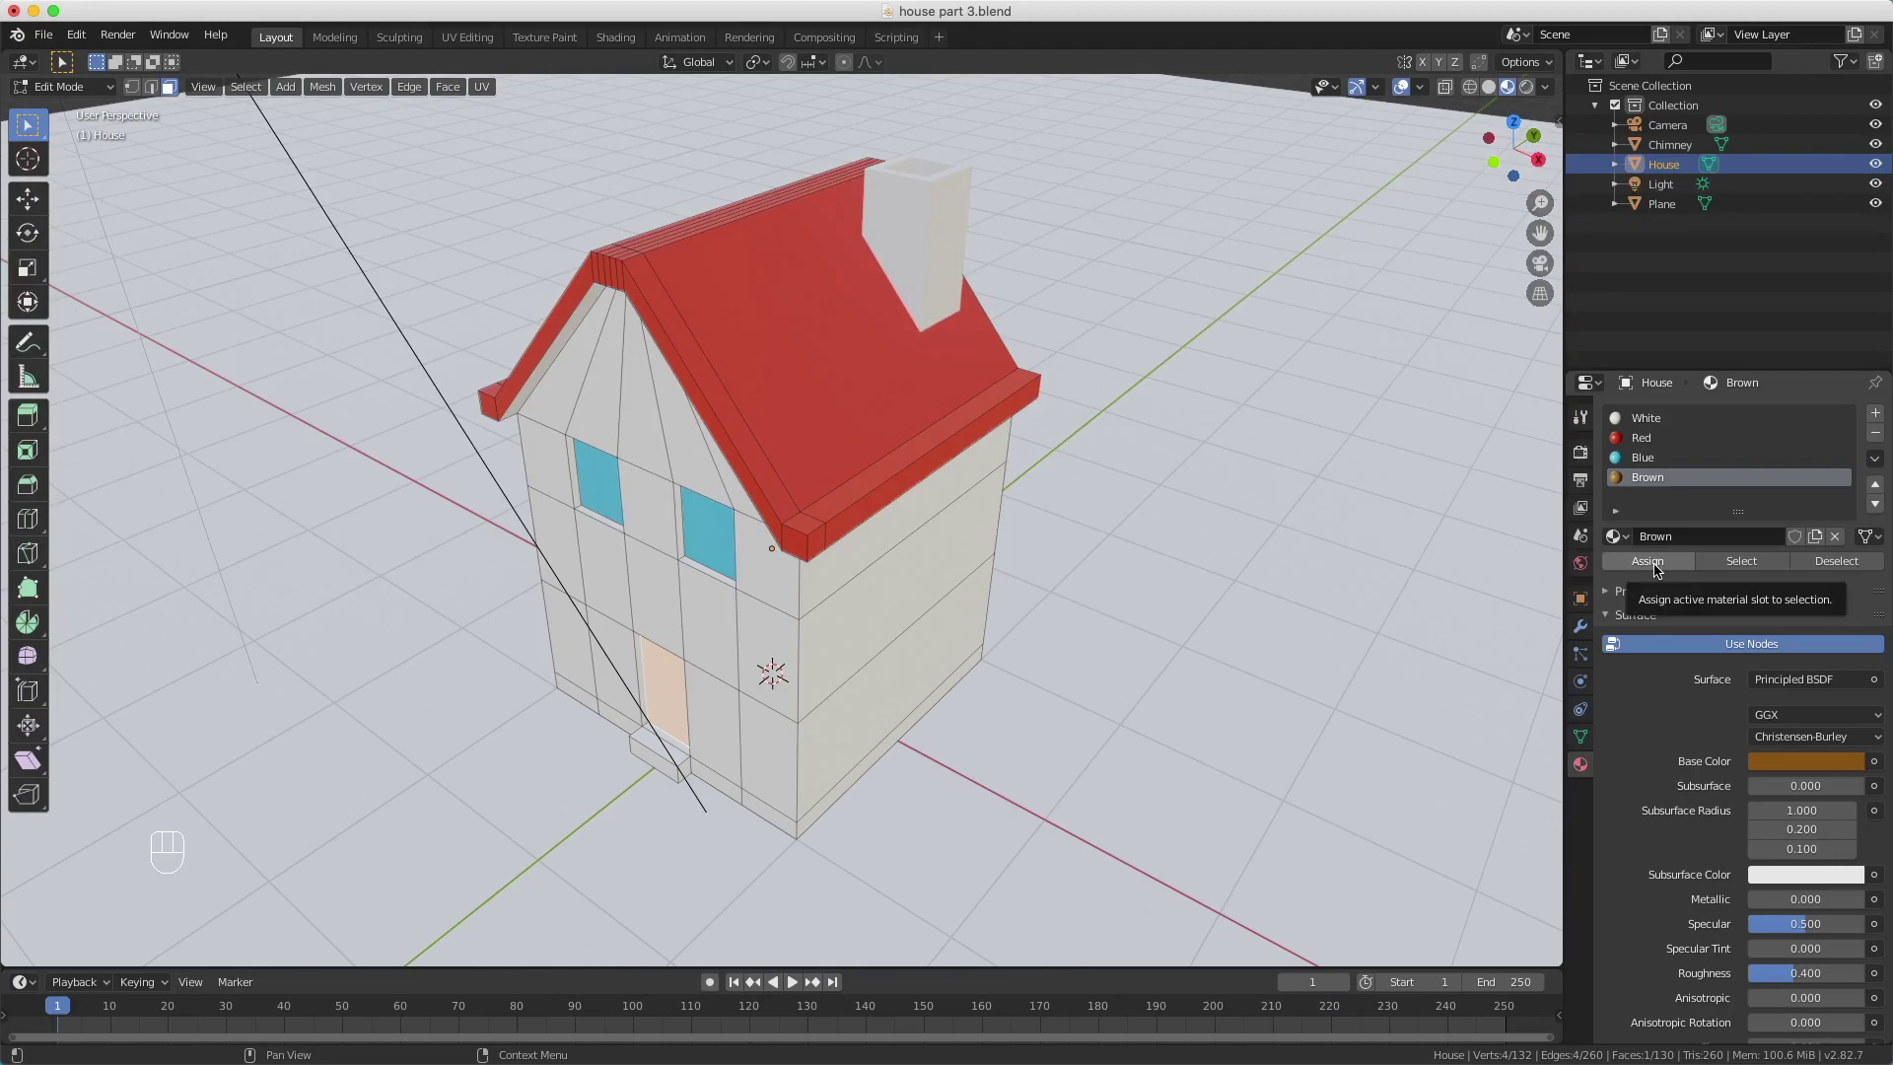
Step: Assign the Brown material to the door face and return to Object Mode
left_click(1657, 568)
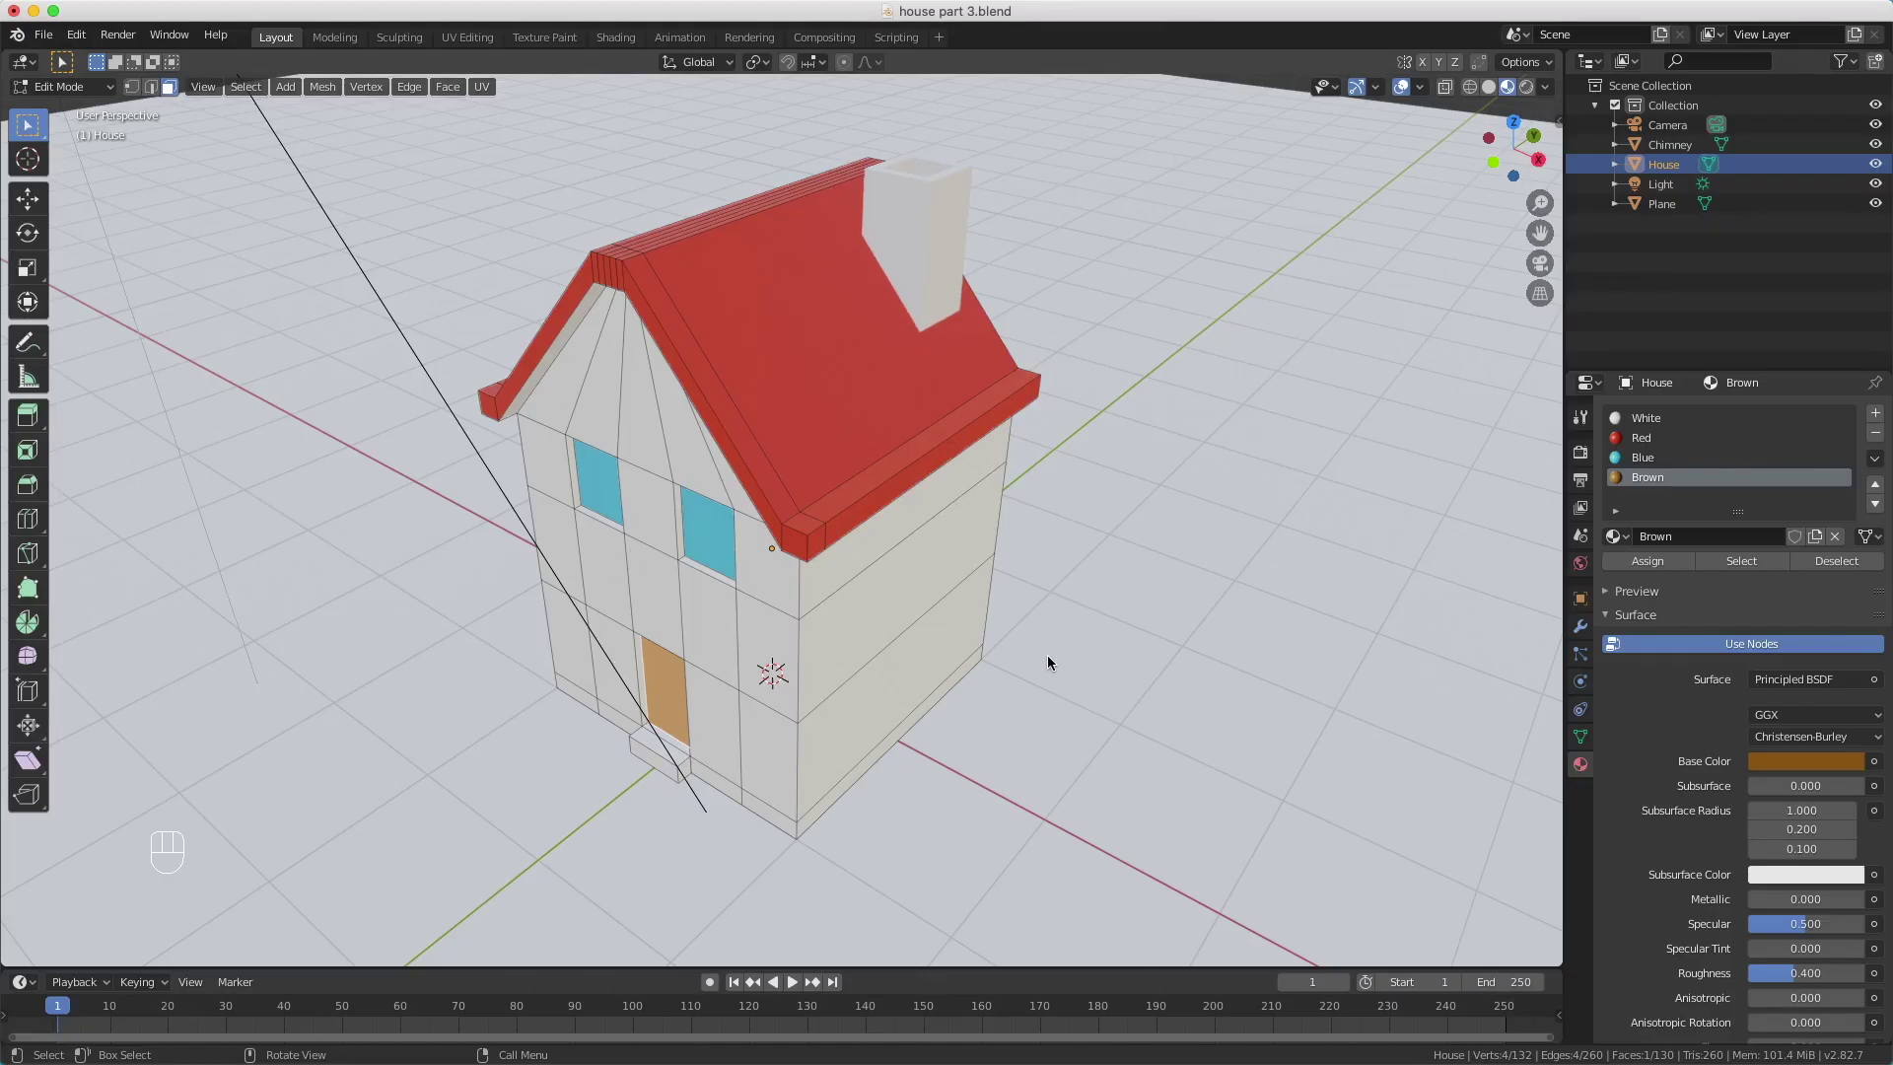
Step: Assign the existing Blue material to the ground plane and make it an independent copy
key("Tab")
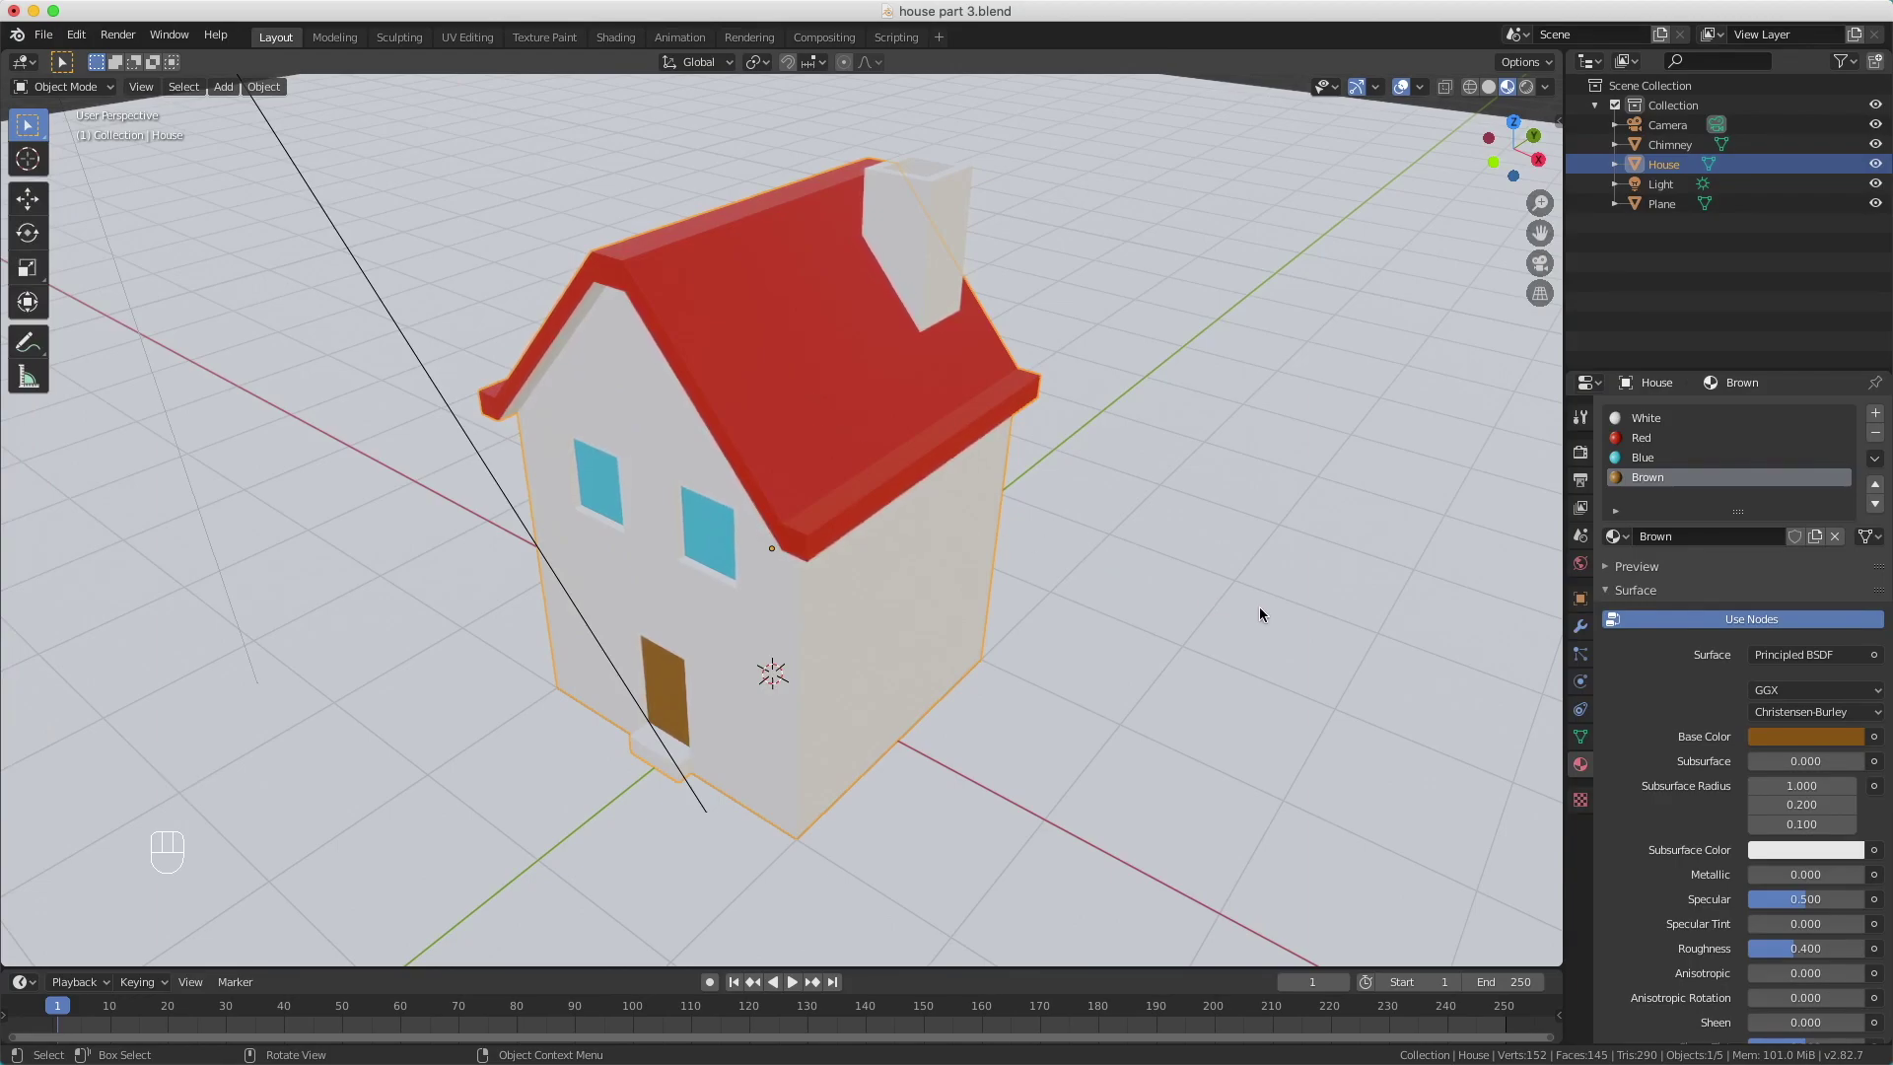
left_click(1268, 611)
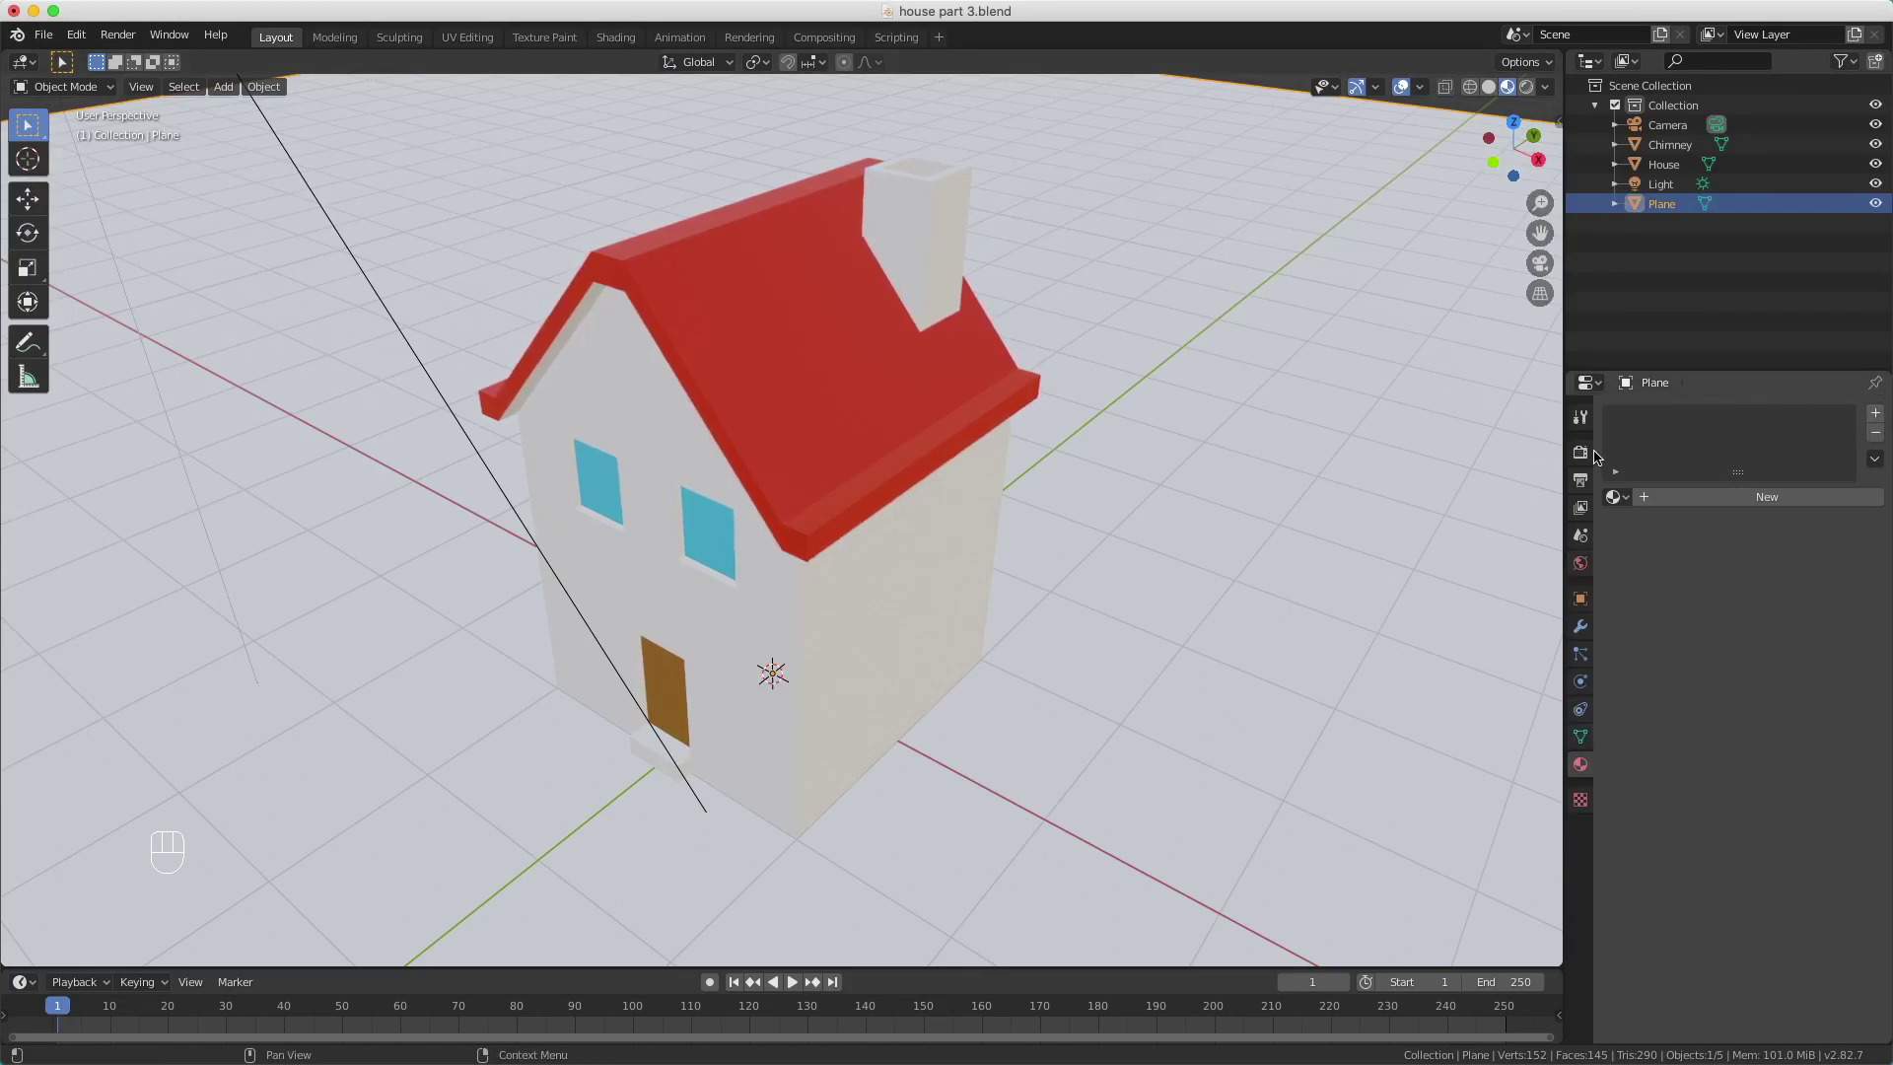
left_click_drag(1625, 496, 1663, 431)
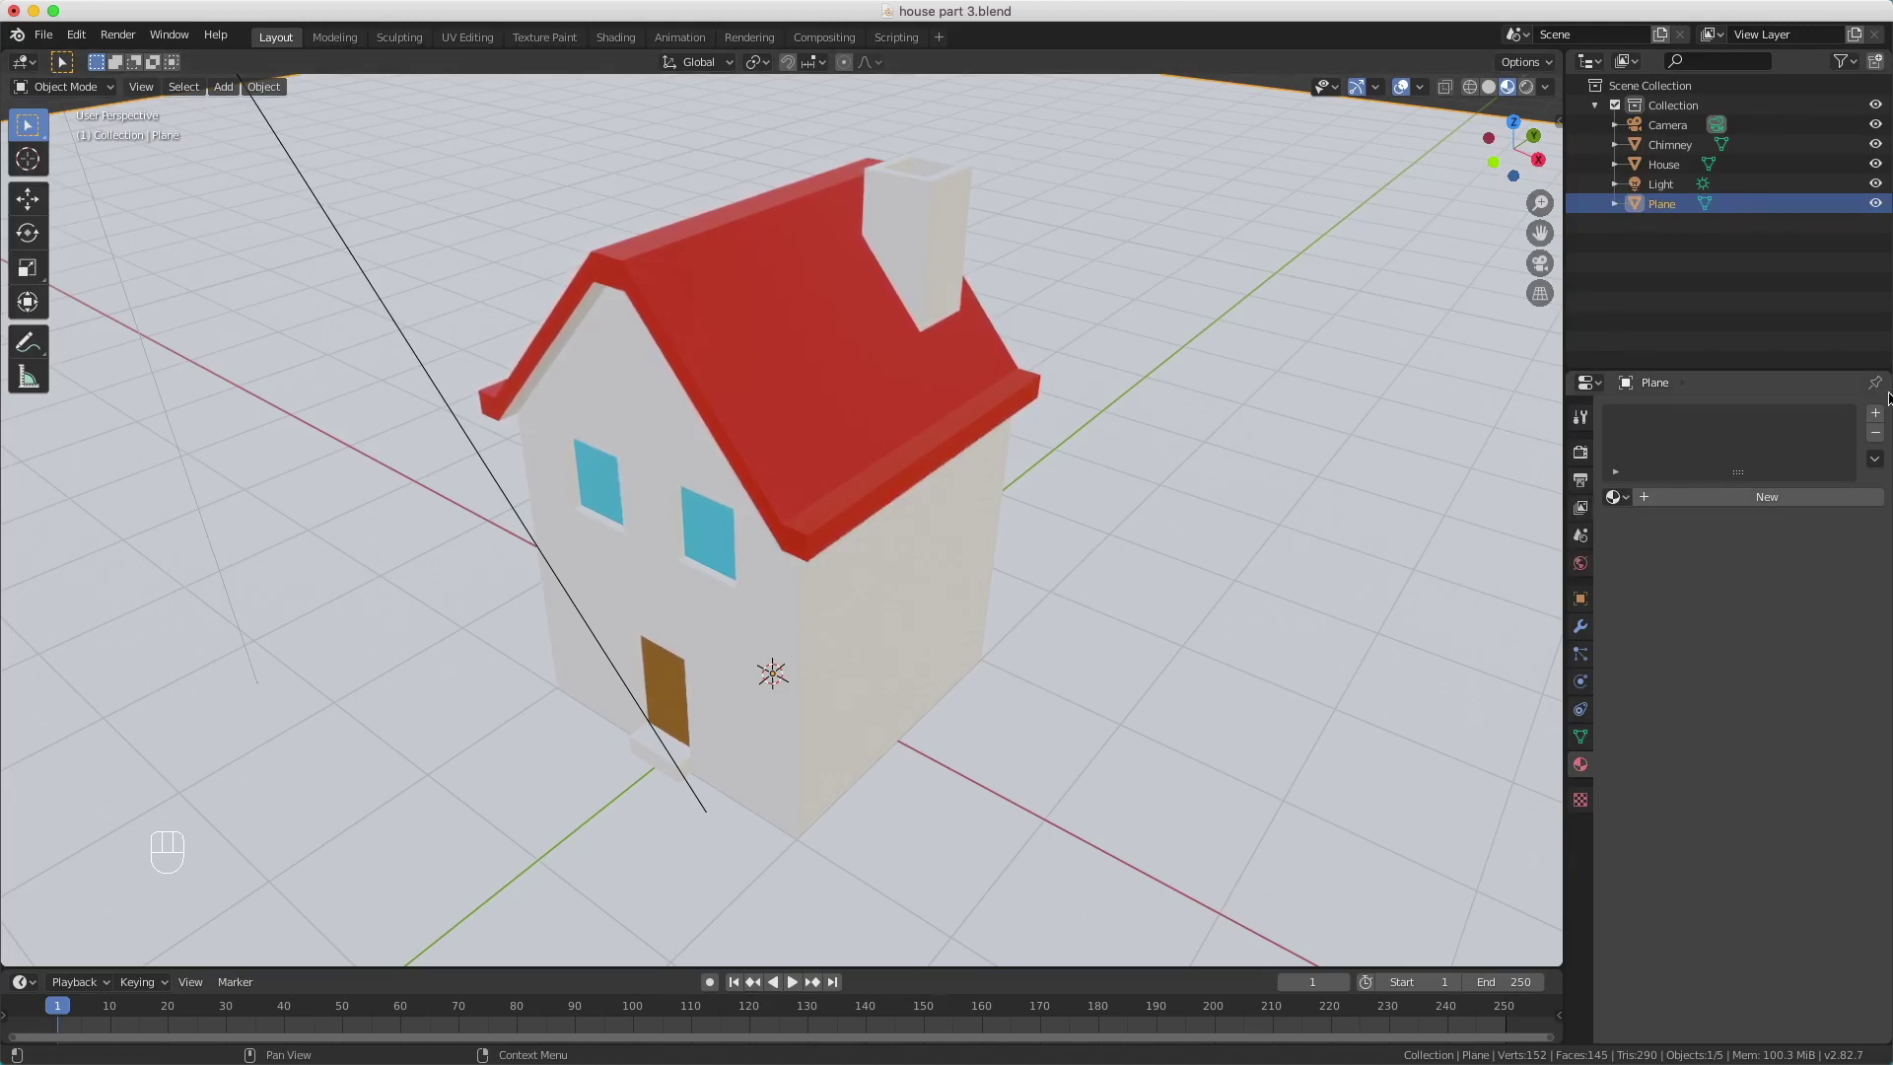
left_click(1875, 412)
left_click_drag(1617, 503, 1658, 533)
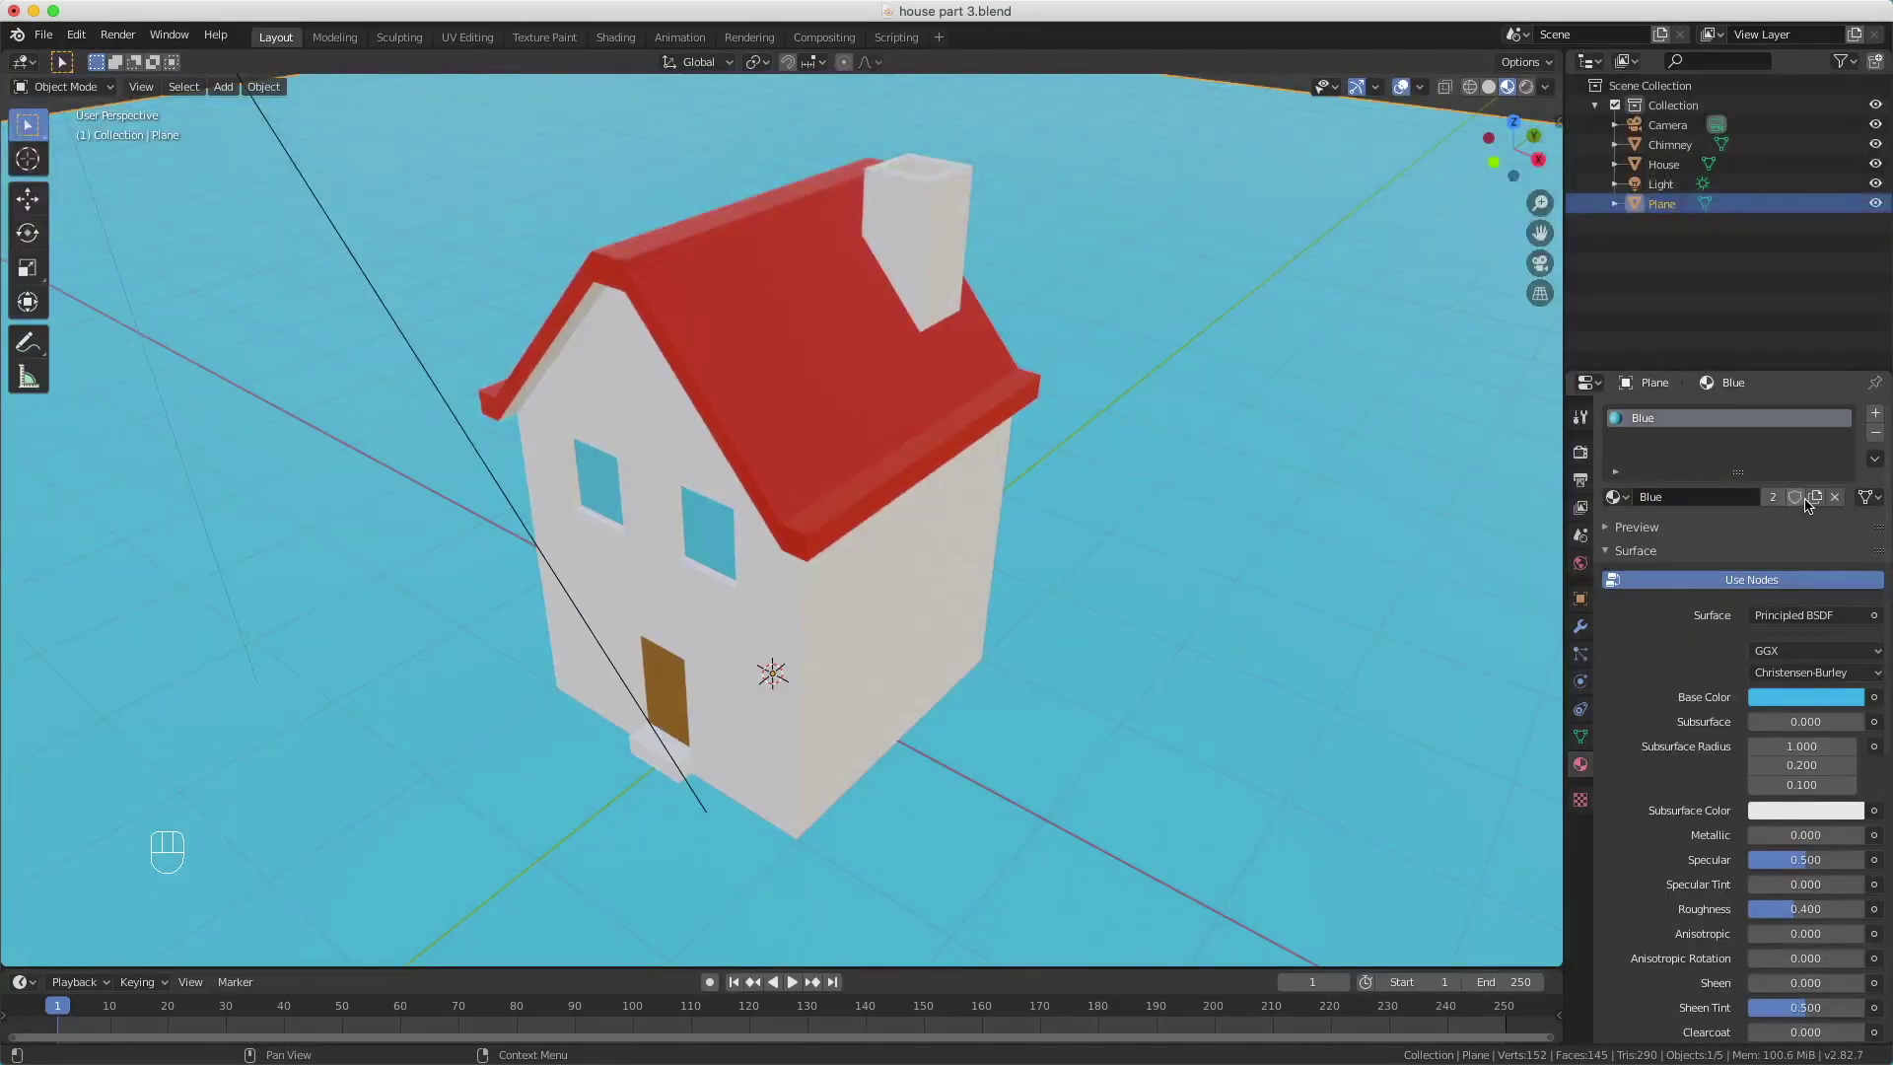
left_click(1818, 502)
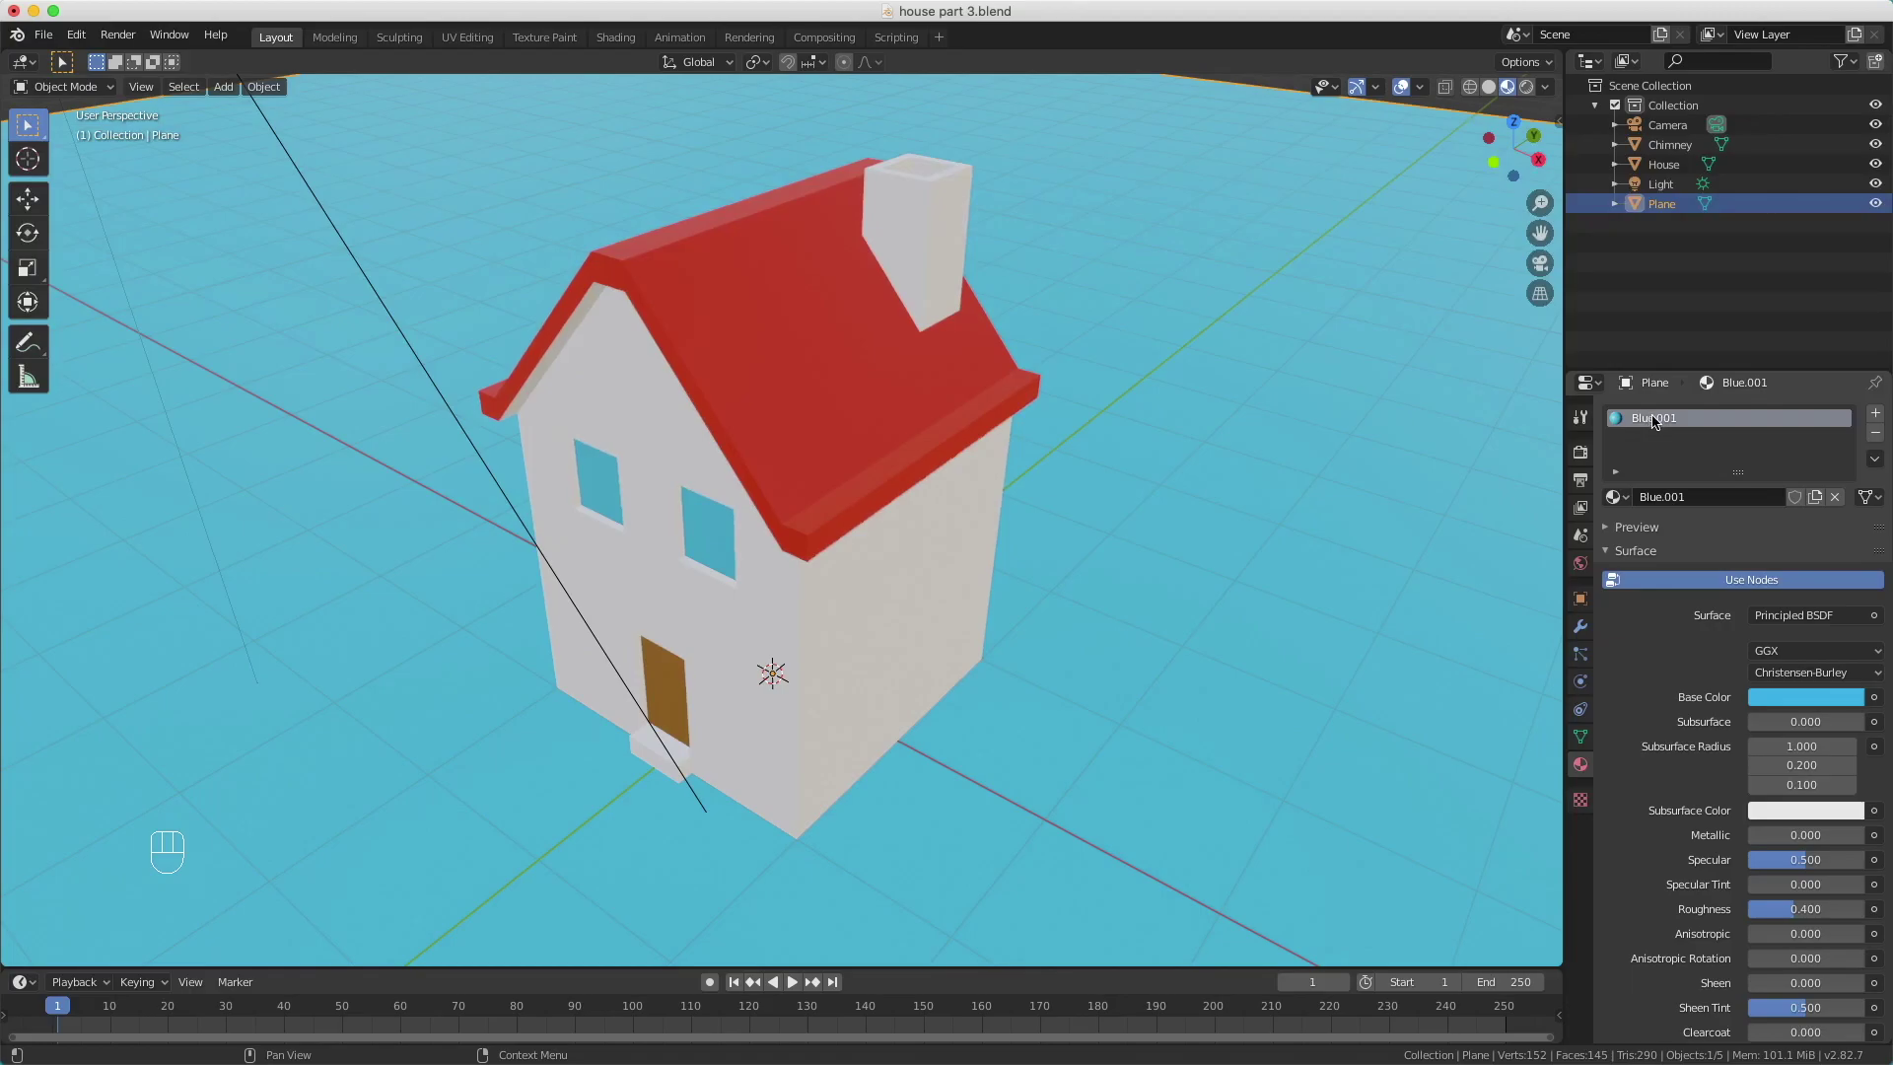
Step: Rename the copied material Green, set its Base Color to dark green, and start a render
double_click(1657, 420)
key("e")
left_click(1834, 696)
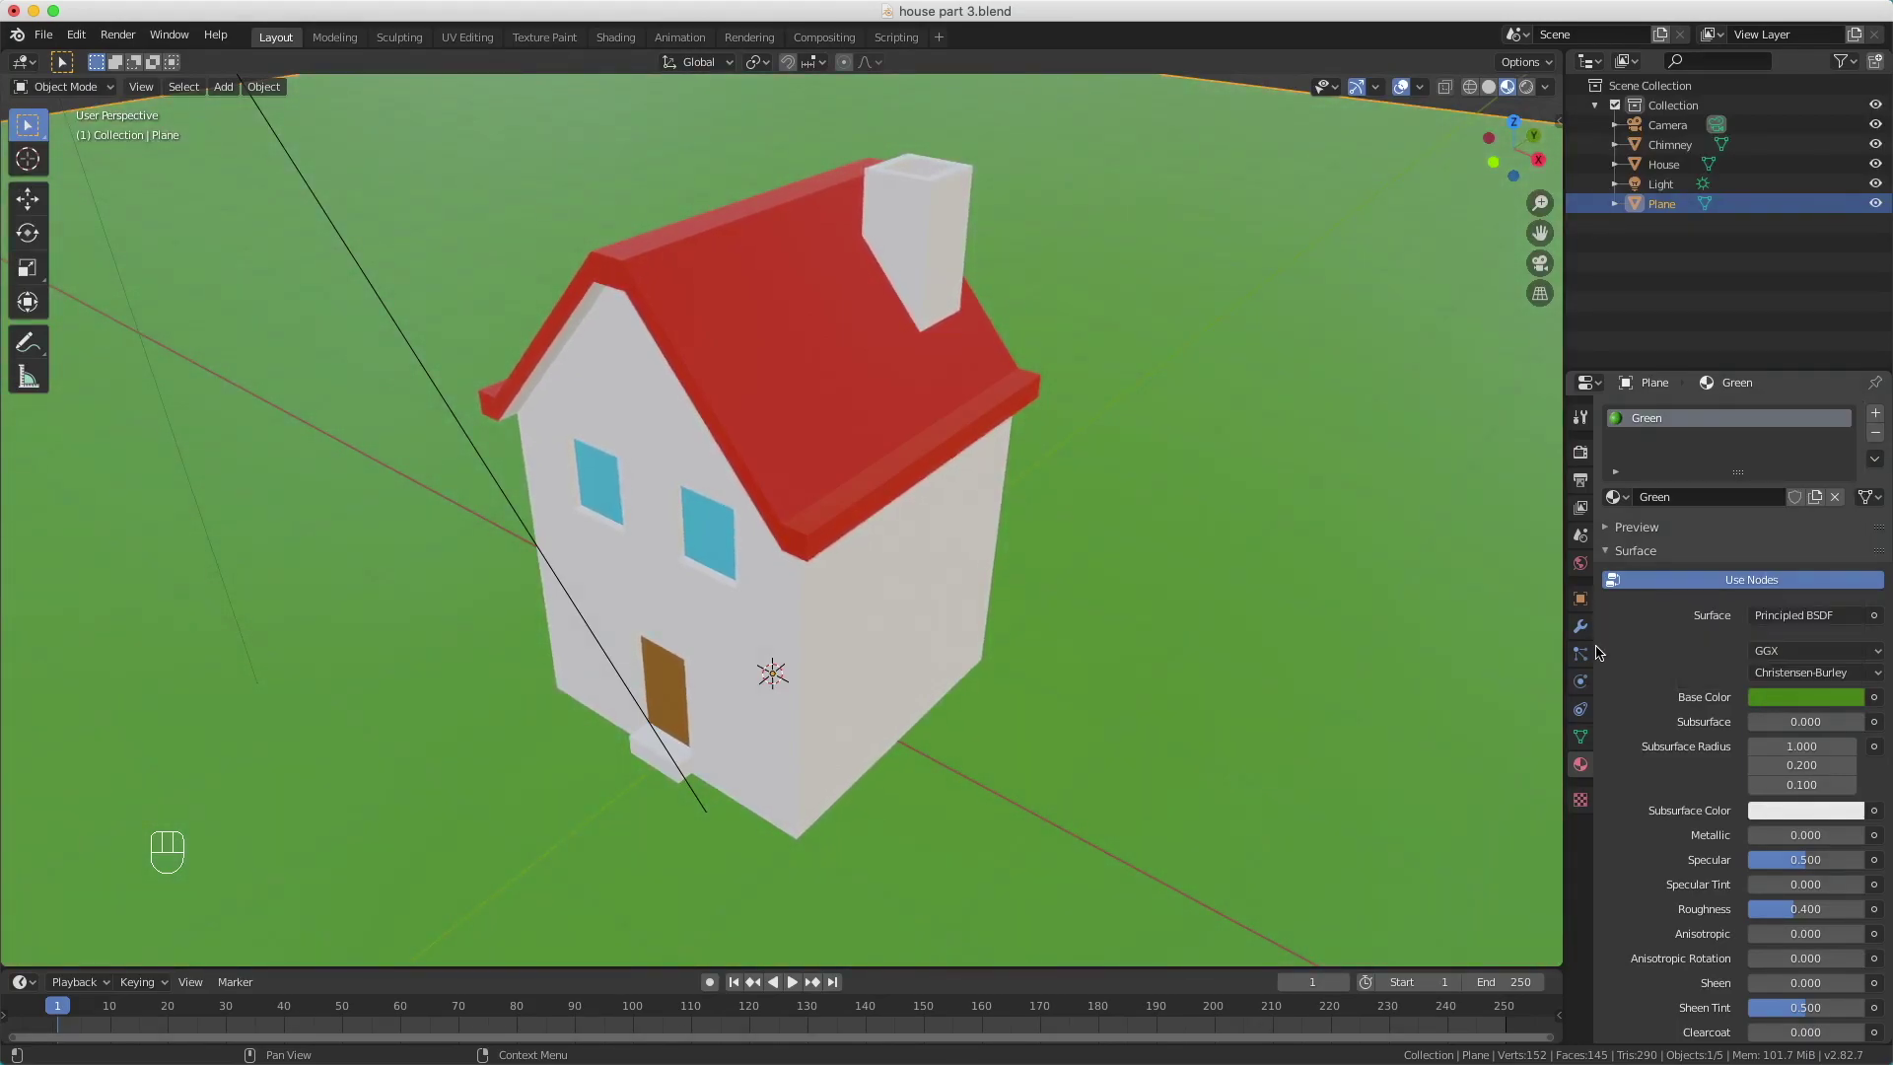
left_click(1621, 644)
key("F12")
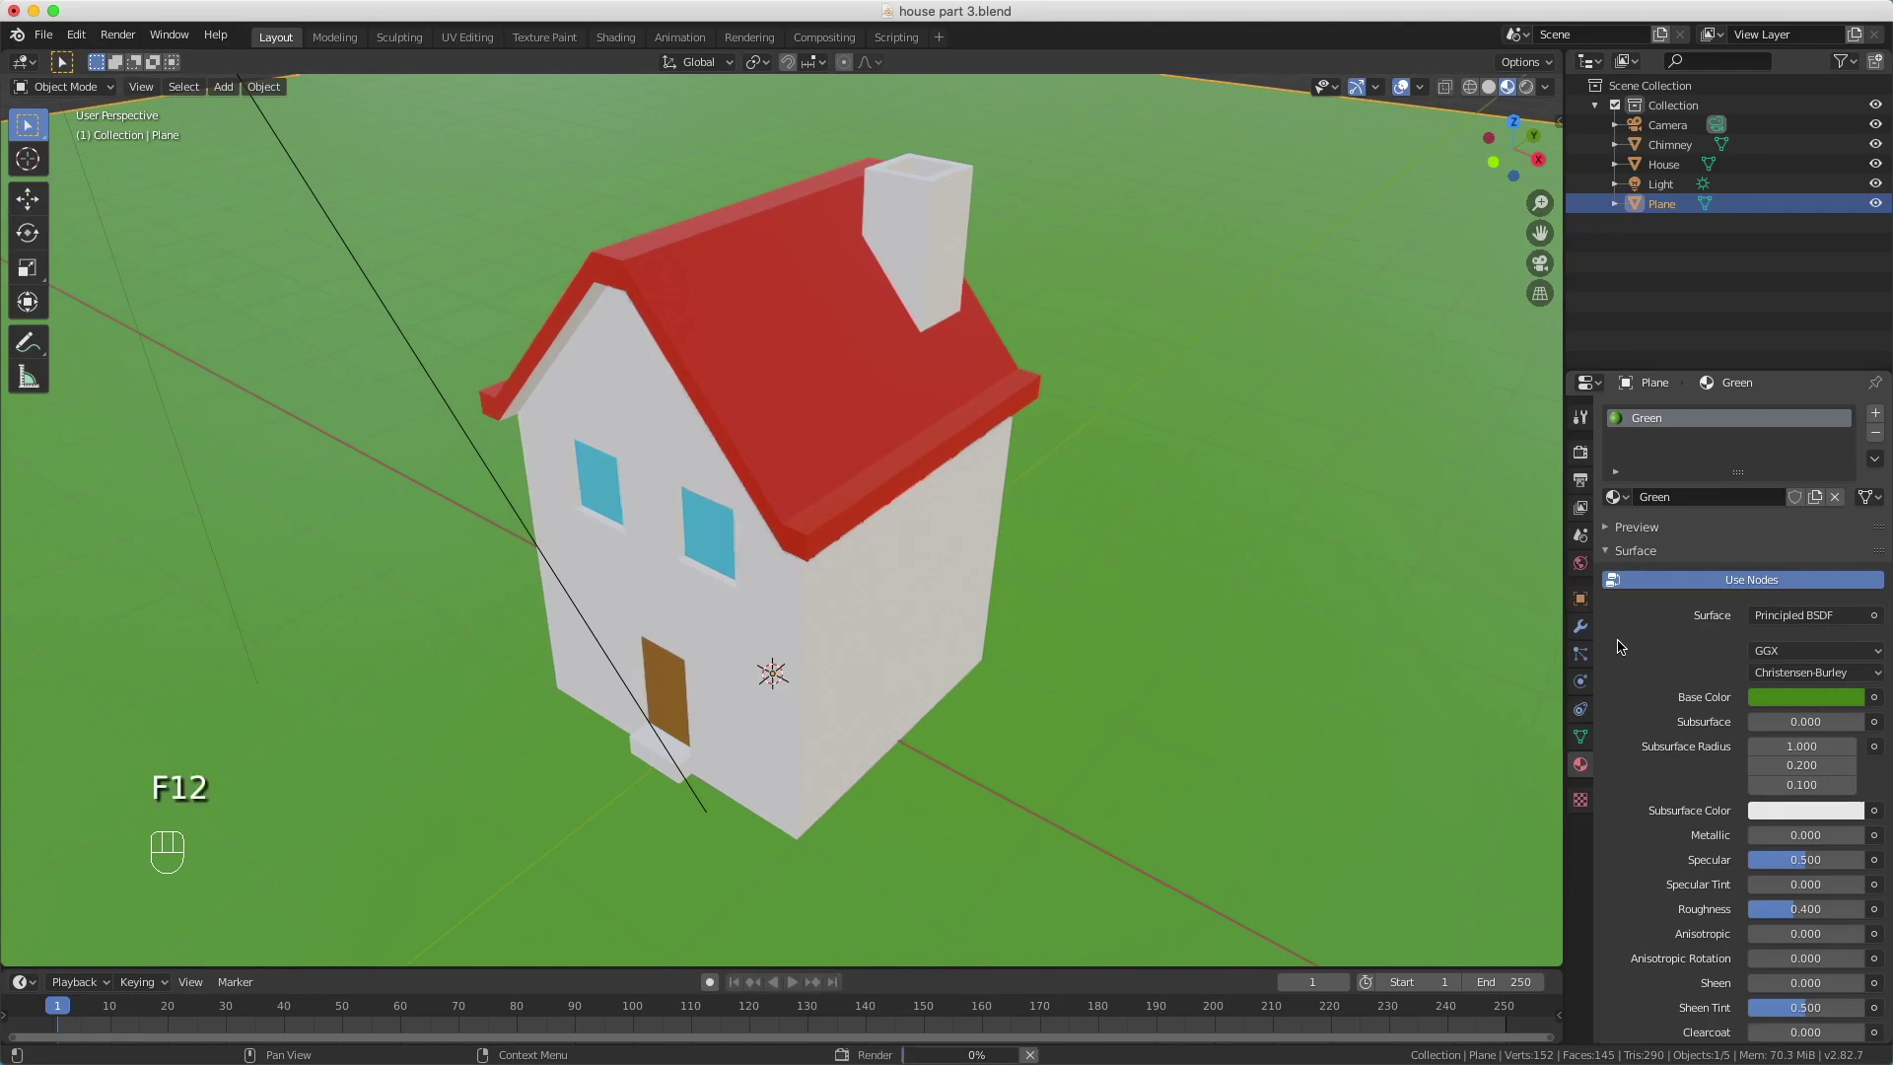
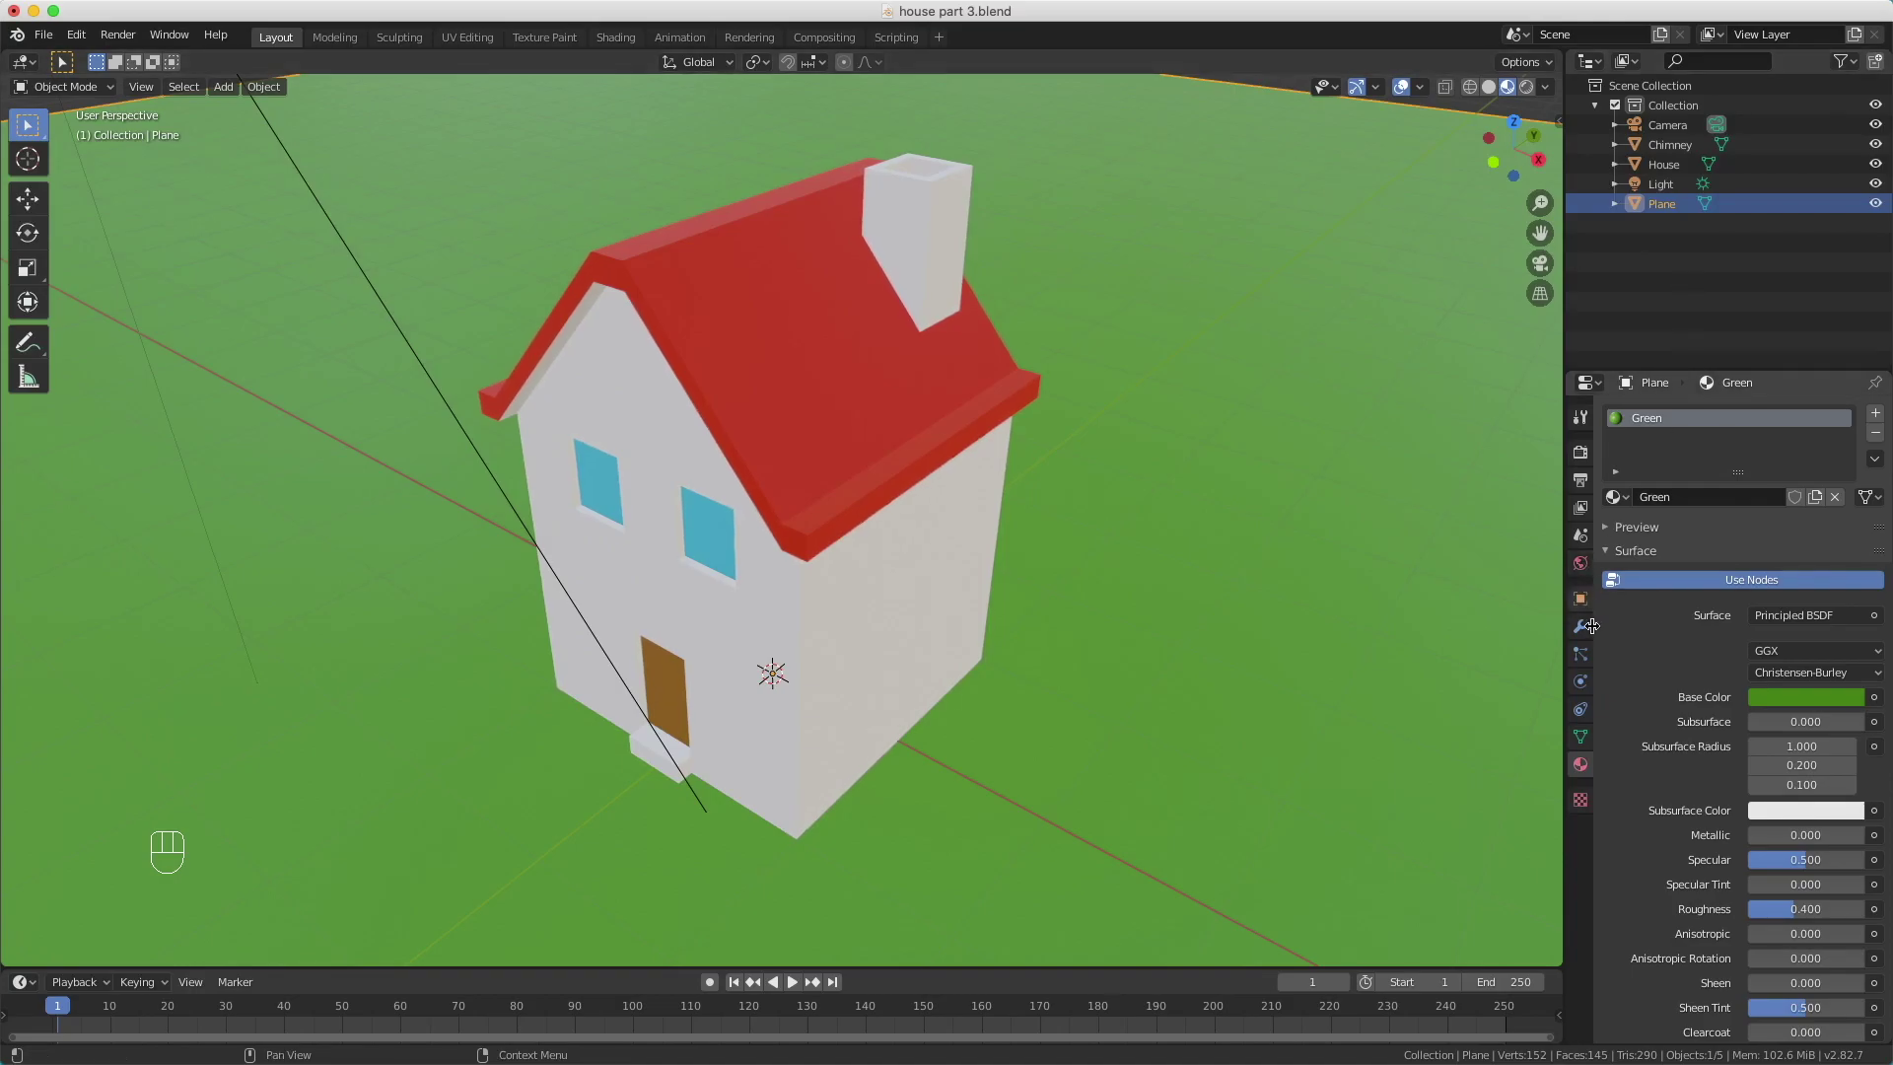
Step: Set the World light colour to white with strength 0.5, then render the scene
left_click(1580, 568)
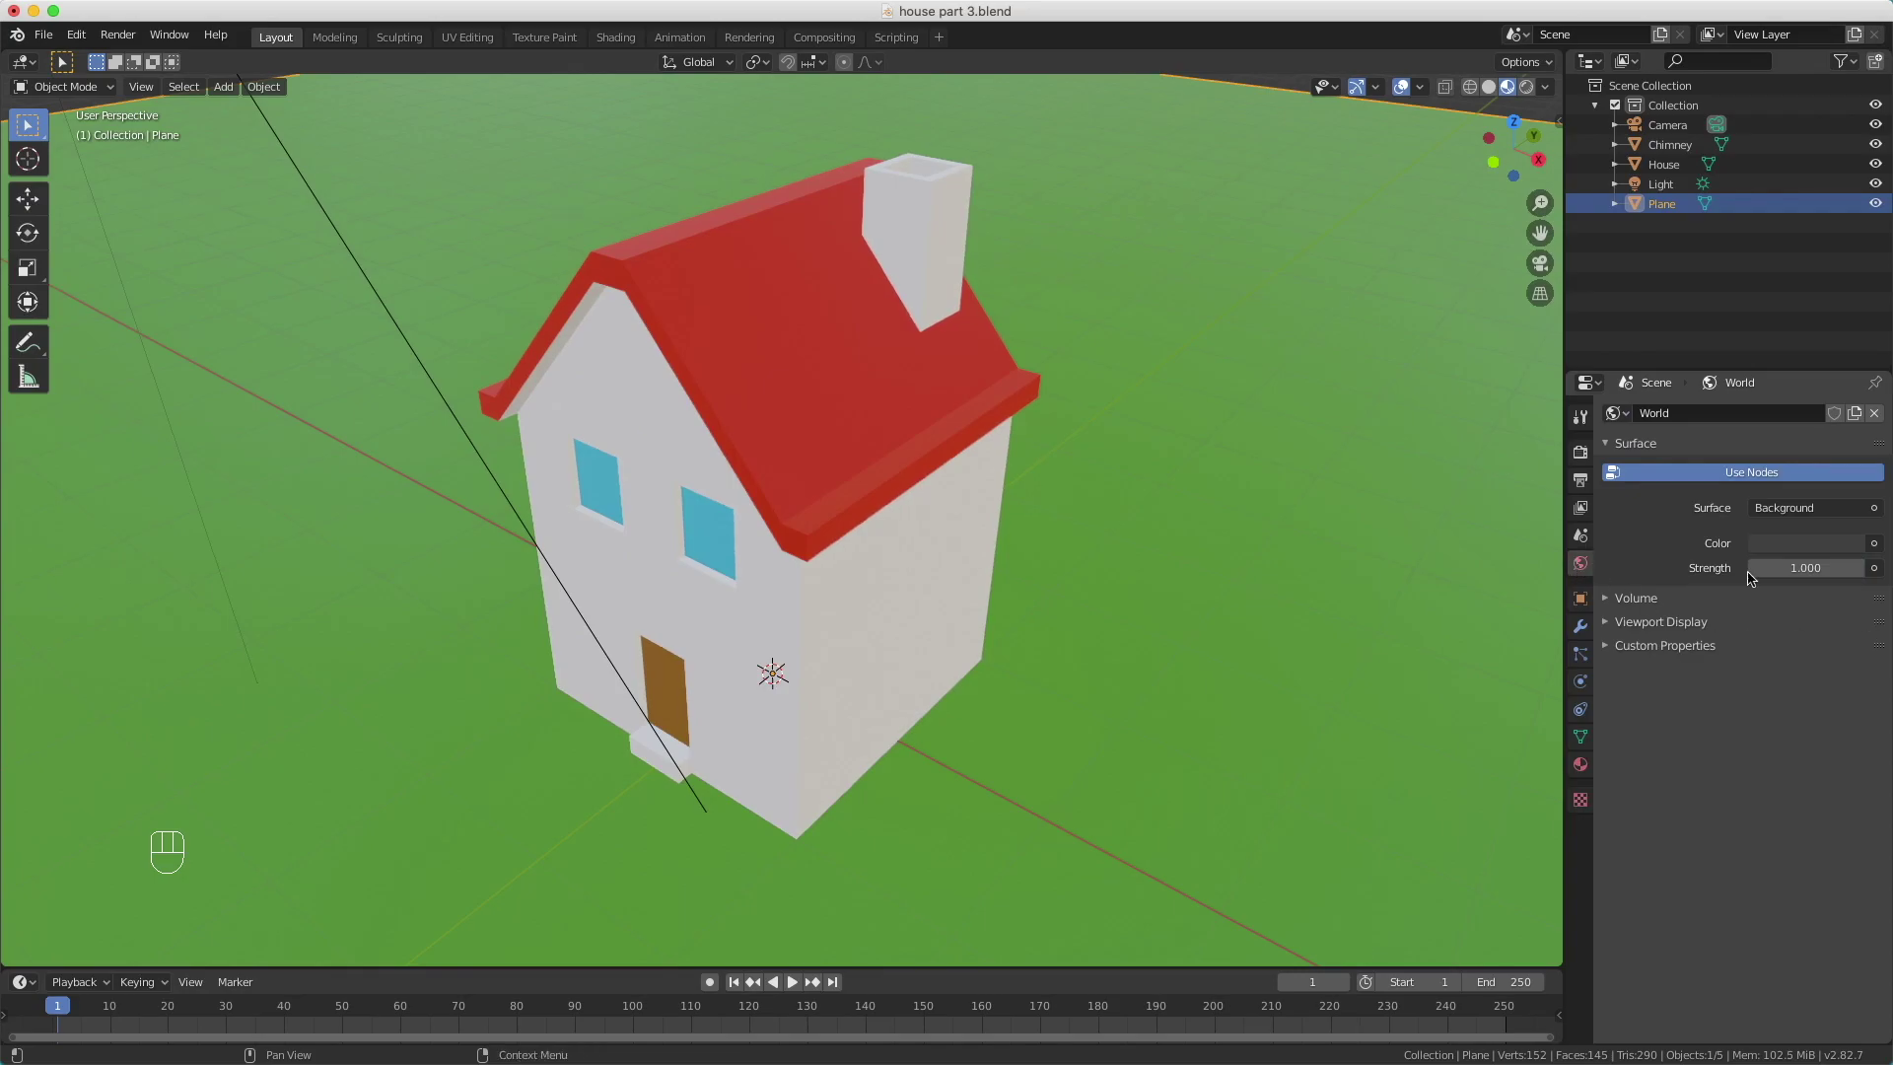
left_click(1850, 549)
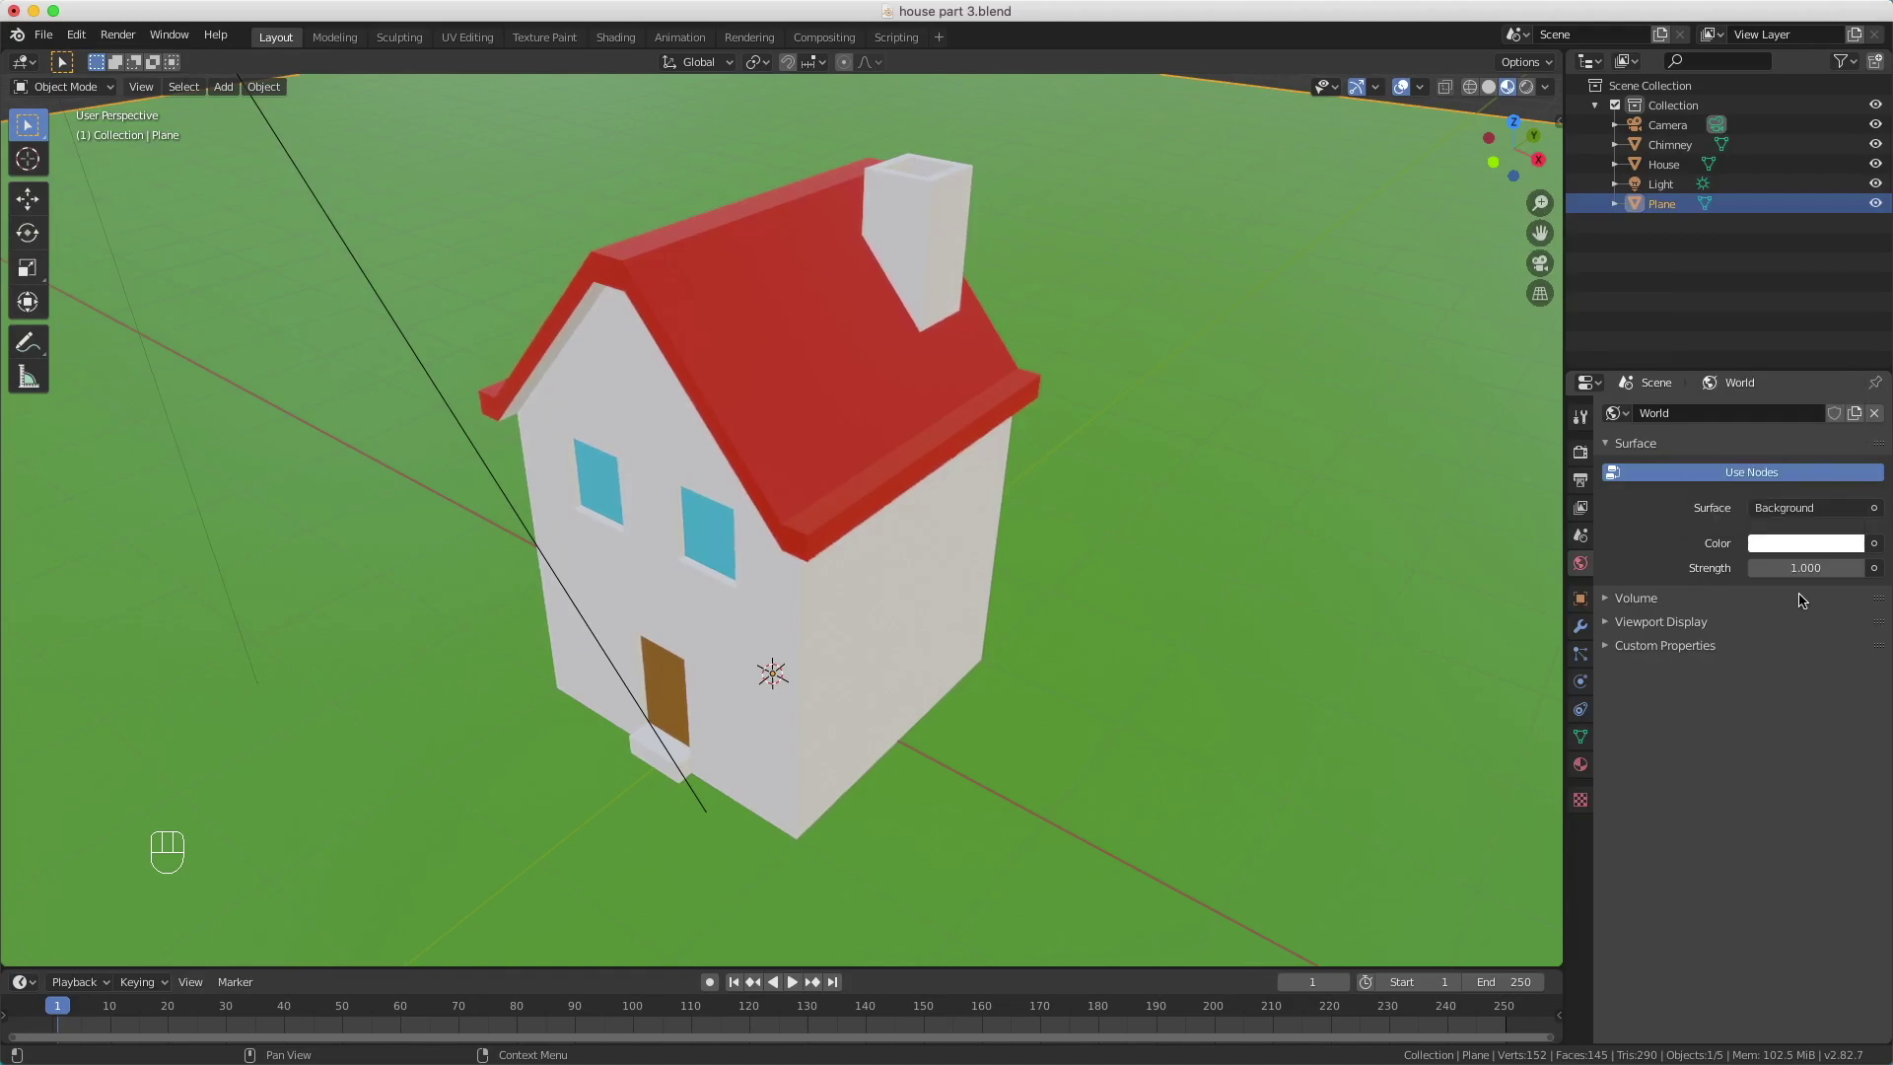
left_click_drag(1805, 567, 1715, 574)
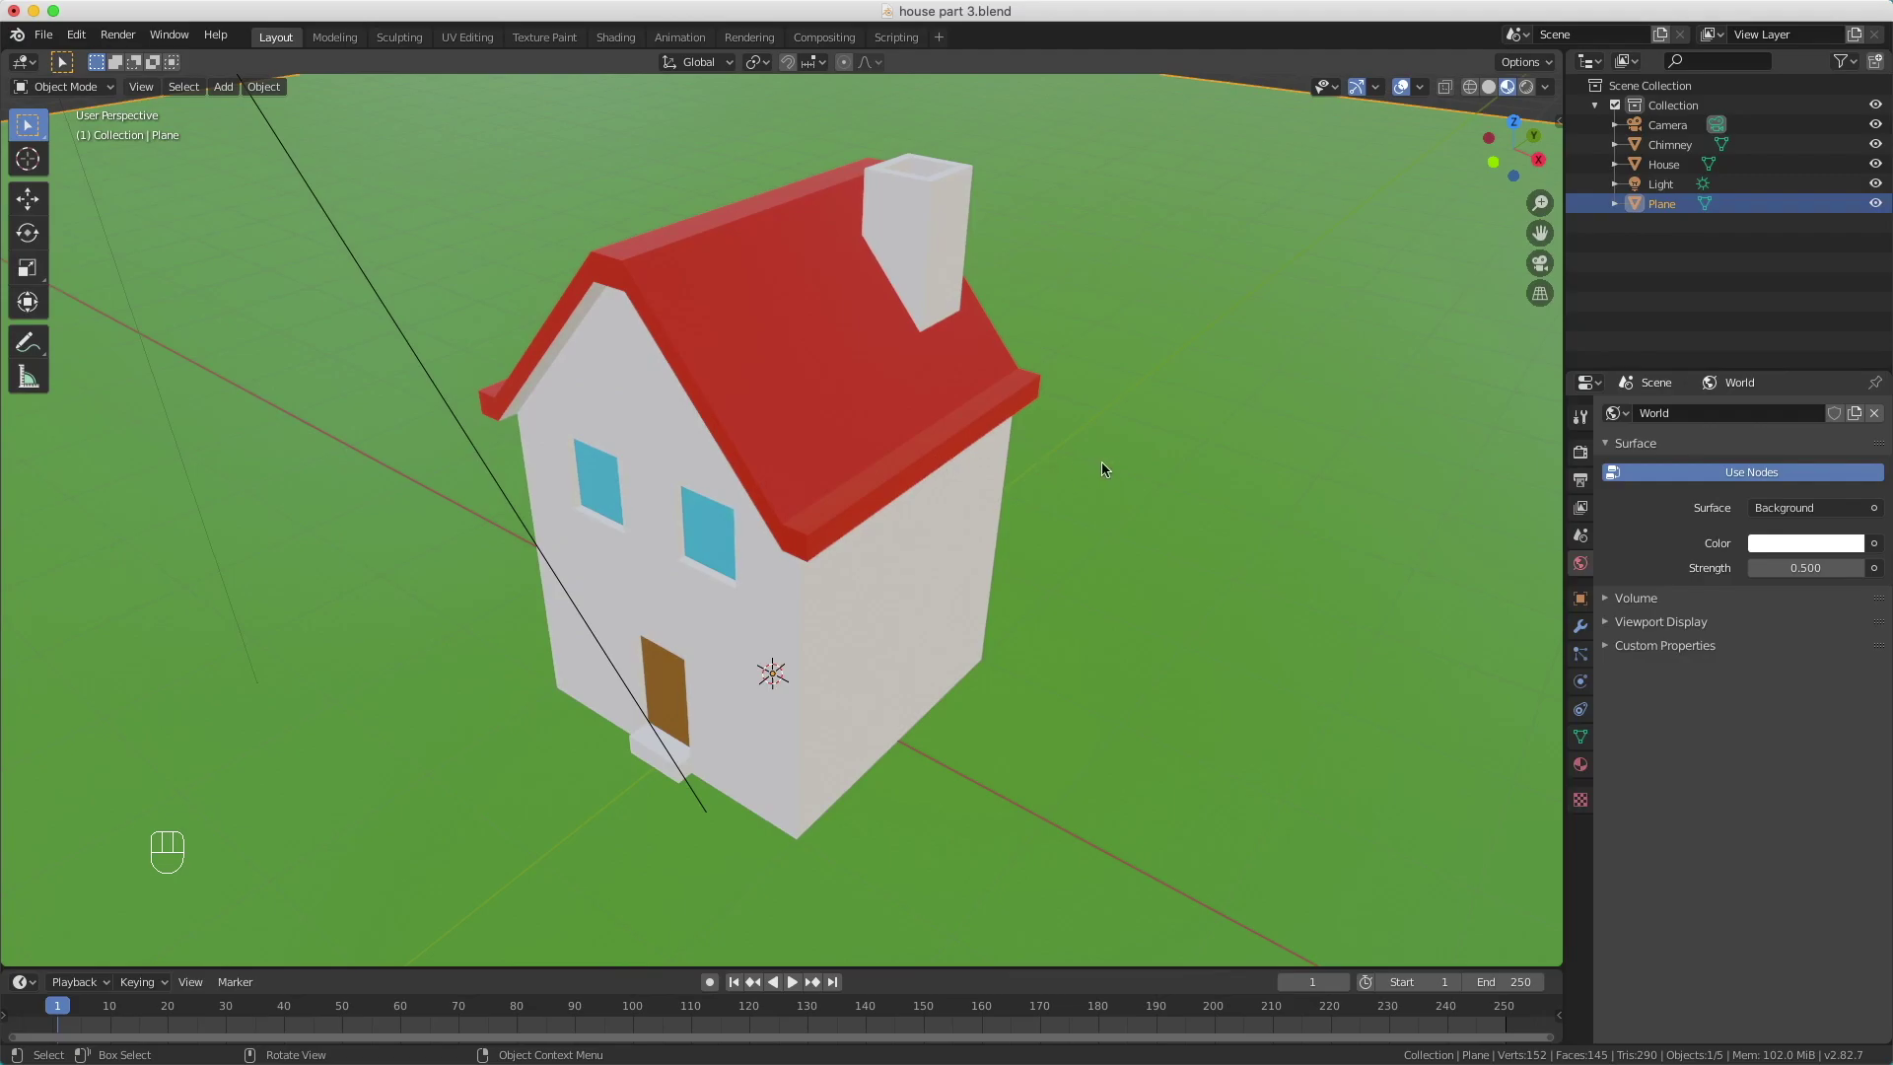
left_click(1111, 466)
key("F12")
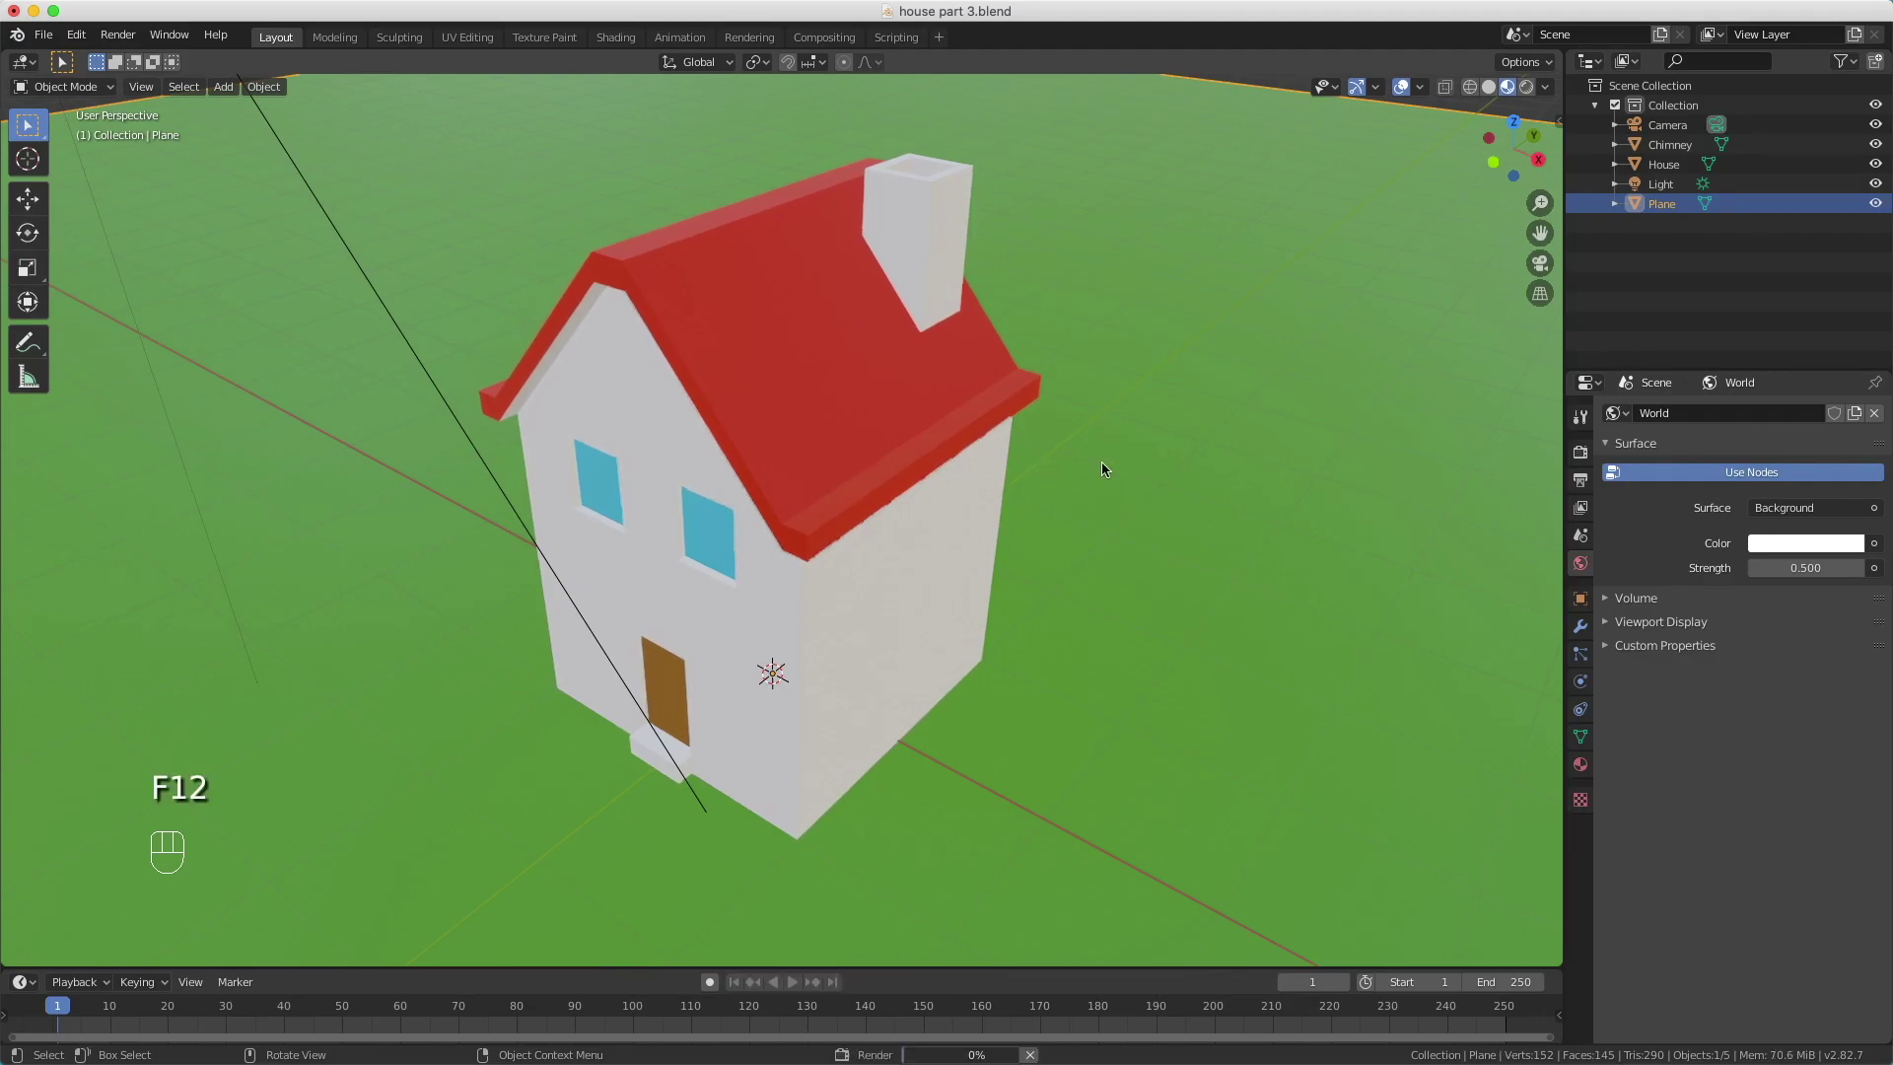
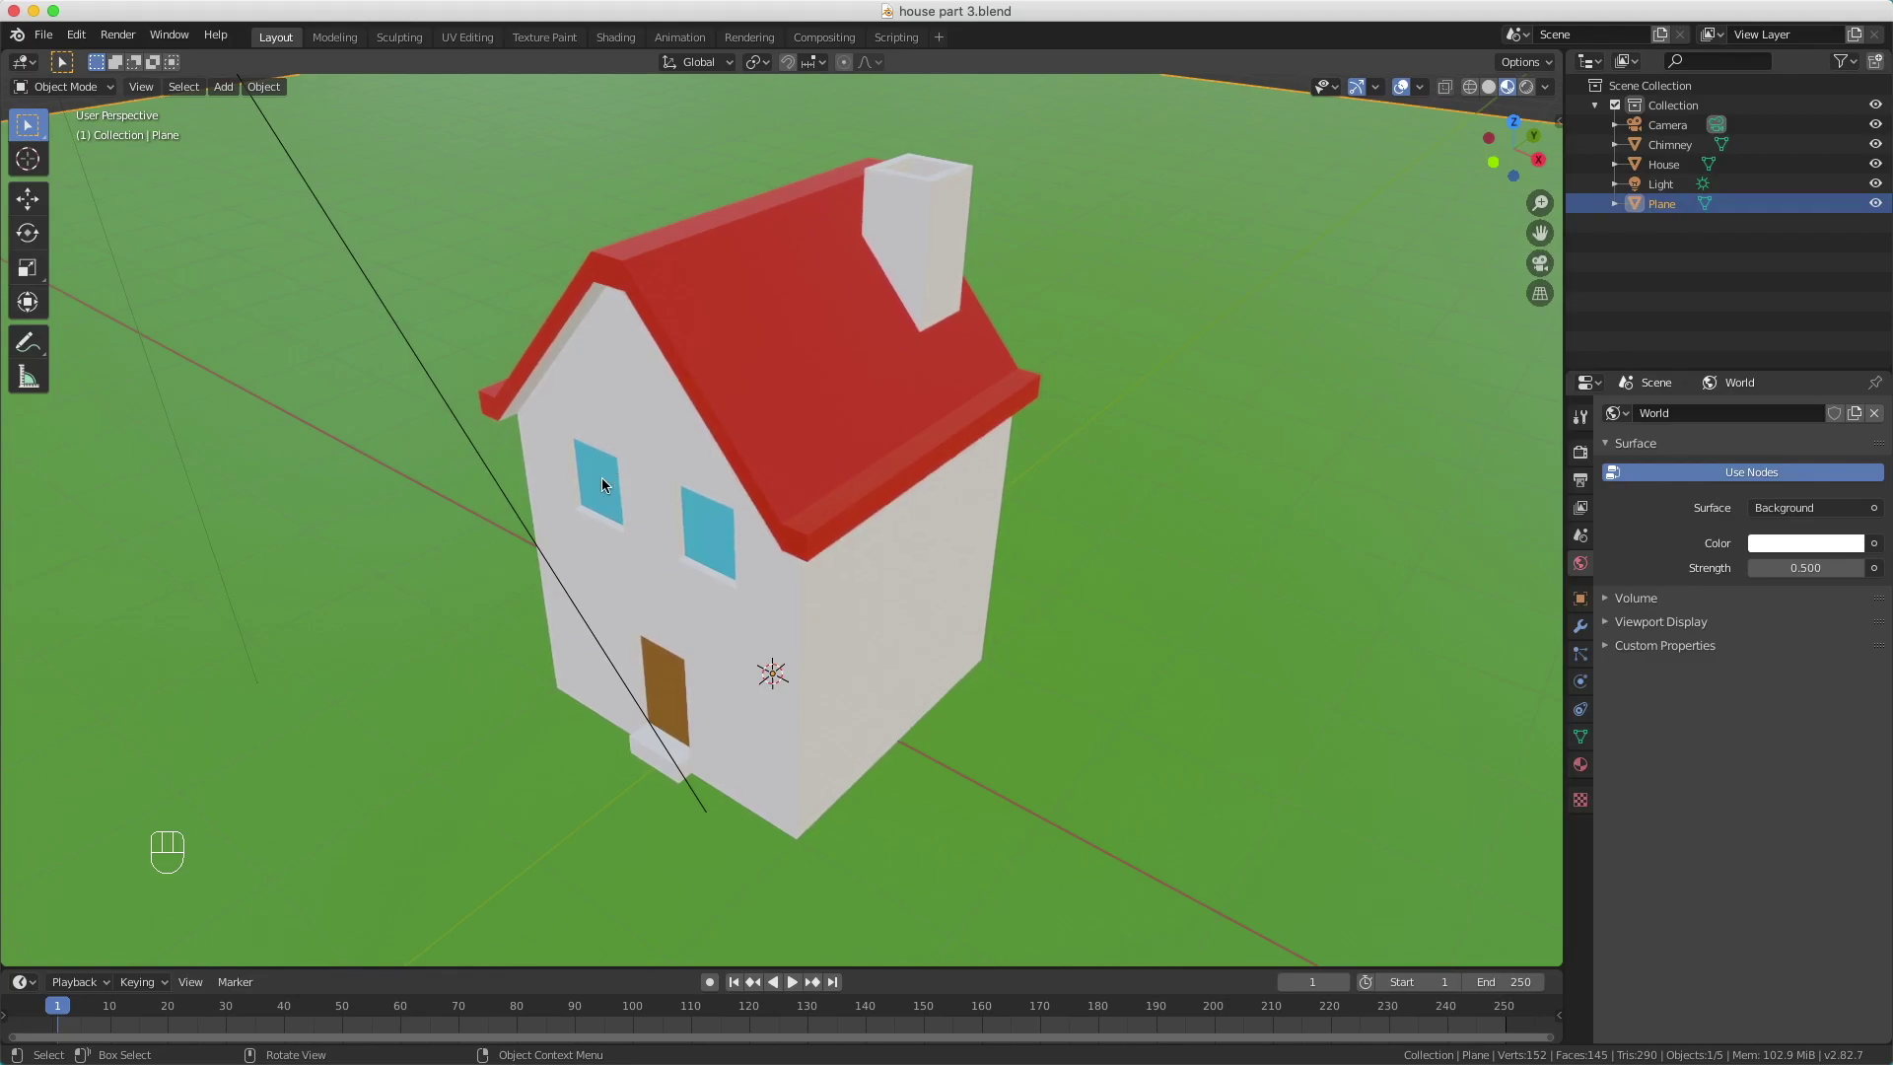
Step: Edit the house mesh facing its front wall and begin selecting the left window's border edges
key("Tab")
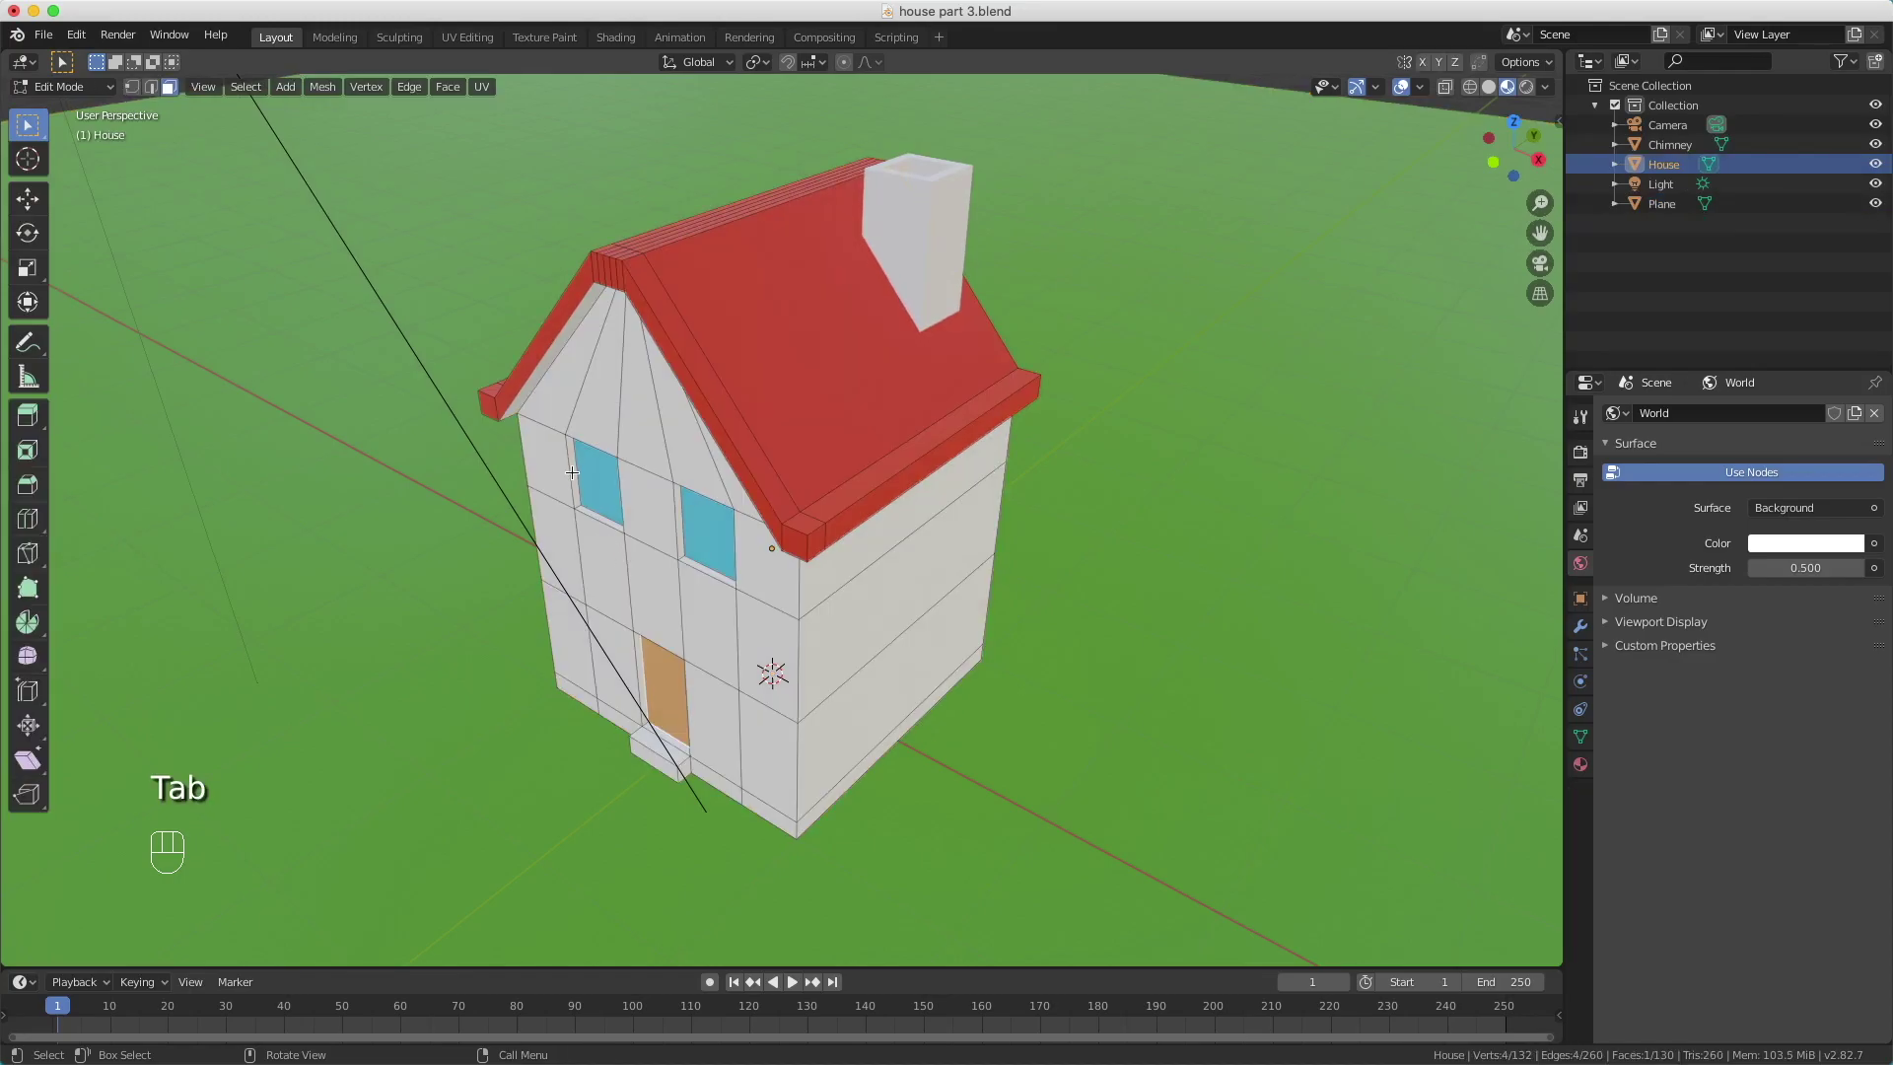
left_click(572, 466)
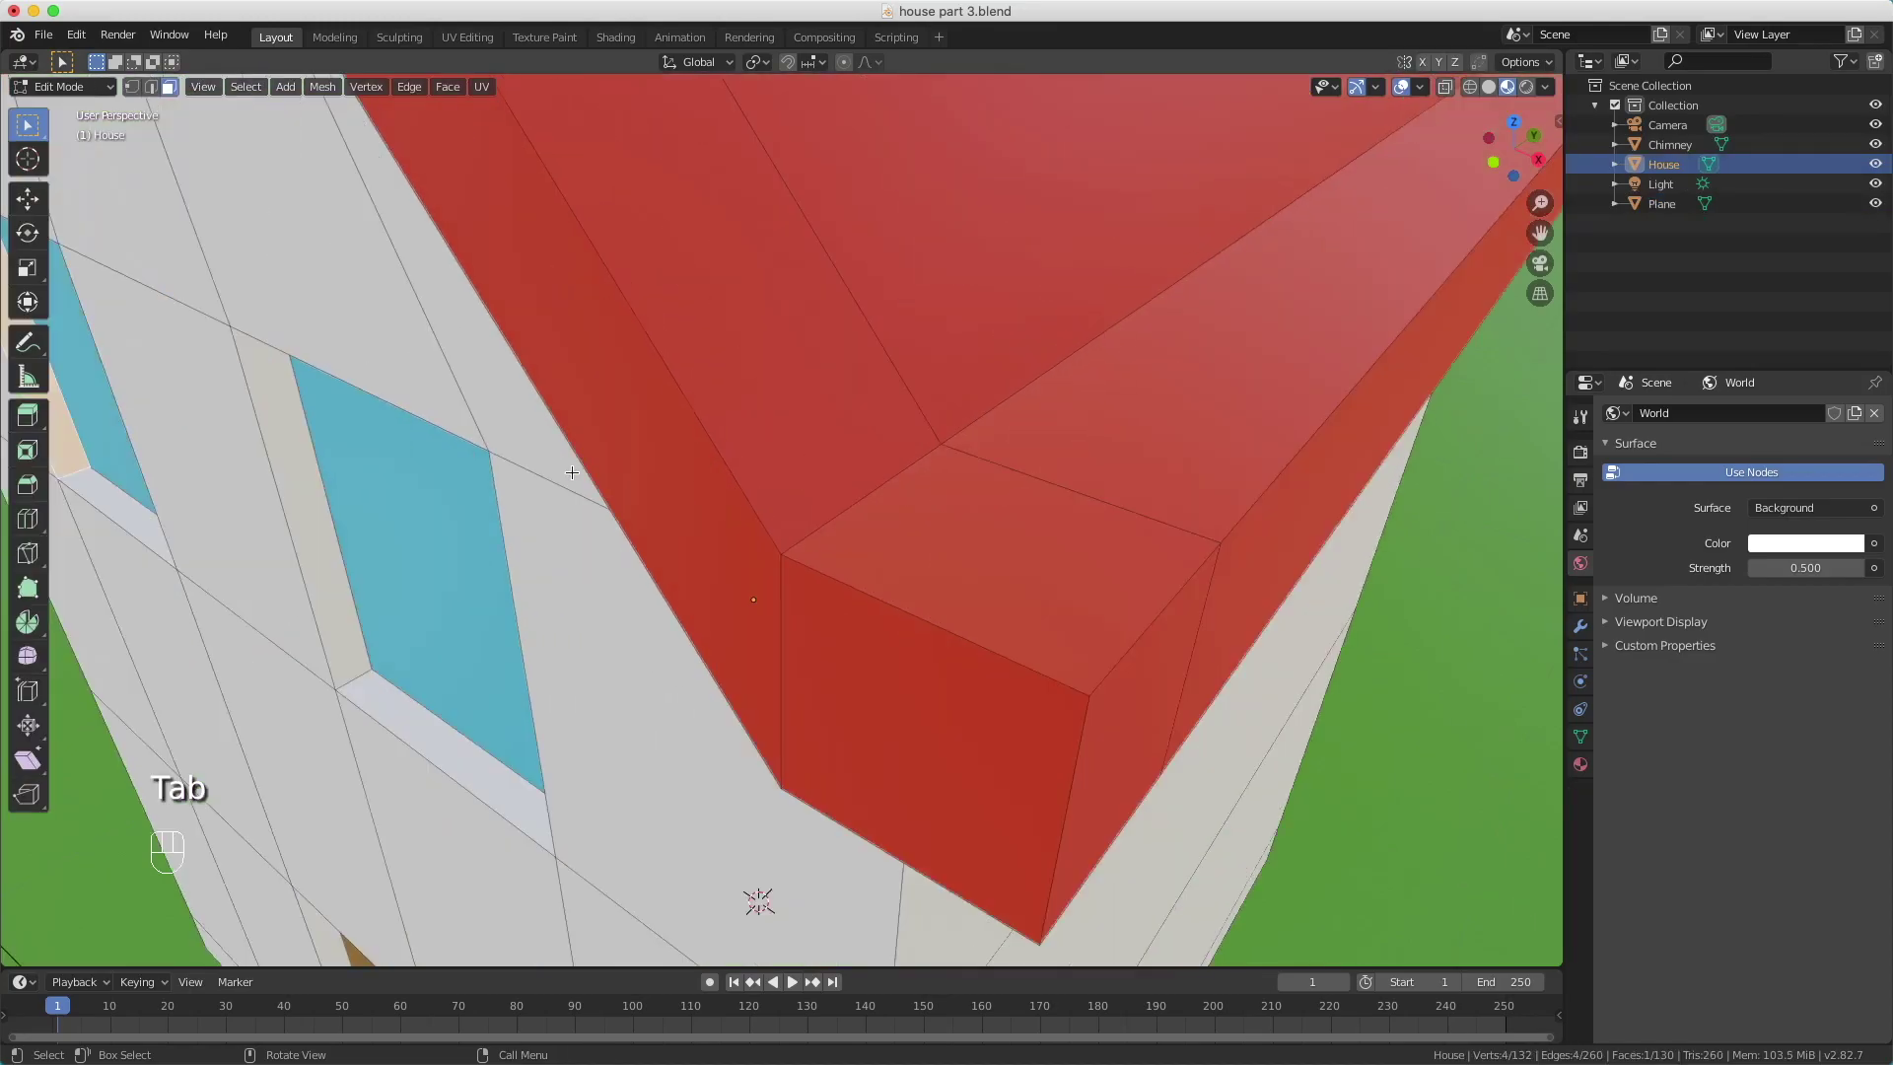
left_click(573, 466)
left_click_drag(576, 472, 632, 438)
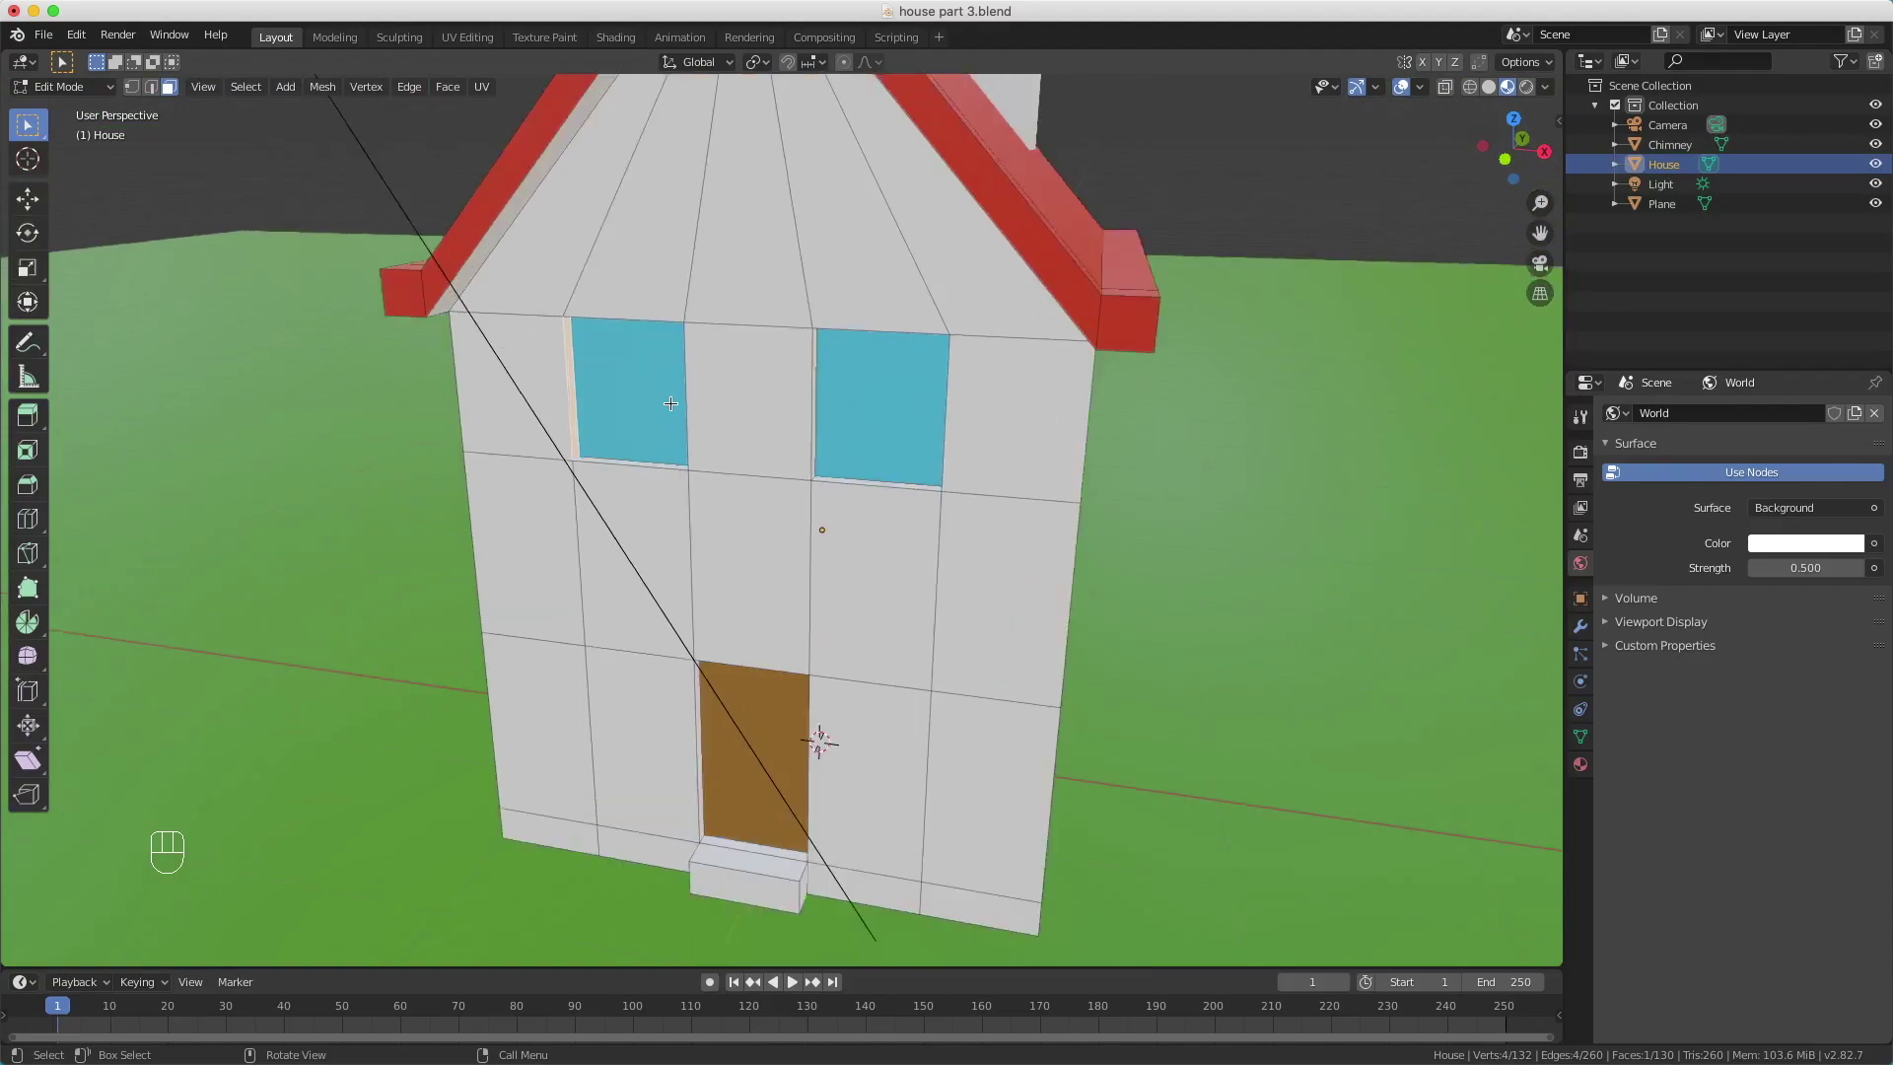
left_click_drag(634, 389, 616, 423)
left_click(616, 422)
left_click_drag(617, 423, 670, 422)
left_click(704, 626)
left_click(821, 592)
Step: Add the remaining border edges of both windows and the door to the selection
middle_click(855, 589)
left_click(1182, 450)
left_click_drag(1109, 355, 1073, 292)
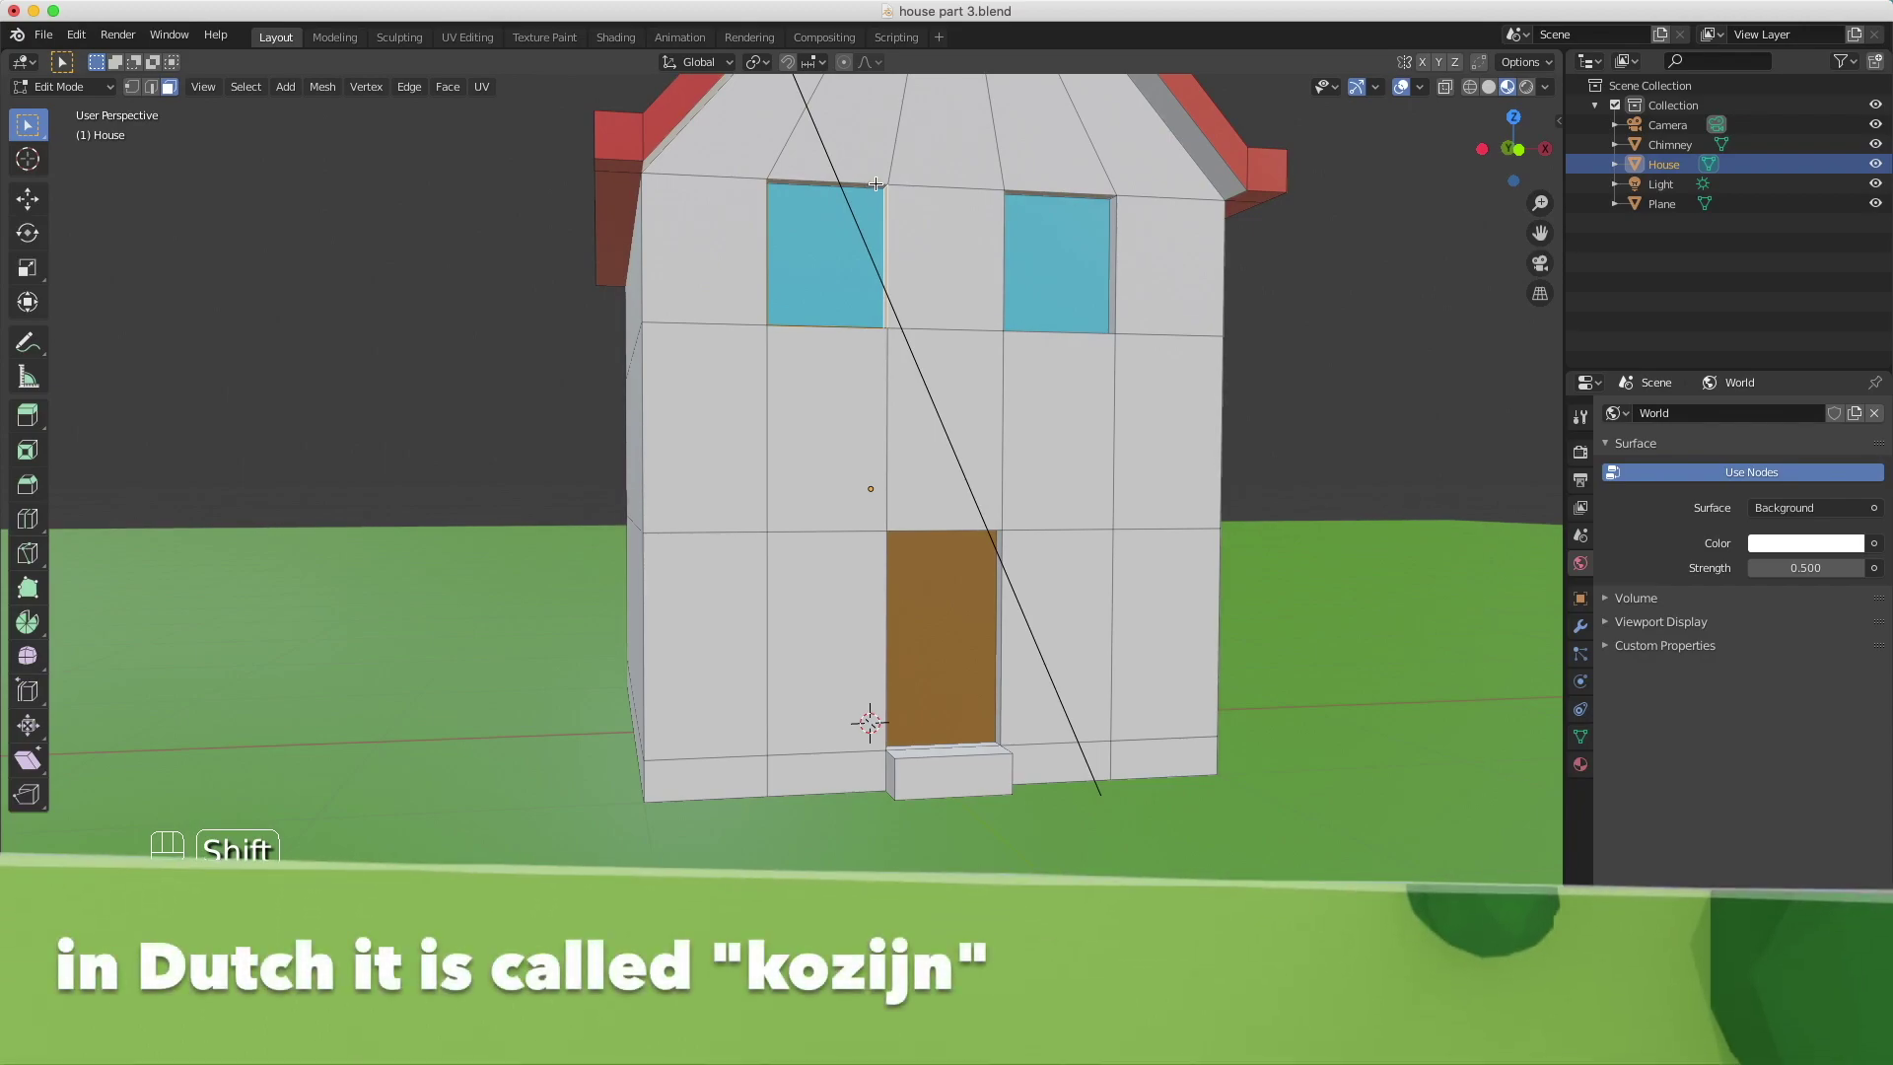
left_click(876, 180)
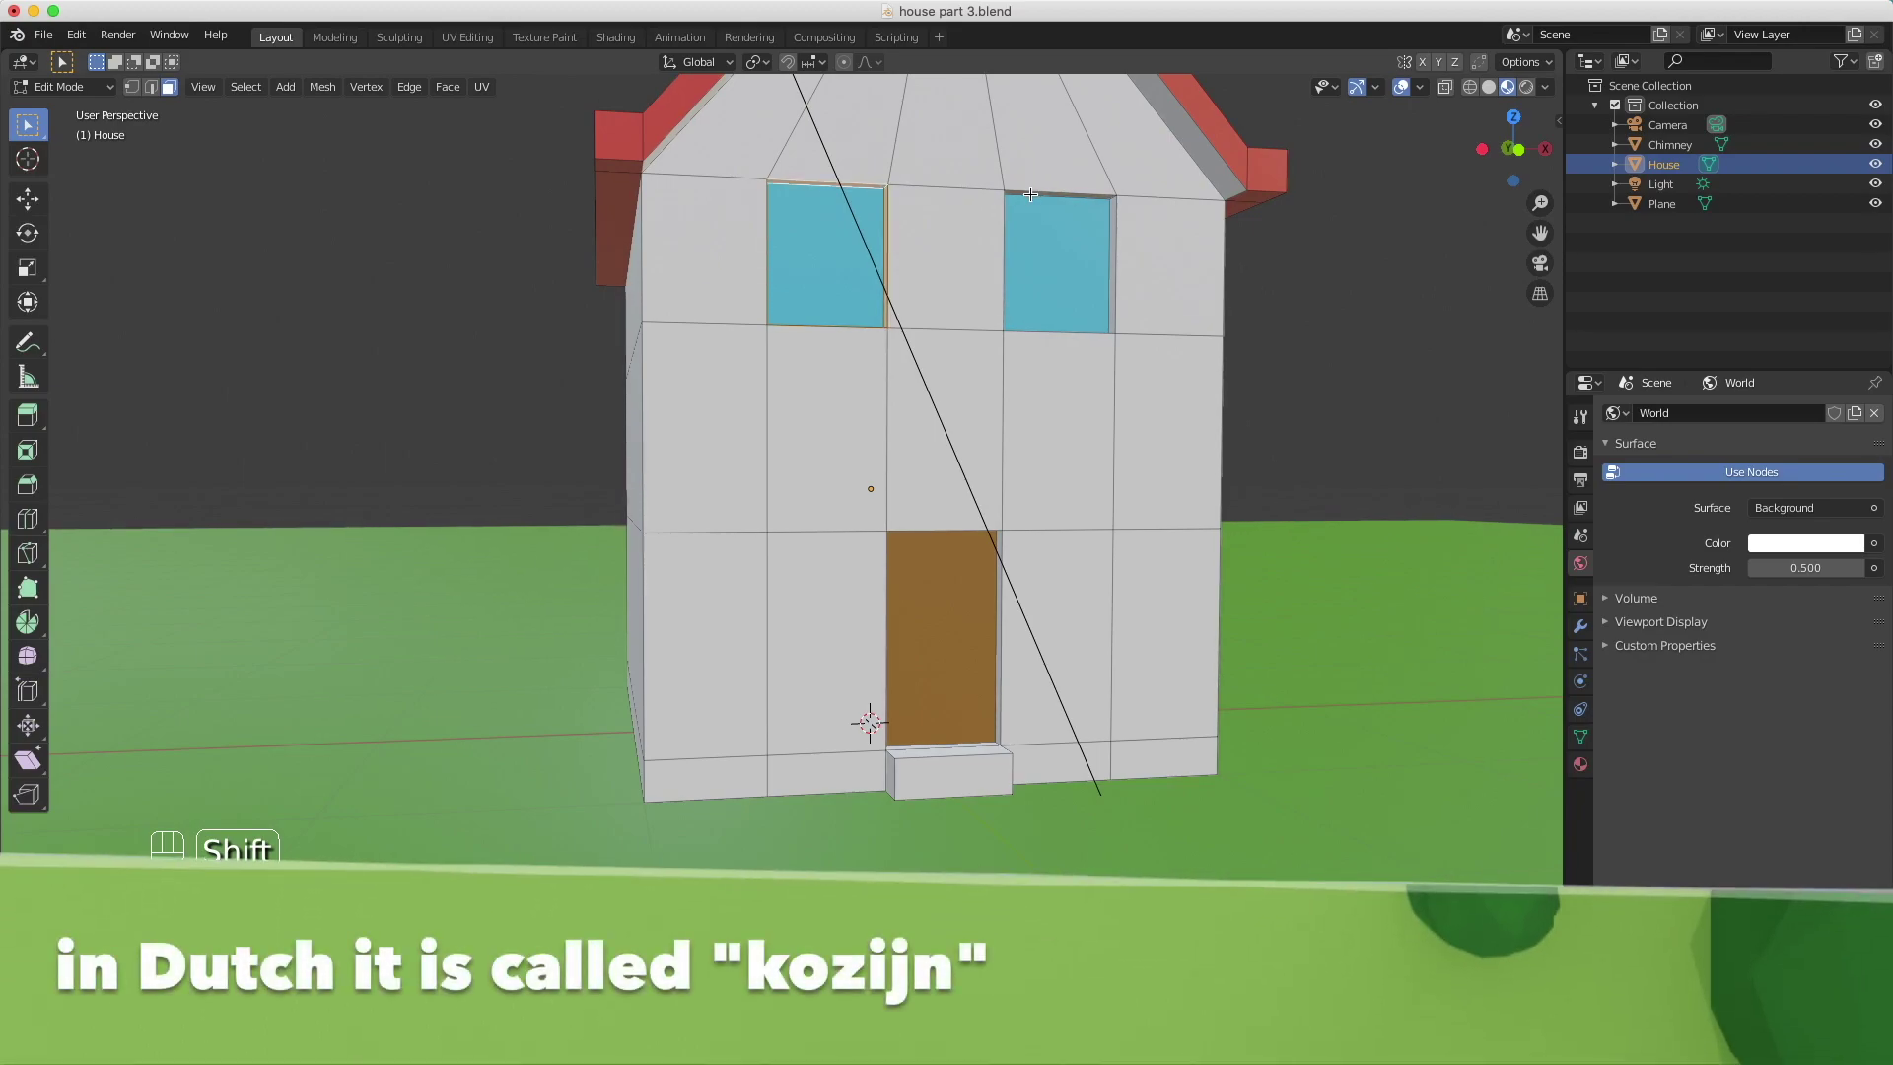
left_click(1028, 187)
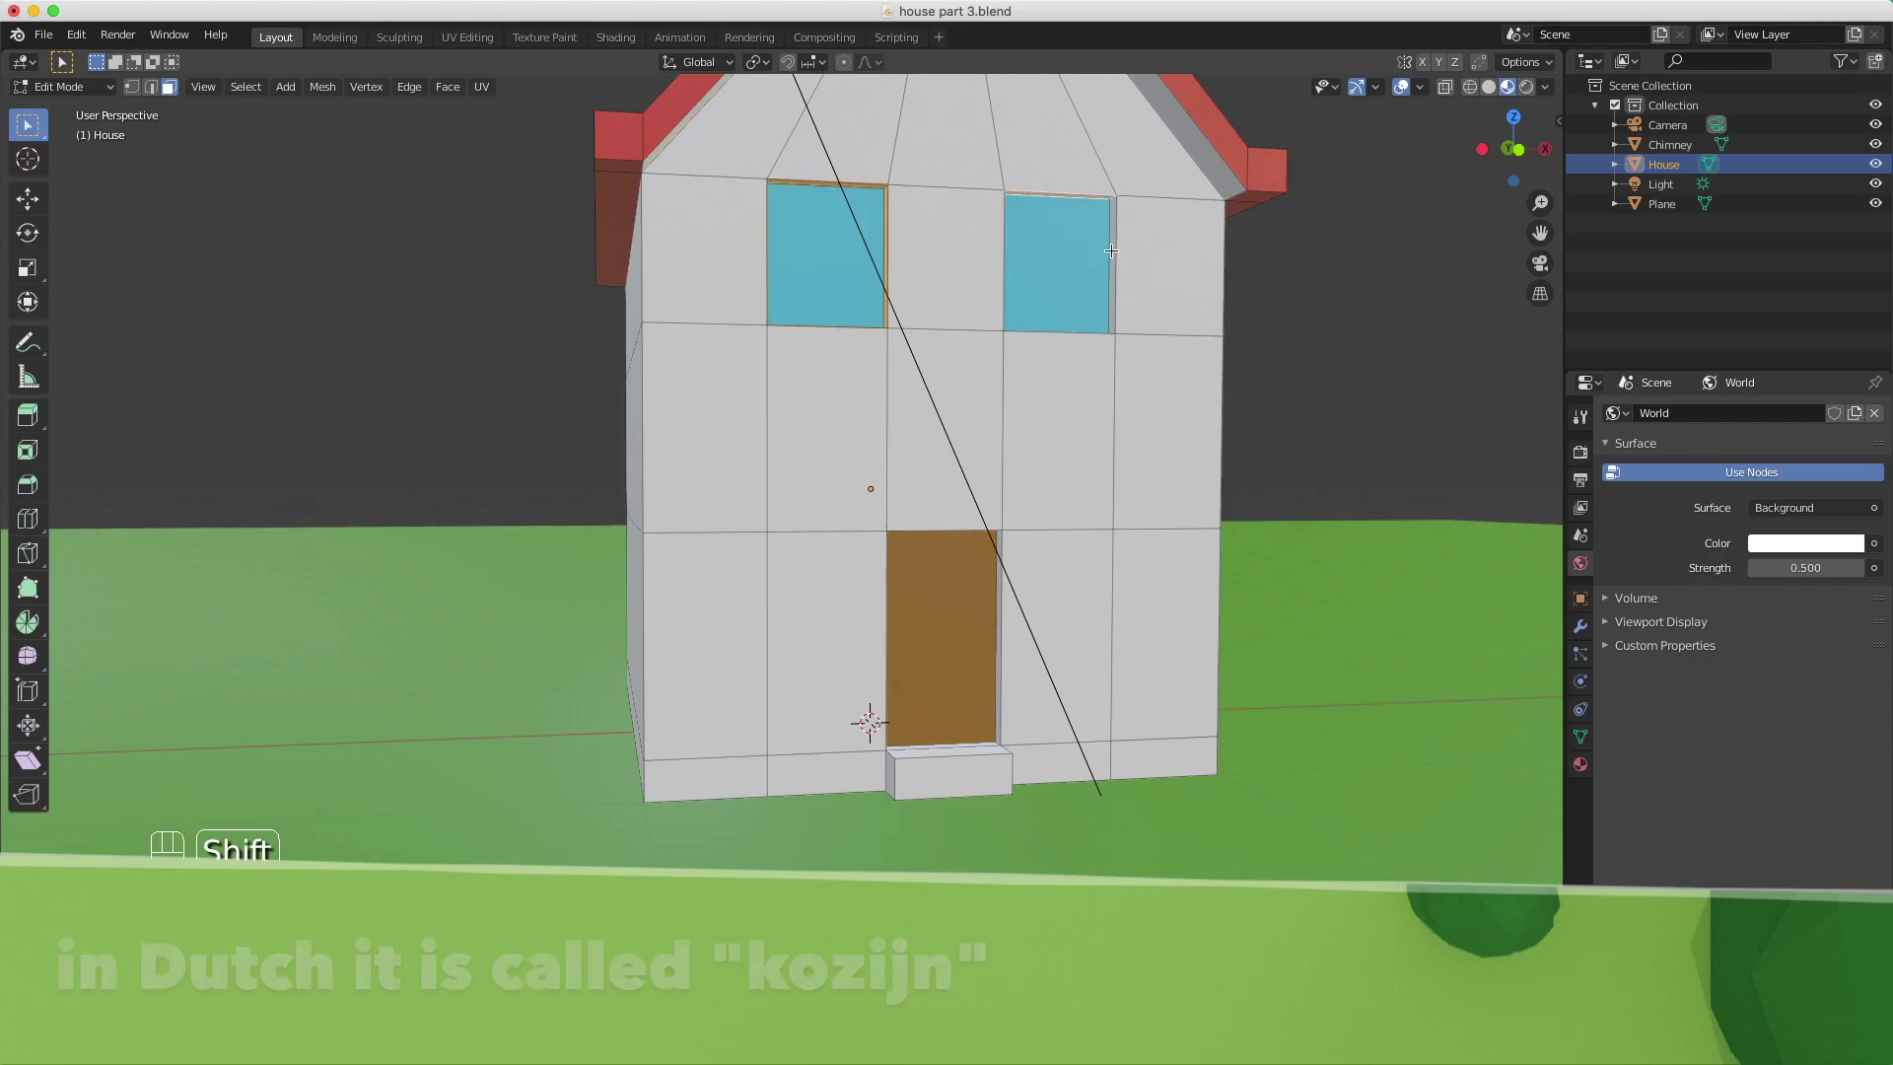
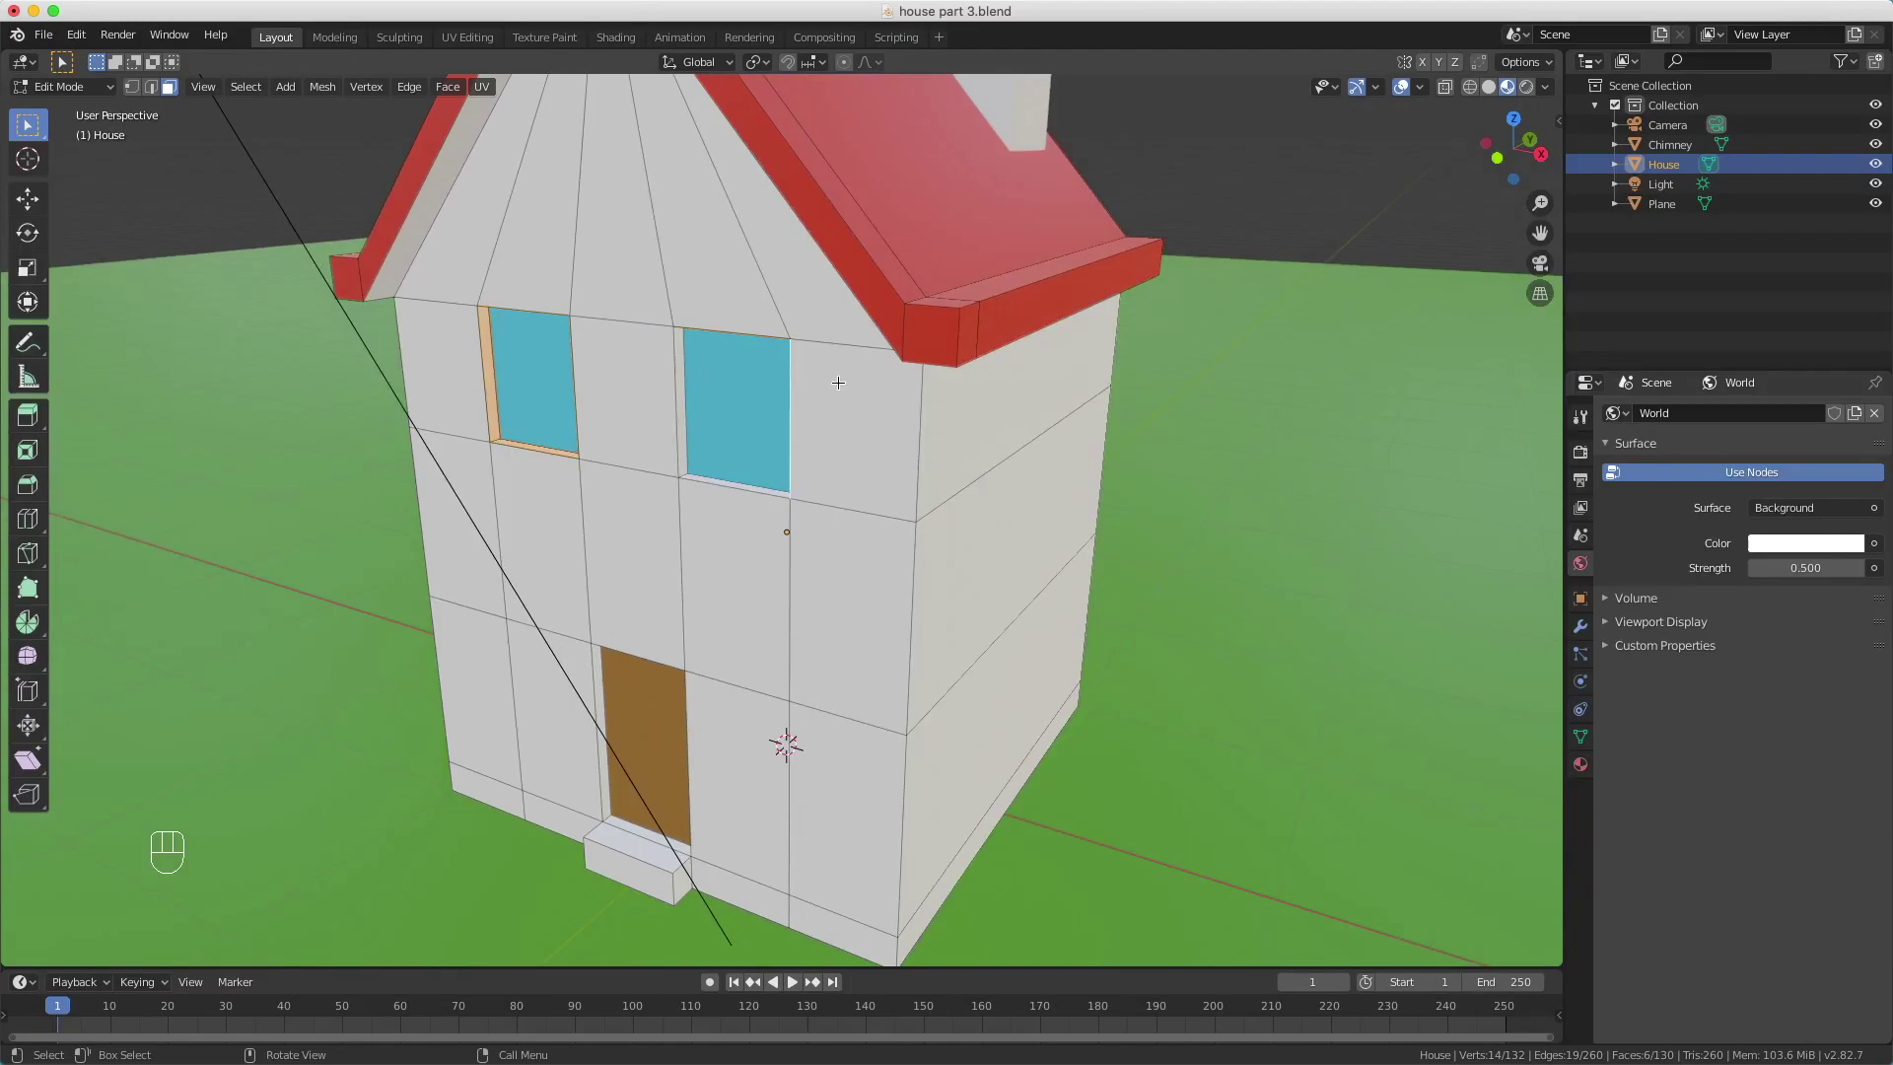
left_click(600, 363)
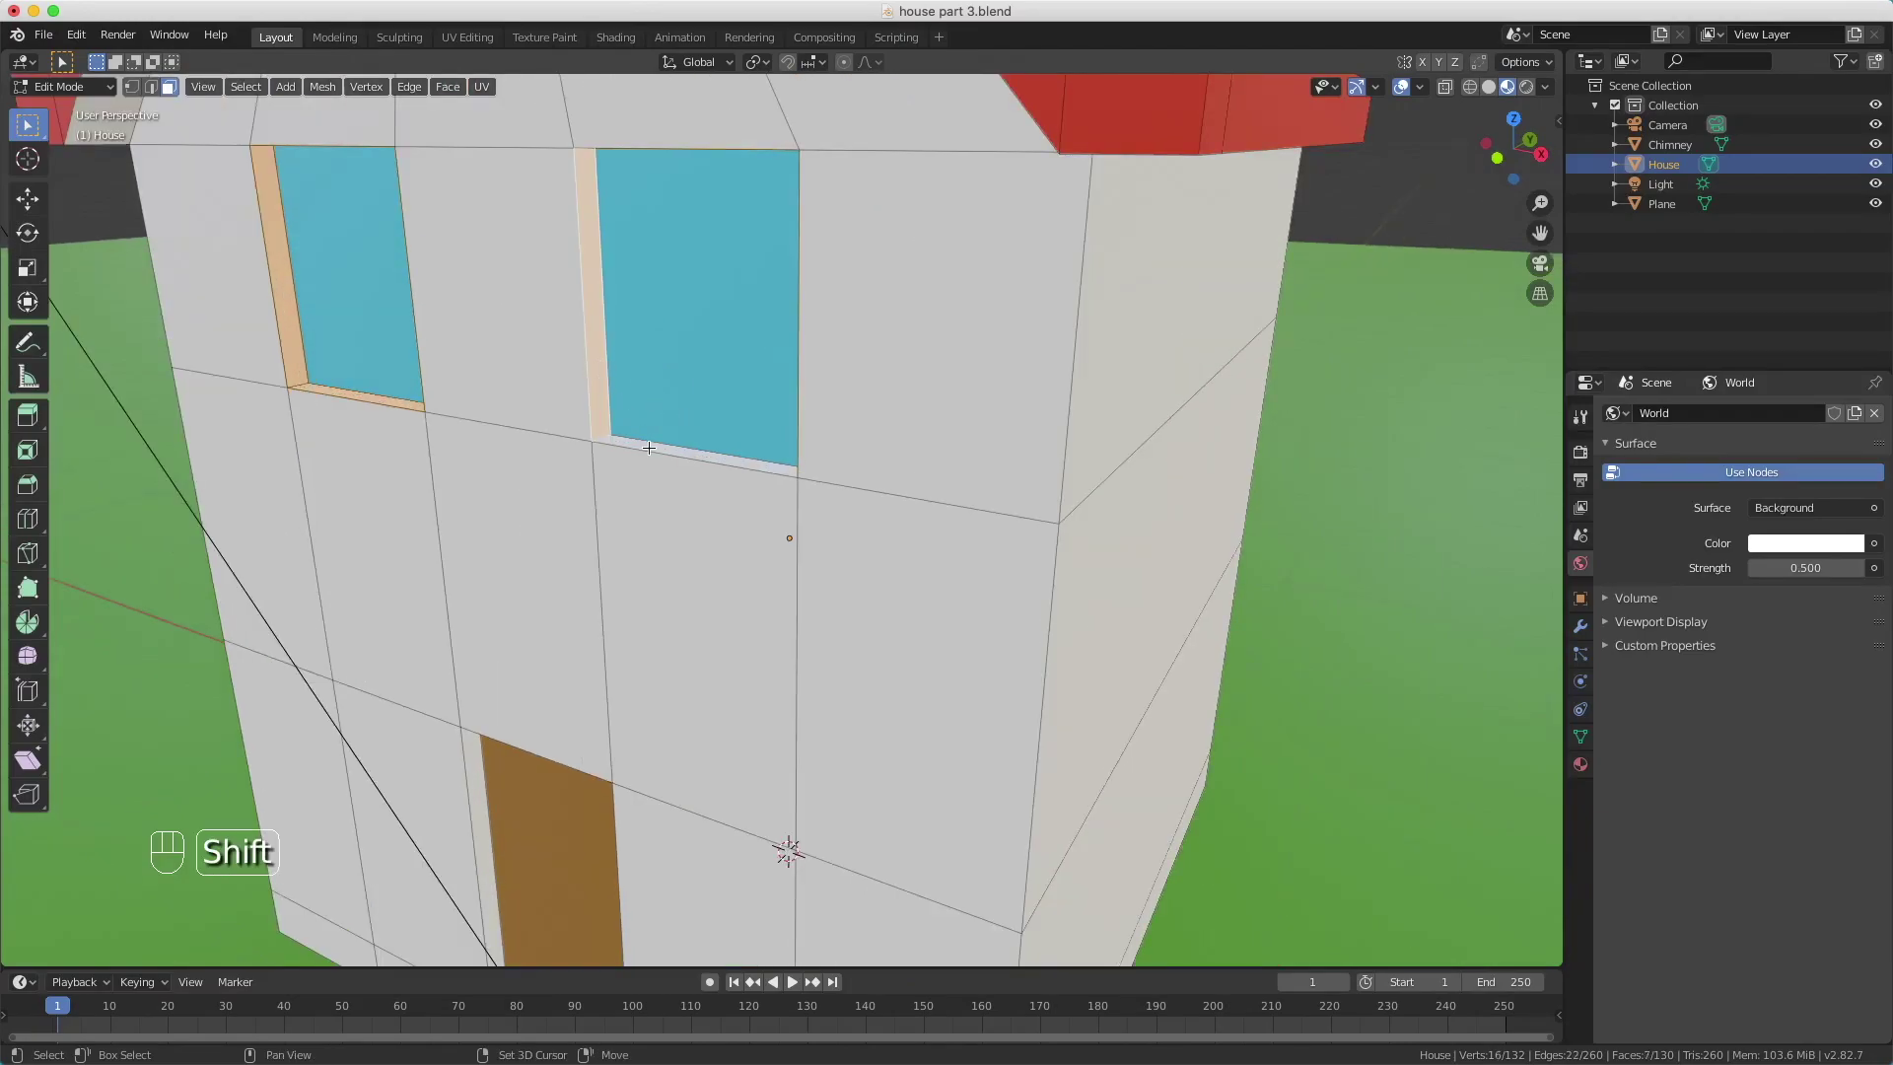